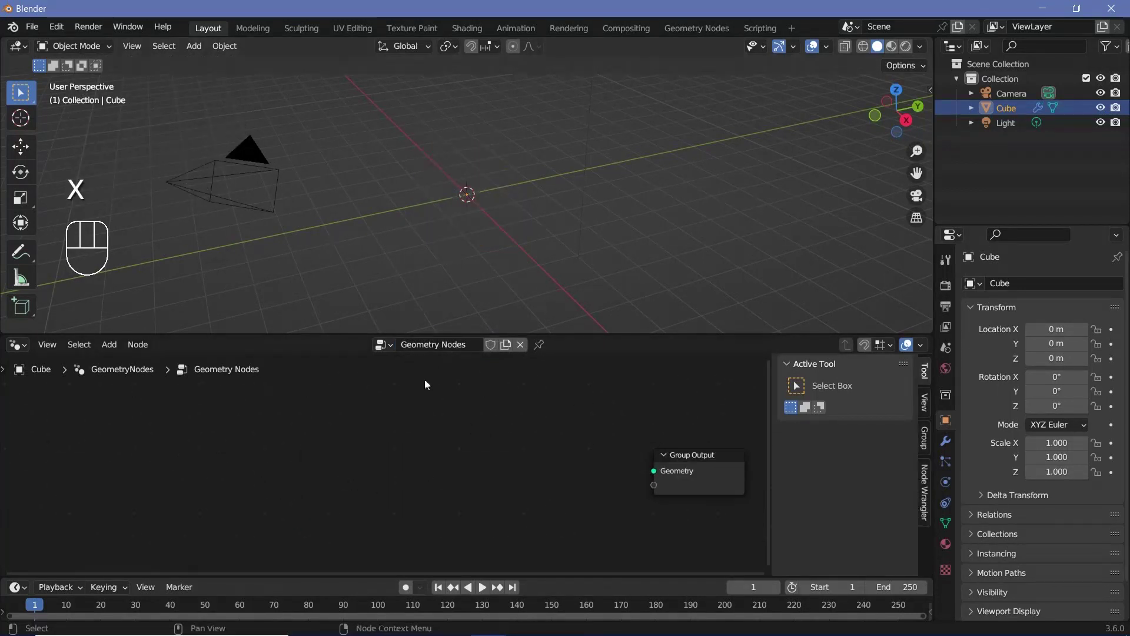
Add a 10 m × 10 m Grid with 40 × 40 vertices feeding the Group Output, shown in wireframe
{"action": "key", "text": "shift+a"}
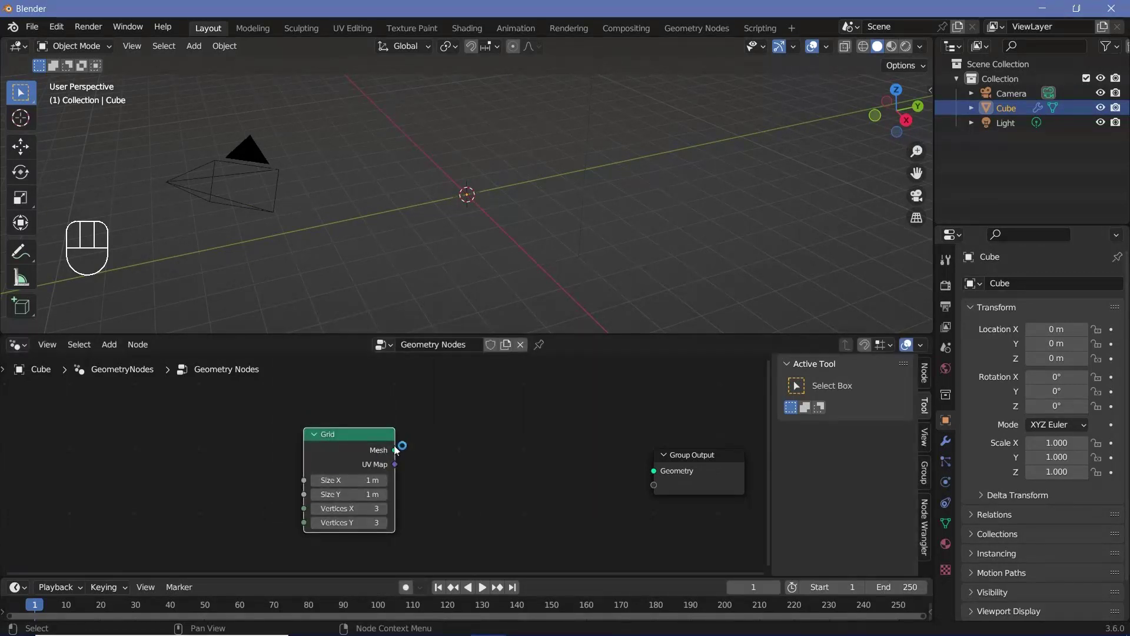
{"action": "left_click_drag", "start_coordinate": [405, 458], "coordinate": [509, 463]}
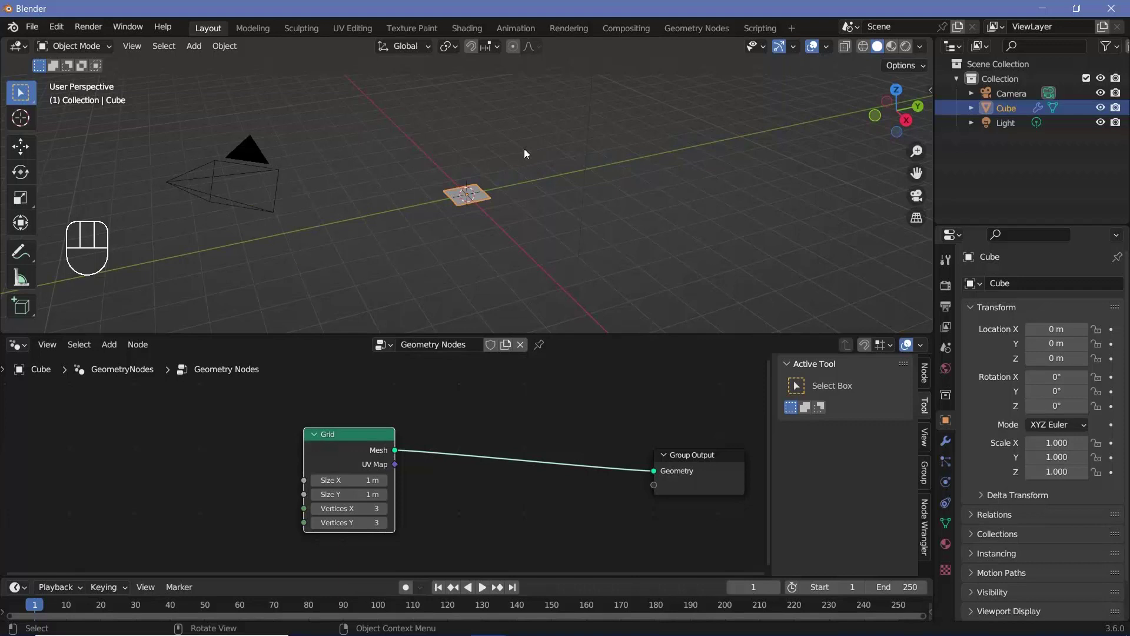
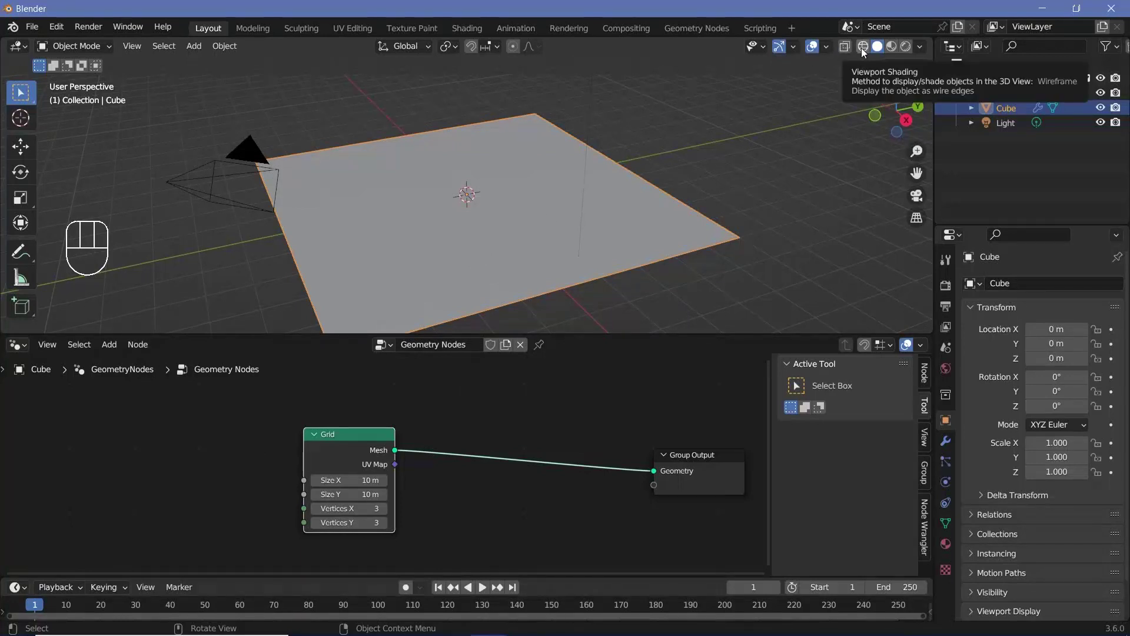
{"action": "left_click", "coordinate": [864, 51]}
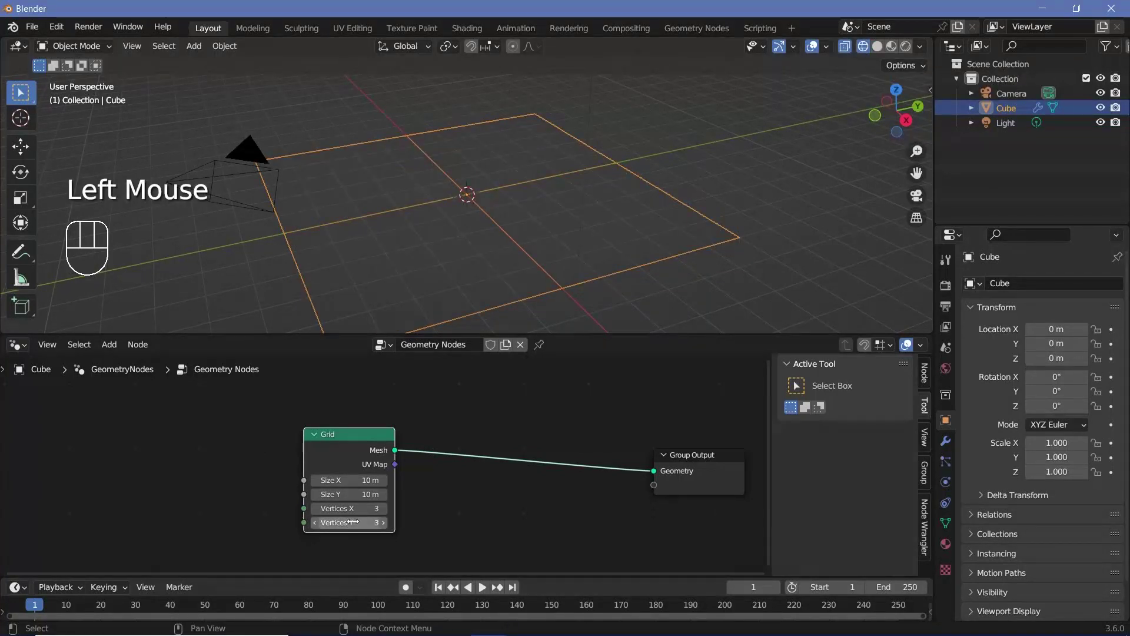
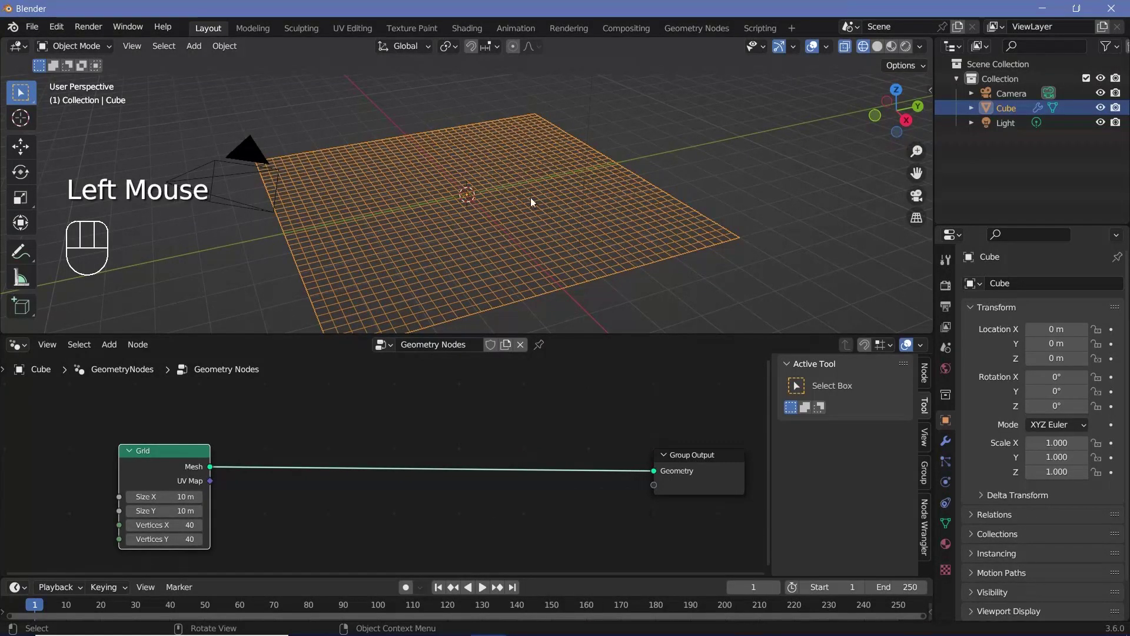
{"action": "scroll", "scroll_direction": "down", "scroll_amount": 3}
{"action": "middle_click", "coordinate": [486, 192]}
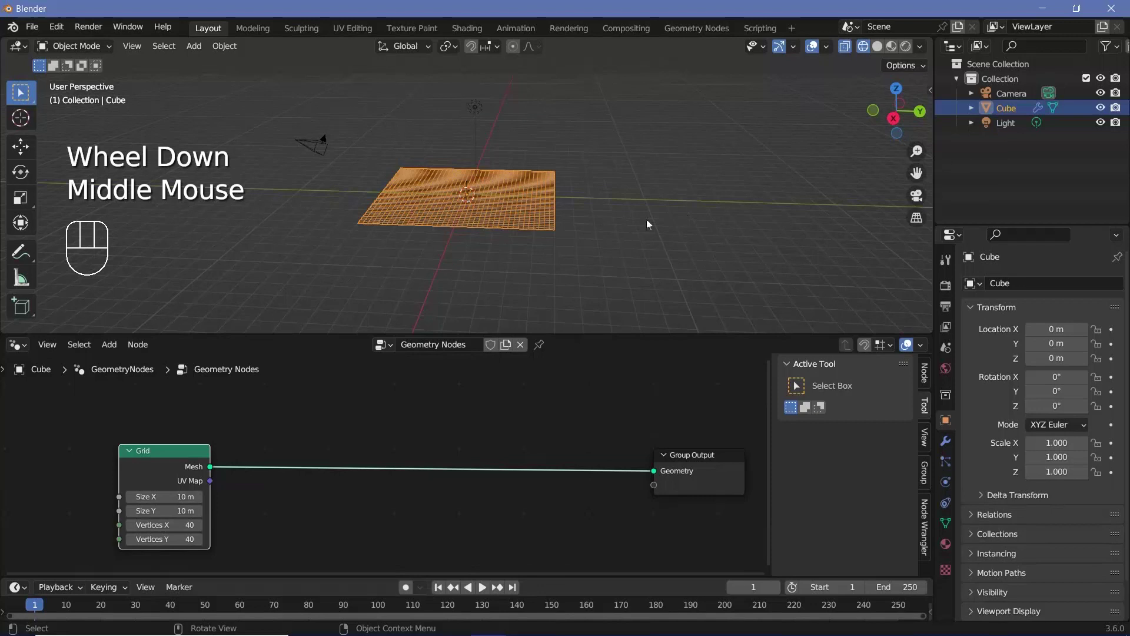
{"action": "middle_click", "coordinate": [654, 213]}
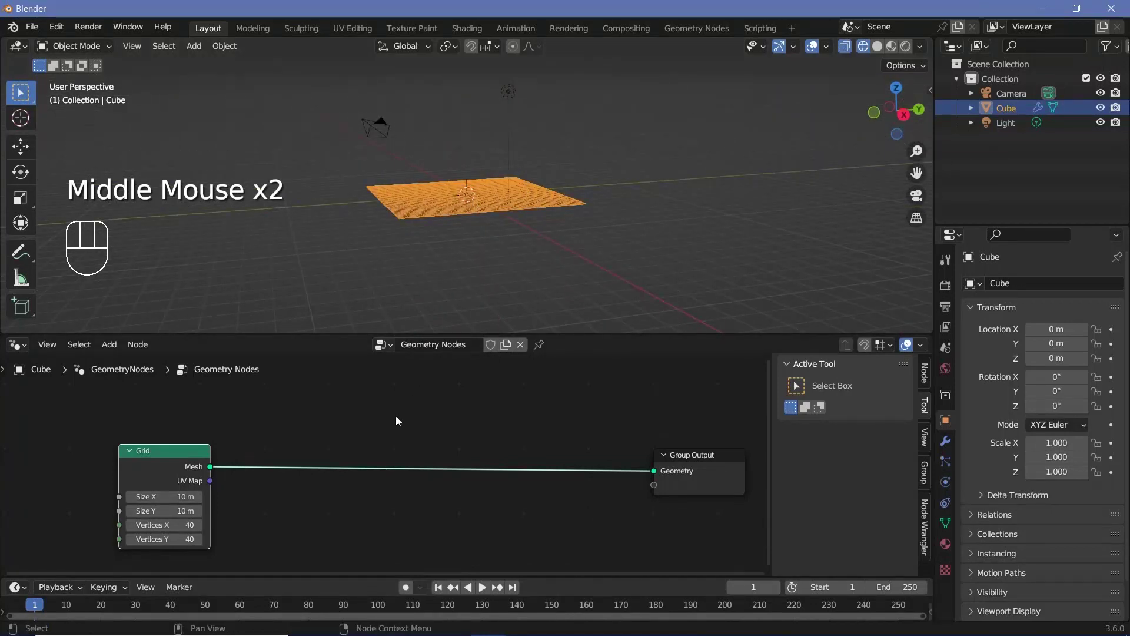
Insert a Transform Geometry node rotating the grid 90° on X, then return to Solid shading
{"action": "key", "text": "shift+a"}
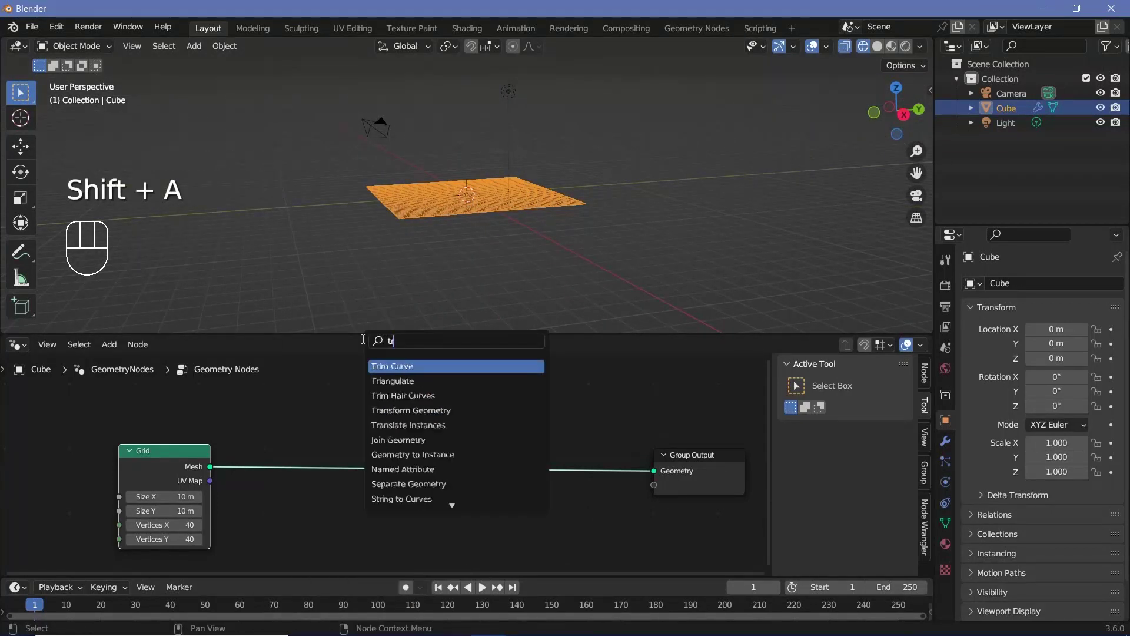
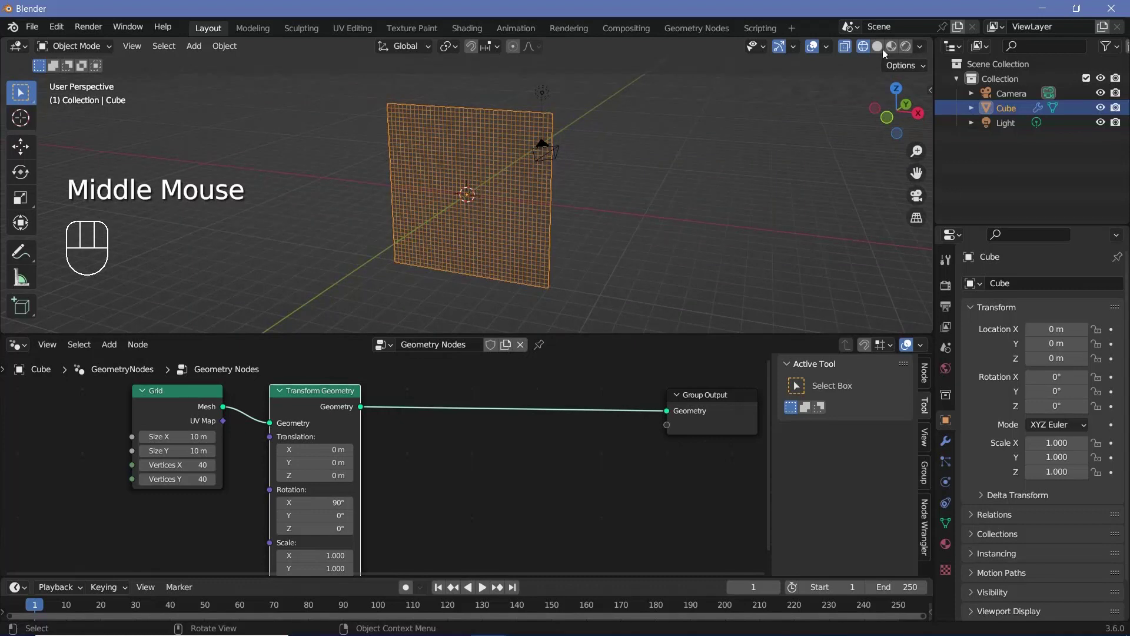
{"action": "left_click", "coordinate": [878, 53]}
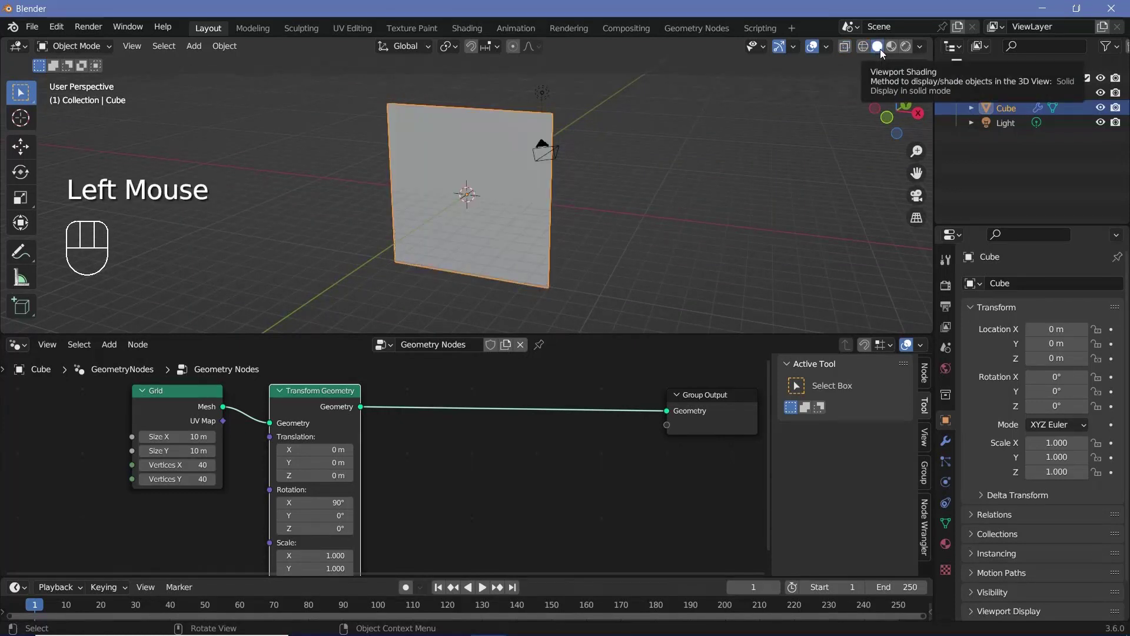
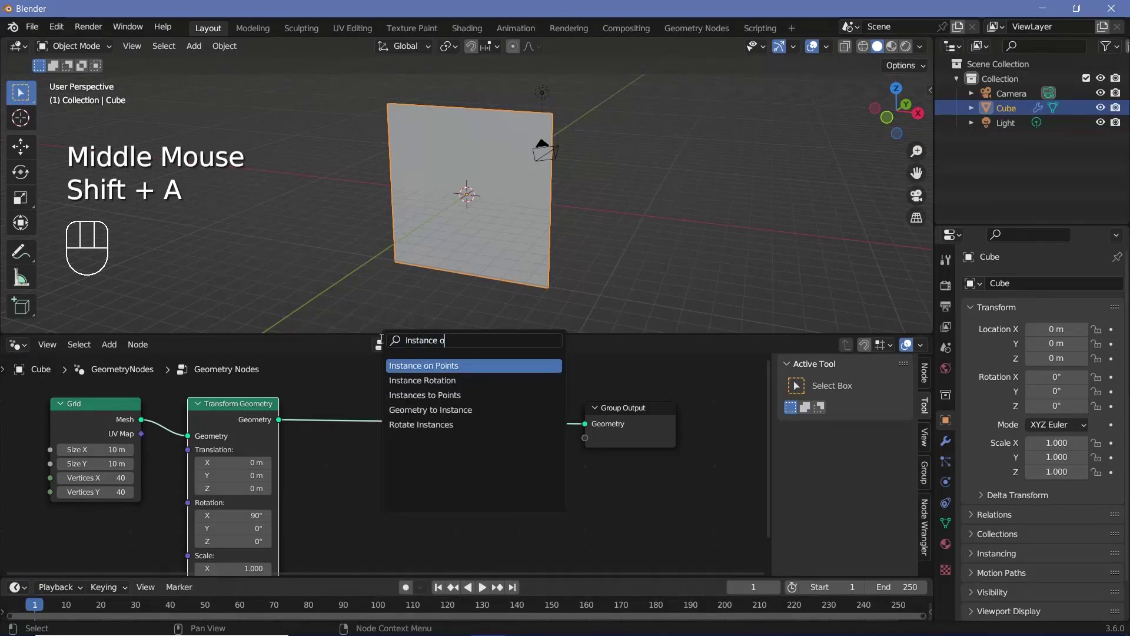
Instance an Ico Sphere on every grid point via Instance on Points after the transform
{"action": "left_click_drag", "start_coordinate": [468, 436], "coordinate": [617, 445]}
{"action": "middle_click", "coordinate": [347, 515]}
{"action": "key", "text": "shift+a"}
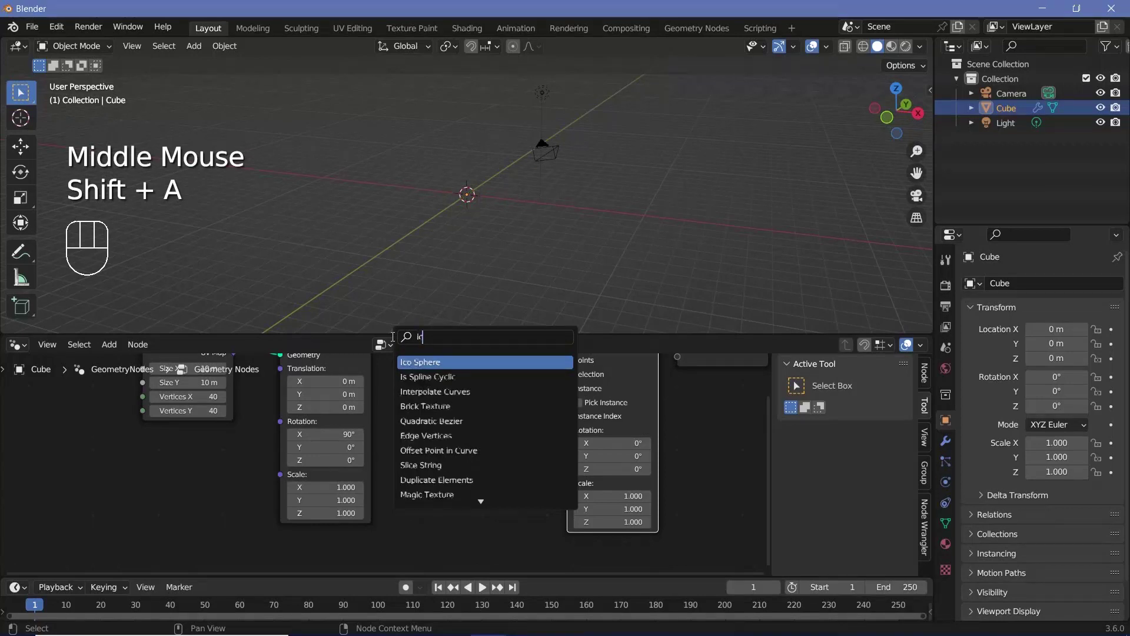
{"action": "left_click_drag", "start_coordinate": [593, 383], "coordinate": [577, 403]}
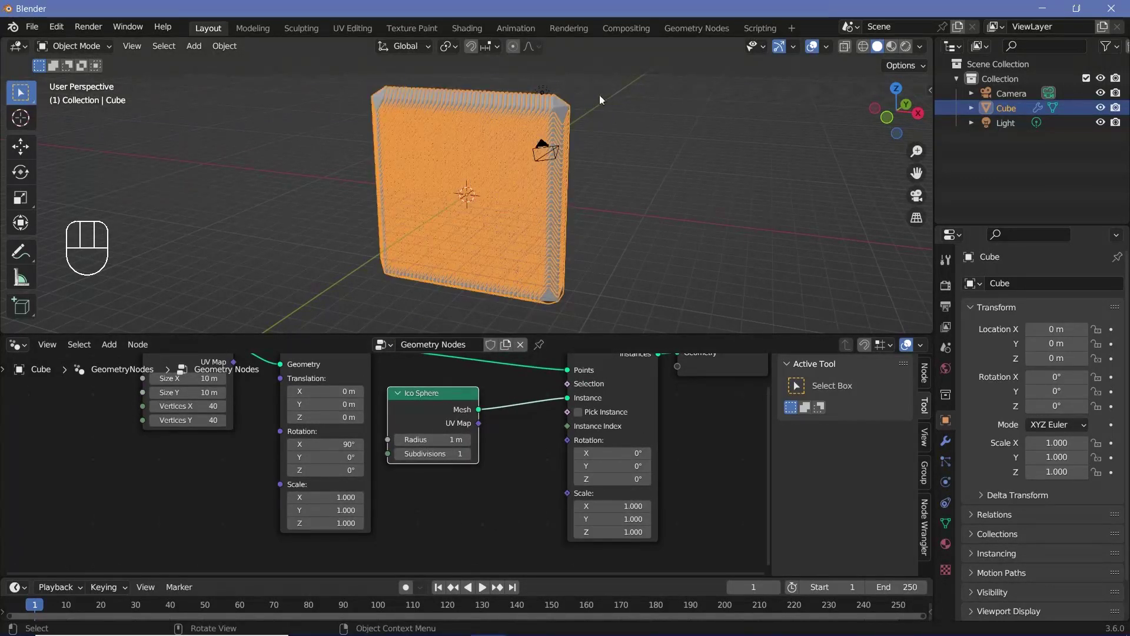
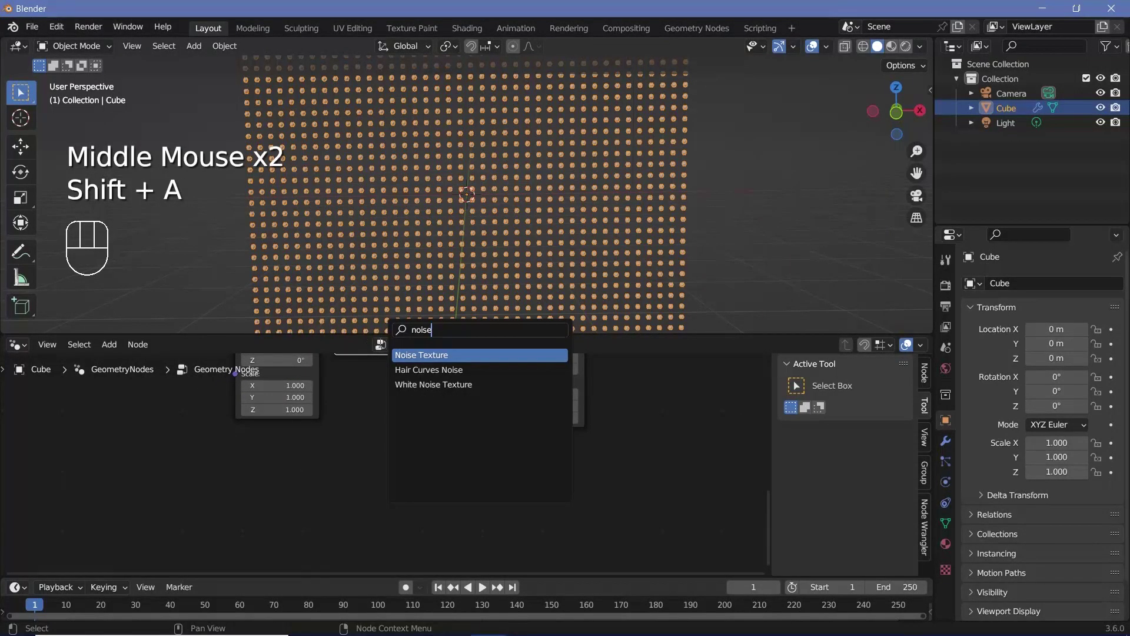
Add a Noise Texture node and feed its Color output into the Instance on Points Scale
{"action": "left_click_drag", "start_coordinate": [277, 495], "coordinate": [267, 536]}
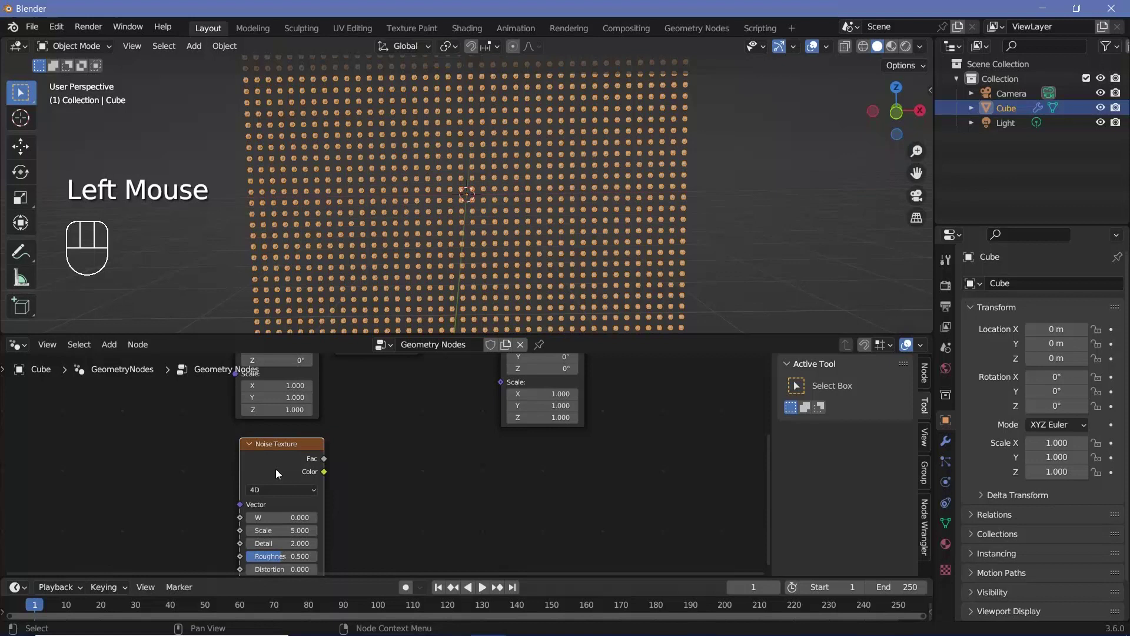
{"action": "left_click_drag", "start_coordinate": [278, 471], "coordinate": [207, 481]}
{"action": "left_click", "coordinate": [257, 471]}
{"action": "left_click_drag", "start_coordinate": [284, 468], "coordinate": [322, 524]}
{"action": "left_click_drag", "start_coordinate": [255, 481], "coordinate": [573, 392]}
{"action": "scroll", "scroll_direction": "up", "scroll_amount": 3}
{"action": "left_click_drag", "start_coordinate": [600, 171], "coordinate": [569, 190]}
{"action": "scroll", "scroll_direction": "up", "scroll_amount": 3}
{"action": "left_click_drag", "start_coordinate": [421, 226], "coordinate": [407, 237]}
{"action": "left_click_drag", "start_coordinate": [416, 228], "coordinate": [439, 207]}
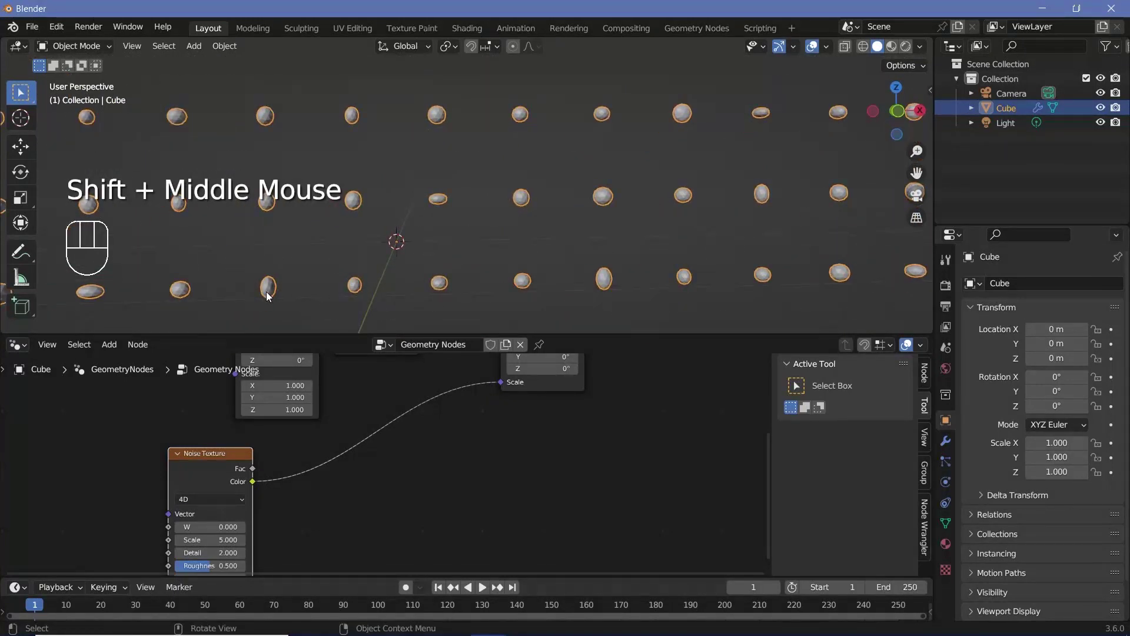
{"action": "middle_click", "coordinate": [475, 494]}
{"action": "scroll", "scroll_direction": "down", "scroll_amount": 3}
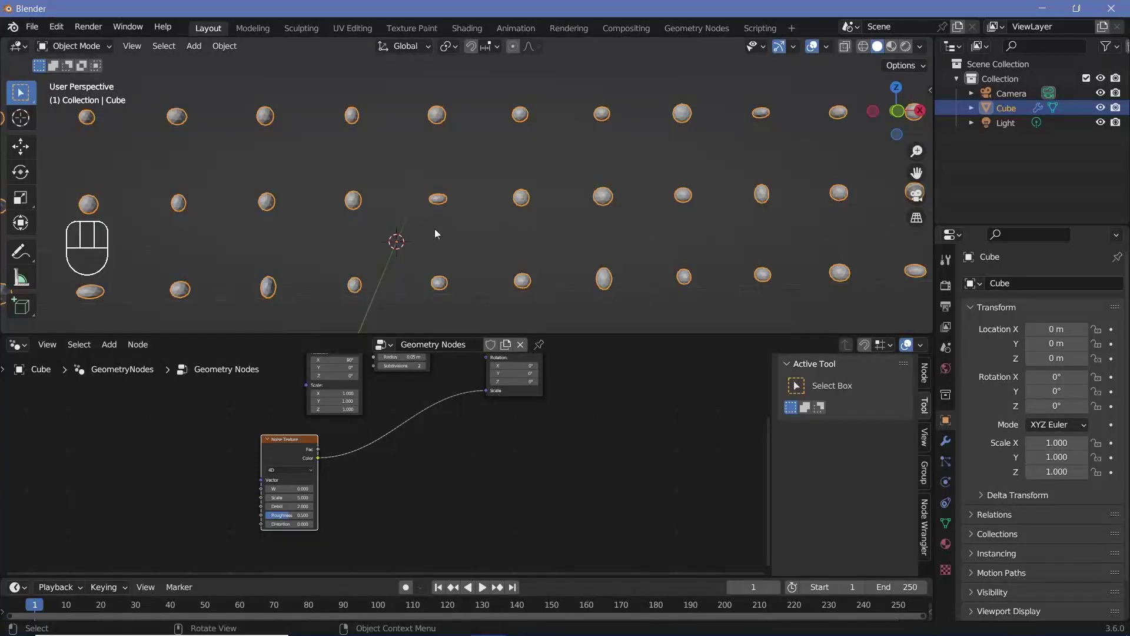
Insert a Color Ramp between noise and scale with stops tightened around 0.58, noise scale 1
{"action": "key", "text": "shift+a"}
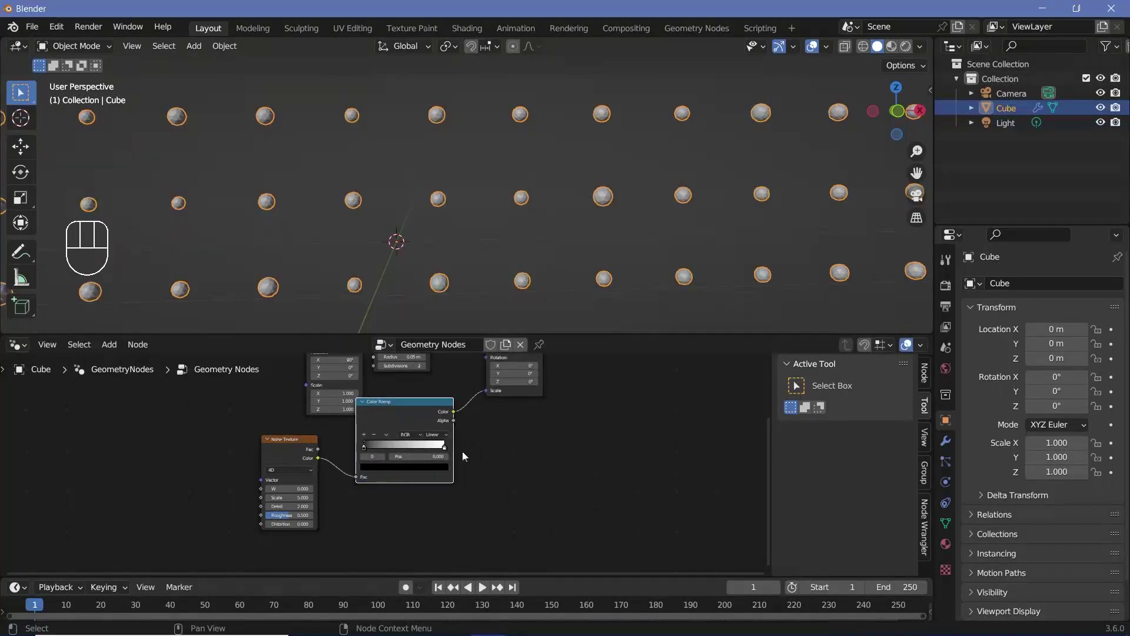
{"action": "left_click", "coordinate": [403, 447]}
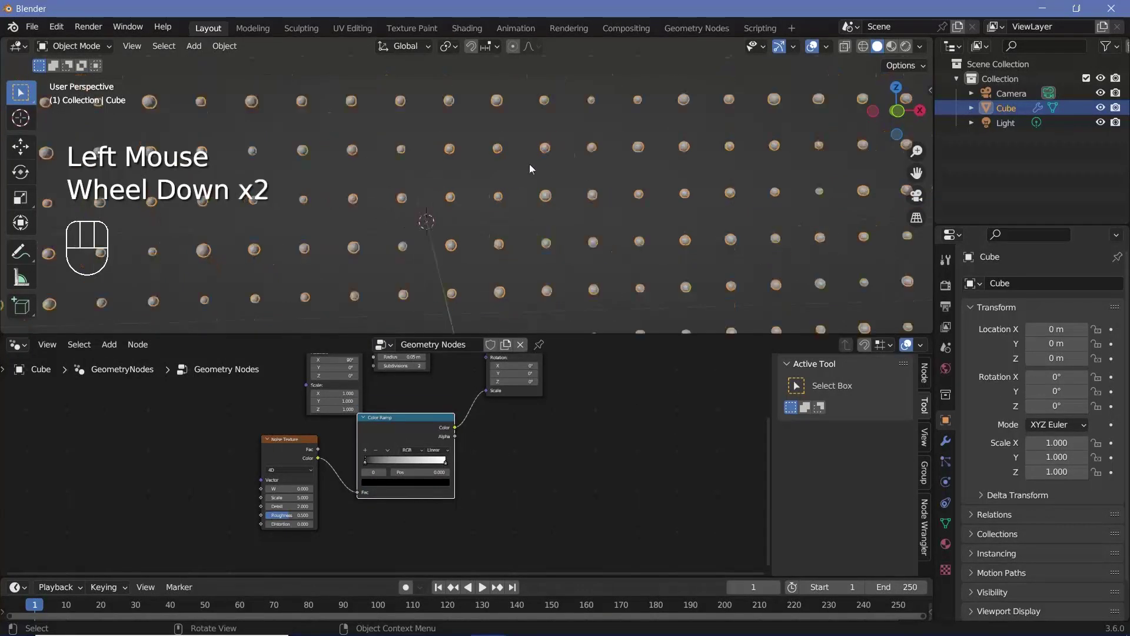
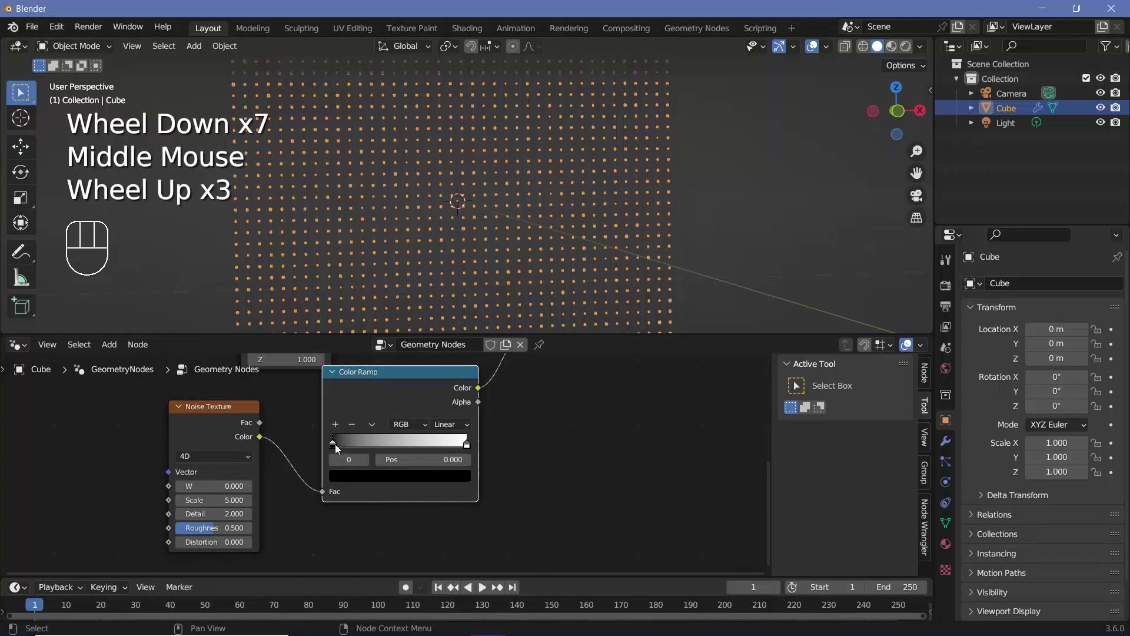
{"action": "left_click_drag", "start_coordinate": [338, 449], "coordinate": [432, 453]}
{"action": "left_click_drag", "start_coordinate": [468, 447], "coordinate": [388, 439]}
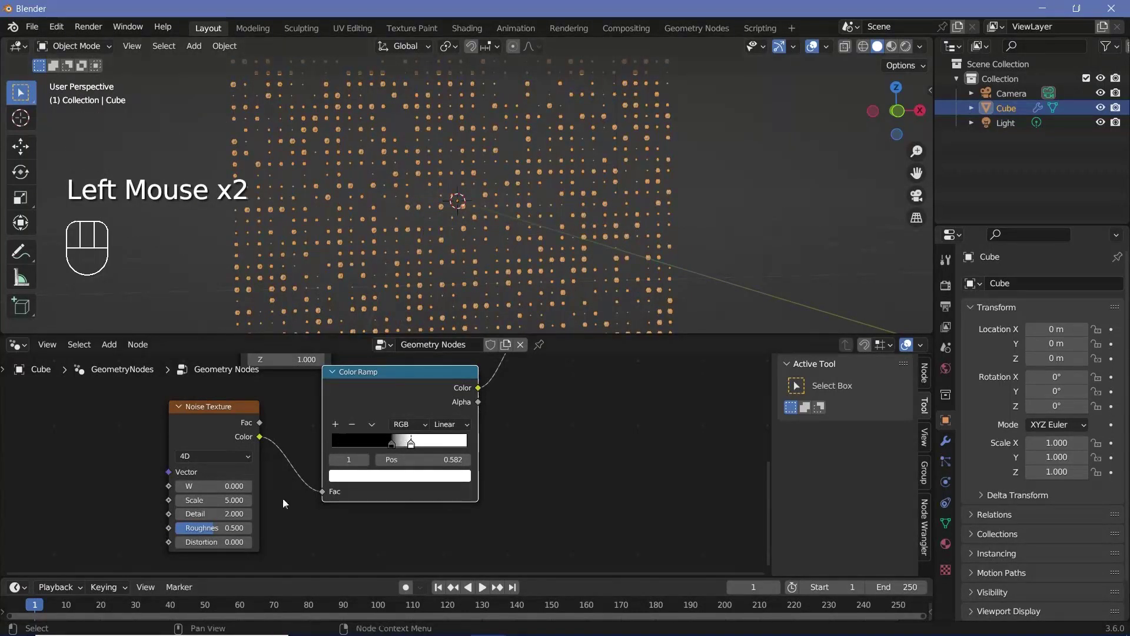
{"action": "middle_click", "coordinate": [467, 428]}
{"action": "scroll", "scroll_direction": "up", "scroll_amount": 3}
{"action": "scroll", "scroll_direction": "down", "scroll_amount": 3}
{"action": "middle_click", "coordinate": [477, 201]}
{"action": "scroll", "scroll_direction": "down", "scroll_amount": 3}
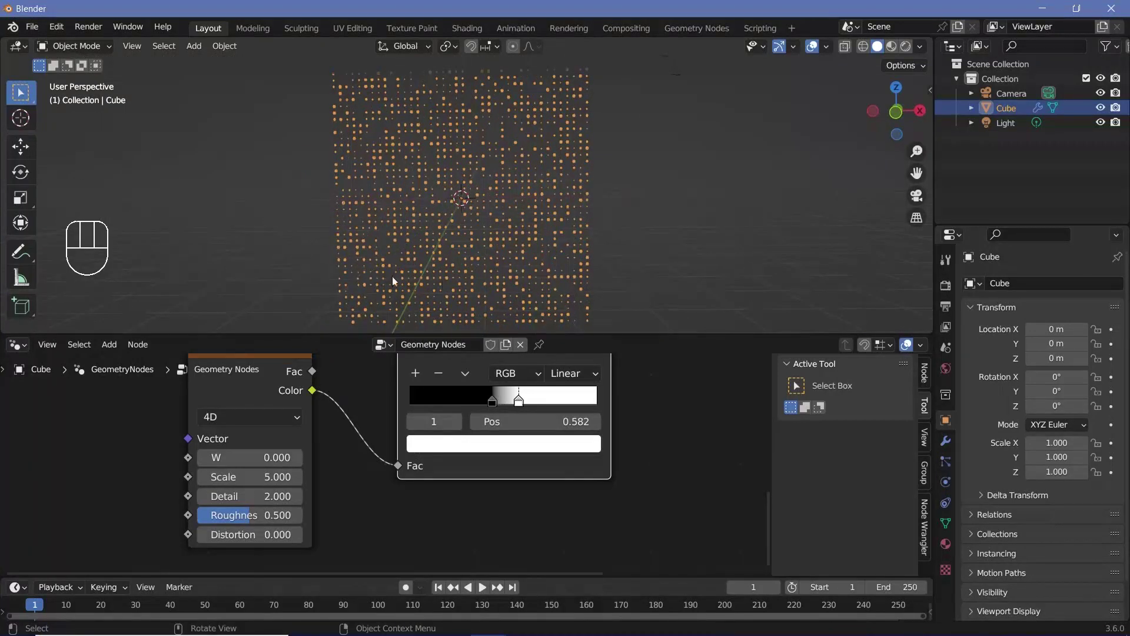
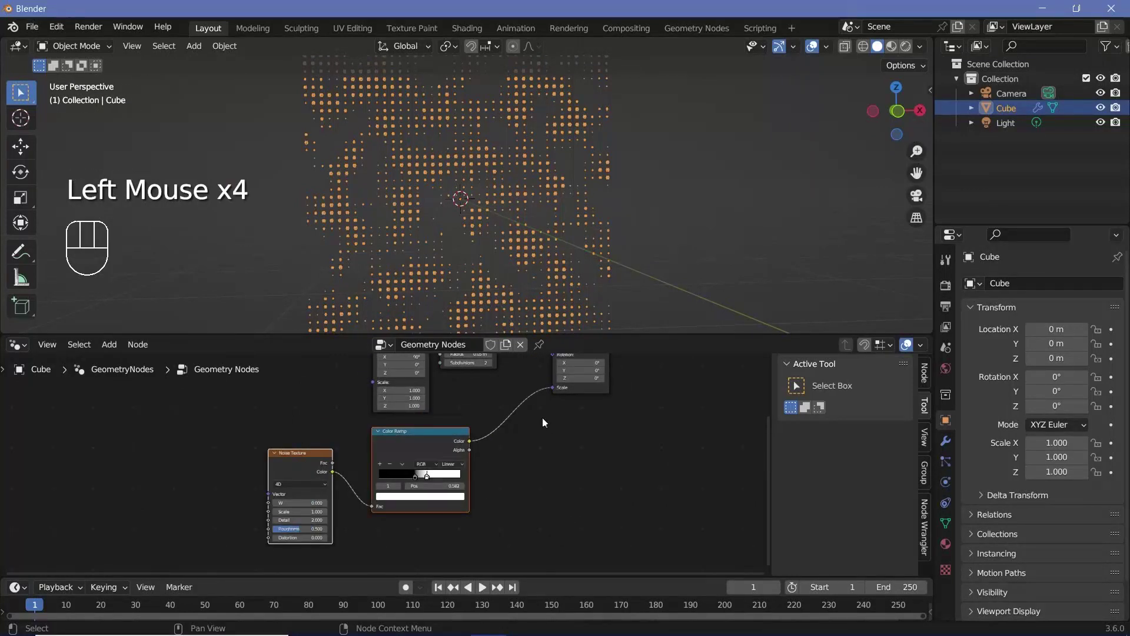
{"action": "left_click", "coordinate": [266, 449]}
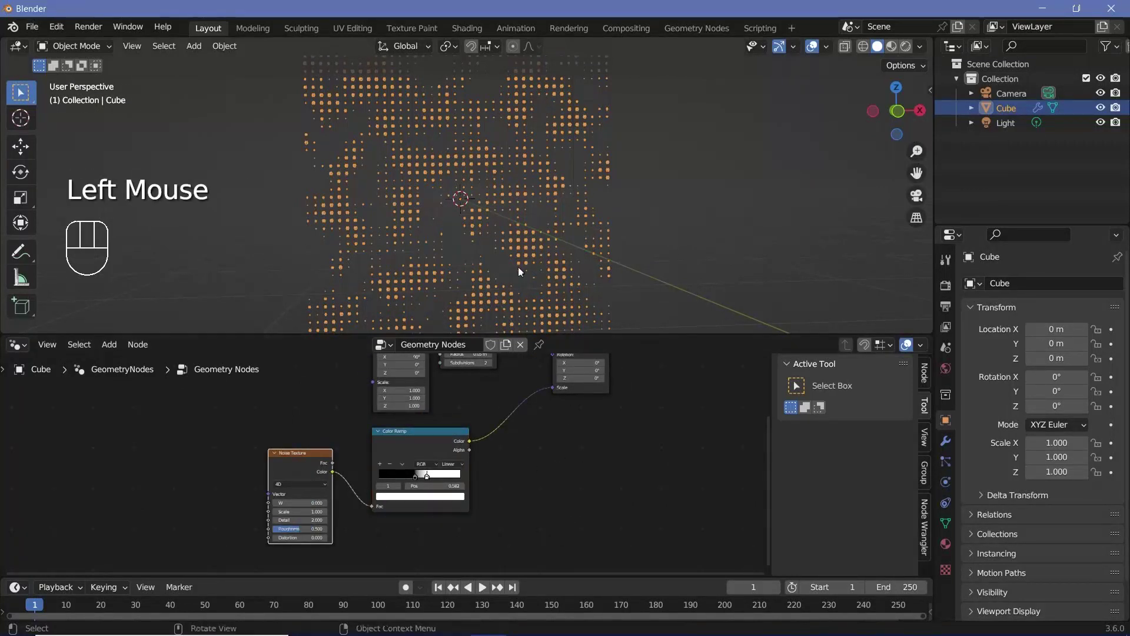
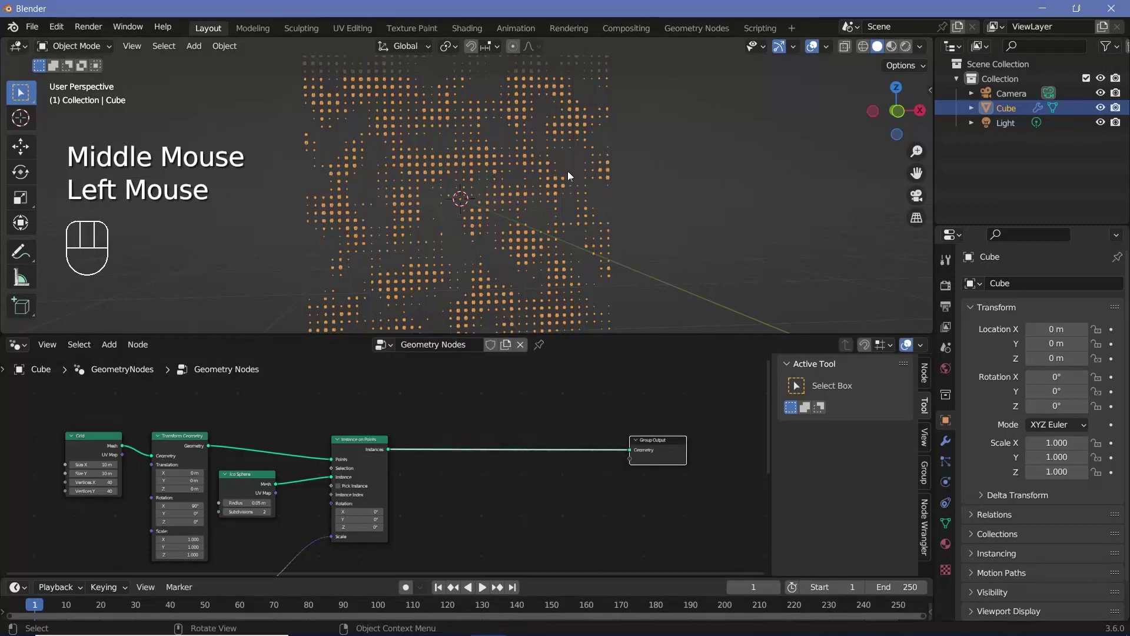
Join a second transformed wall copy, offset 10 m on Y and rotated -90° on Y
{"action": "left_click_drag", "start_coordinate": [524, 190], "coordinate": [433, 211]}
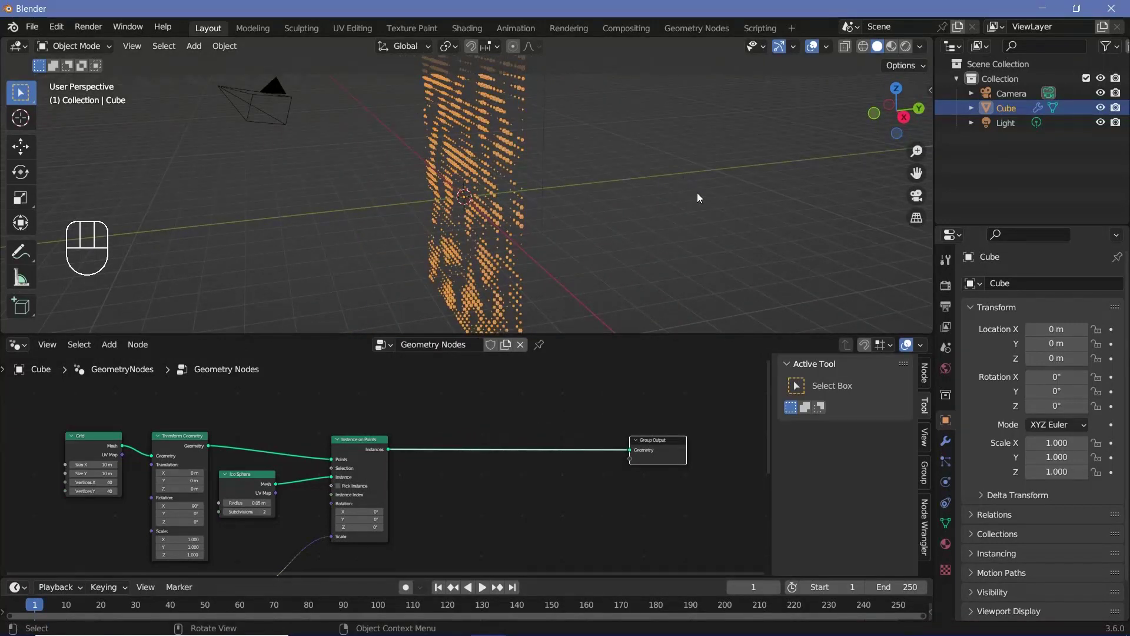
{"action": "left_click_drag", "start_coordinate": [667, 202], "coordinate": [567, 230]}
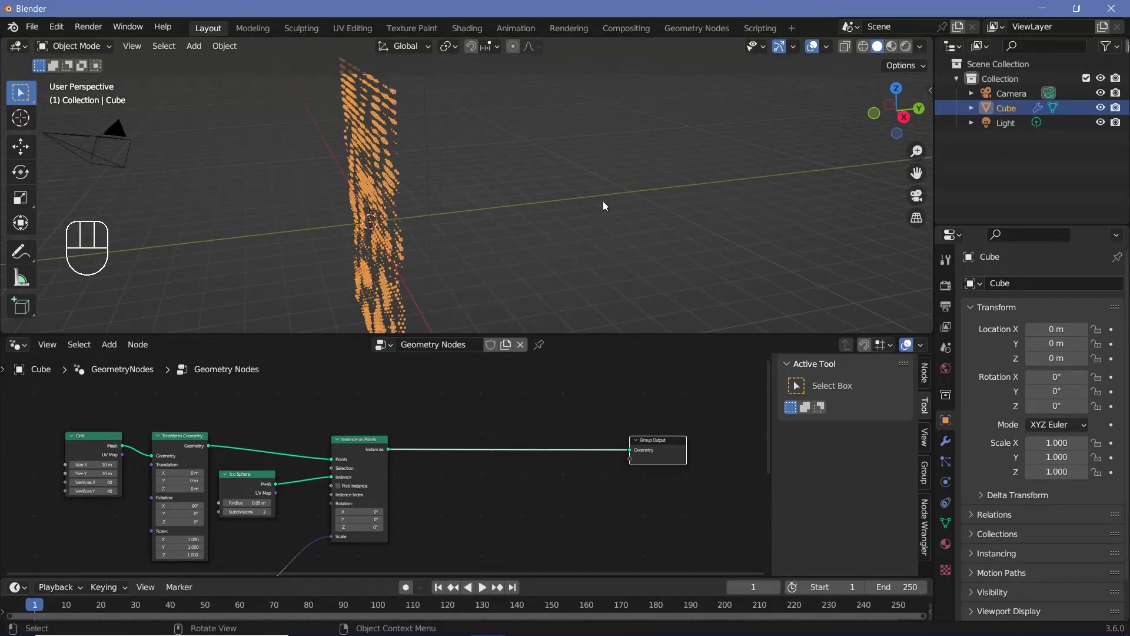
{"action": "middle_click", "coordinate": [517, 443]}
{"action": "scroll", "scroll_direction": "up", "scroll_amount": 3}
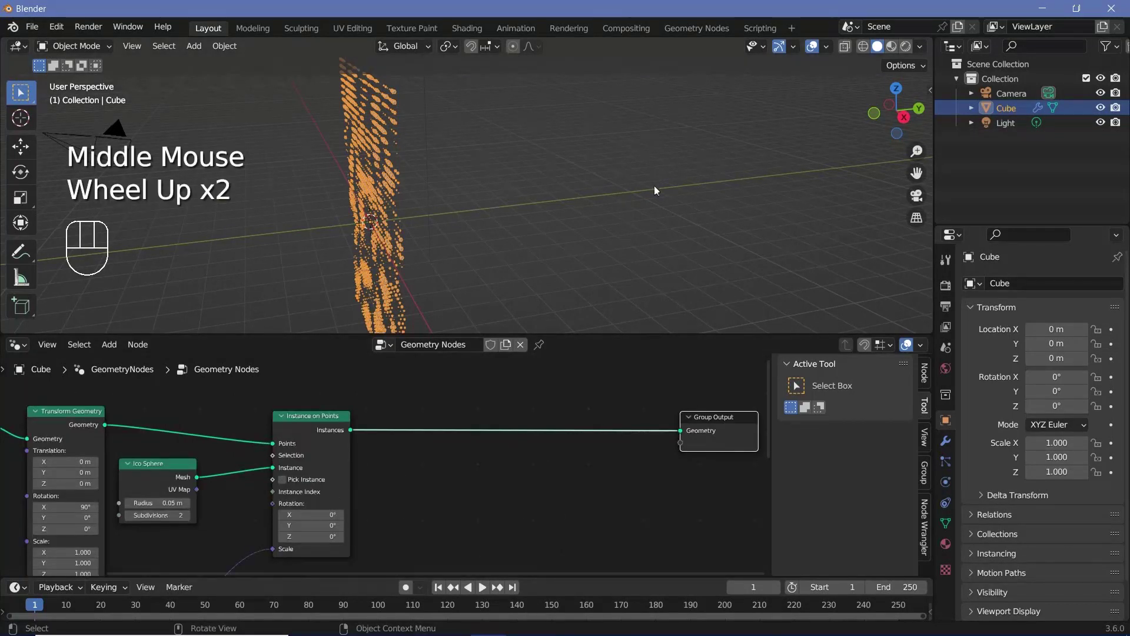
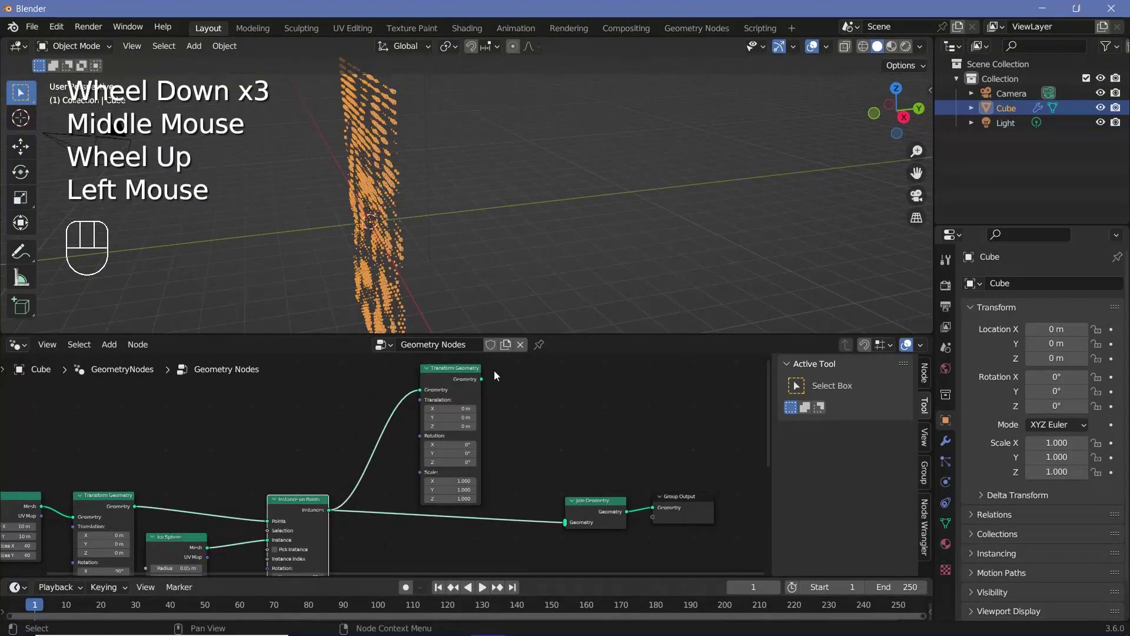
{"action": "left_click_drag", "start_coordinate": [496, 404], "coordinate": [493, 263]}
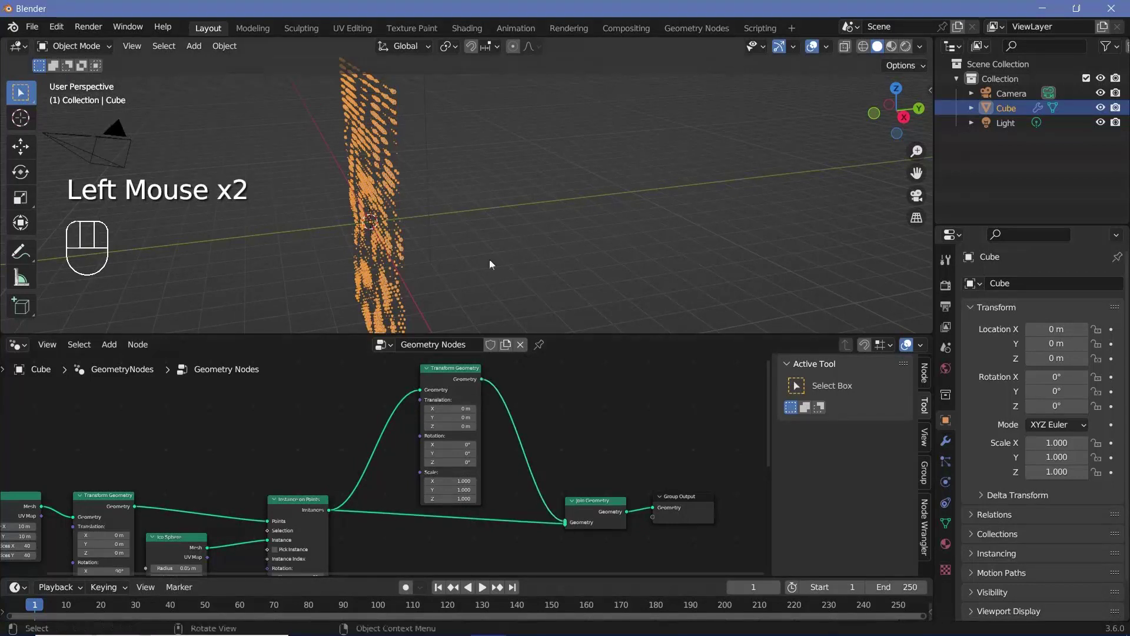
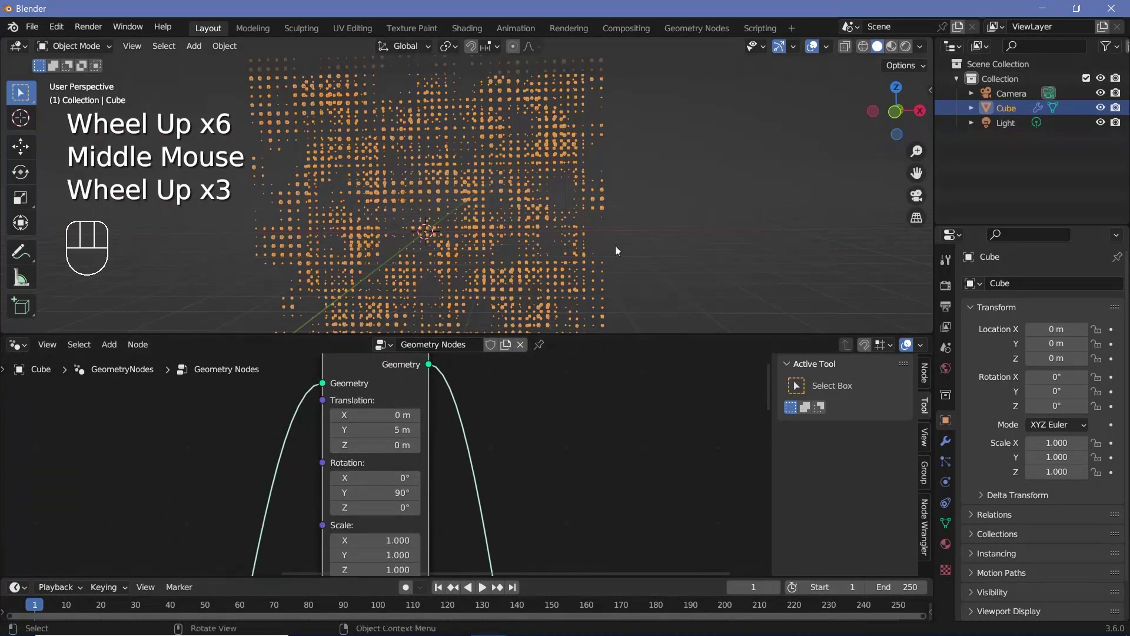
{"action": "left_click_drag", "start_coordinate": [564, 245], "coordinate": [510, 244]}
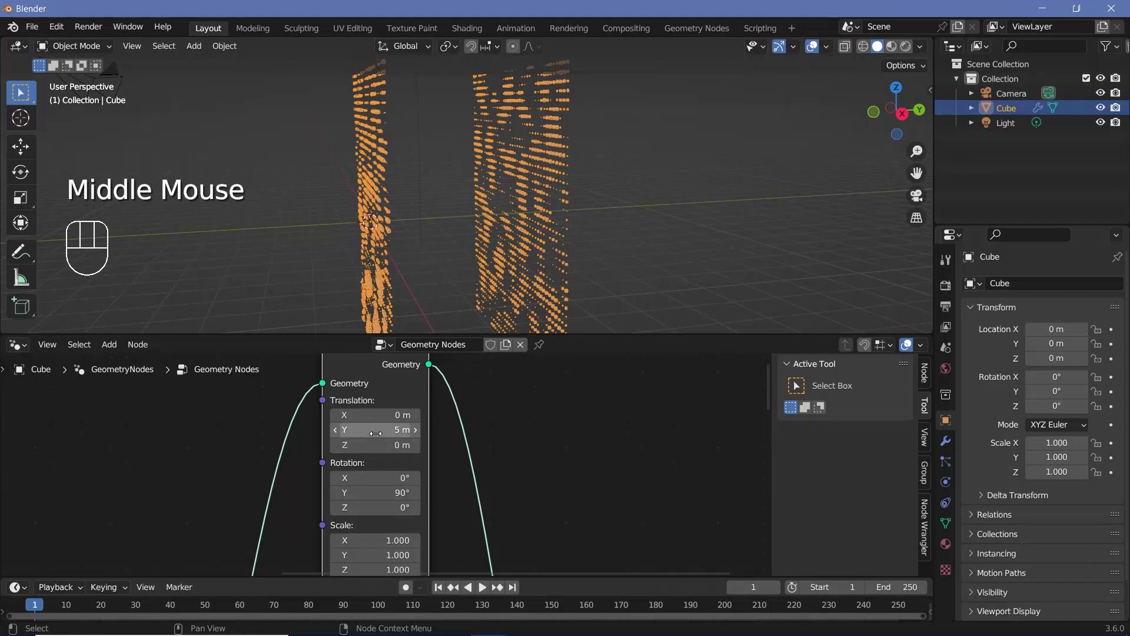
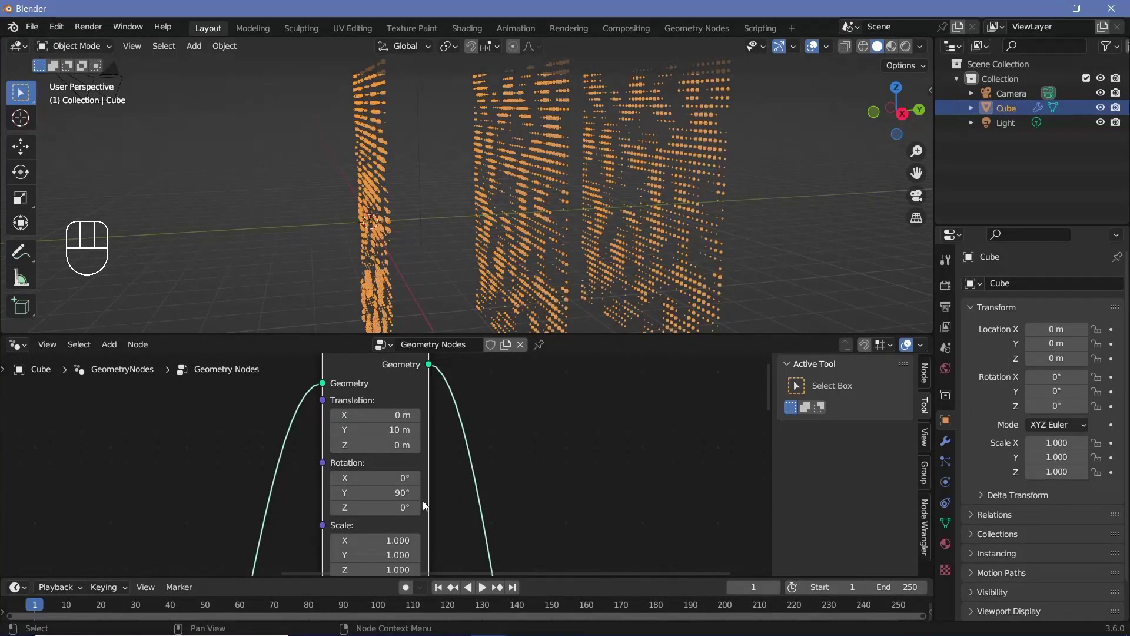
{"action": "middle_click", "coordinate": [645, 200]}
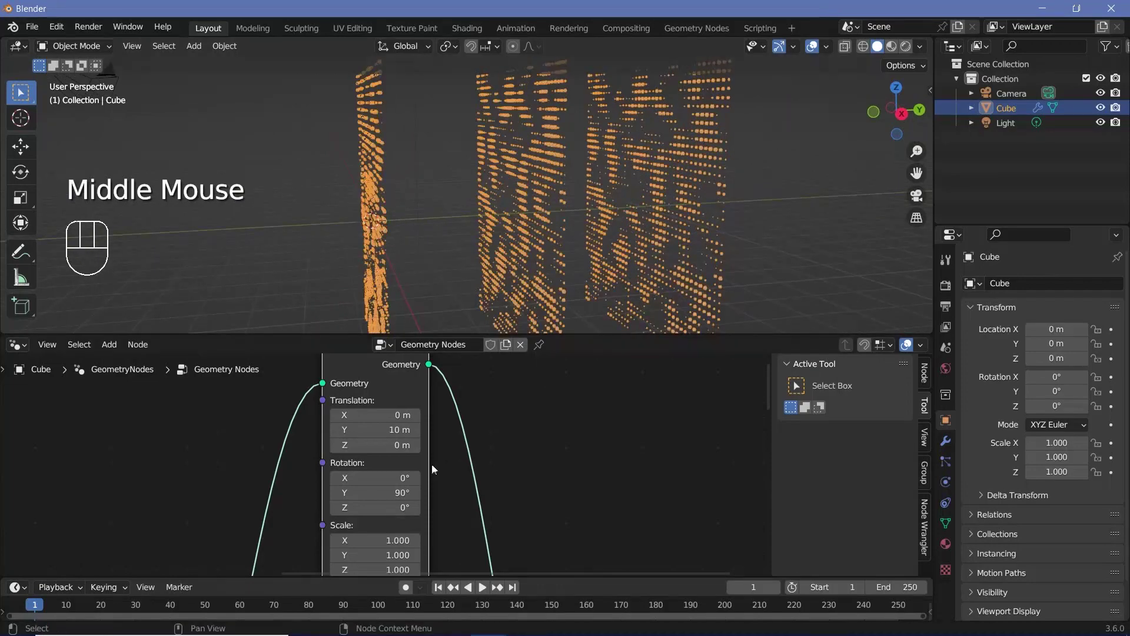
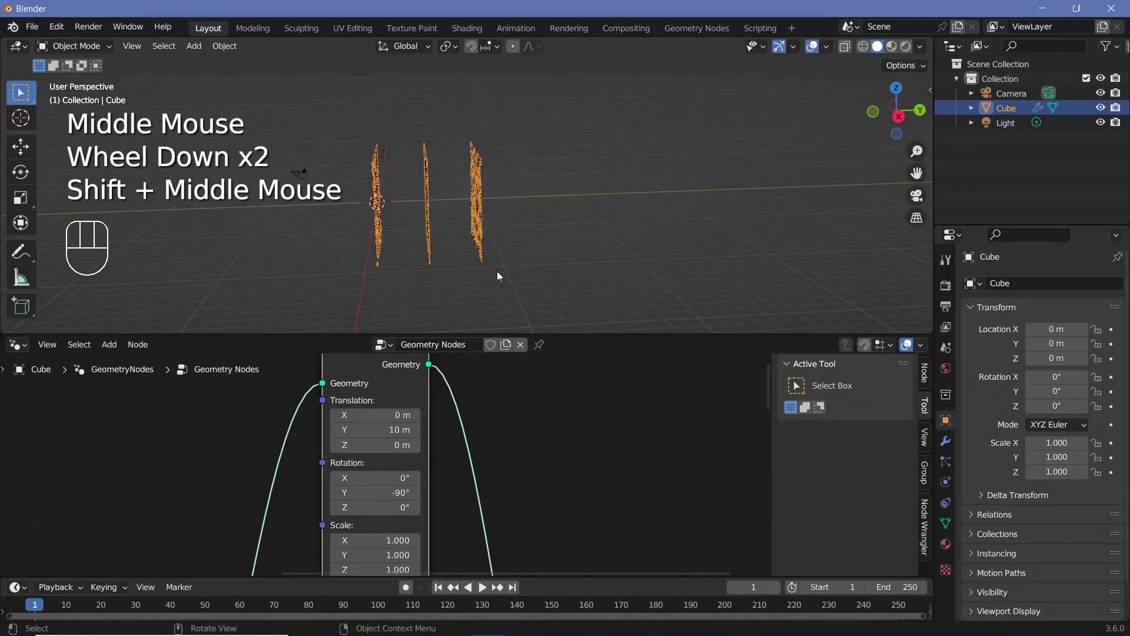
{"action": "scroll", "scroll_direction": "down", "scroll_amount": 3}
Bring up the node search to add a Curve Line for the second instance set
{"action": "key", "text": "shift+a"}
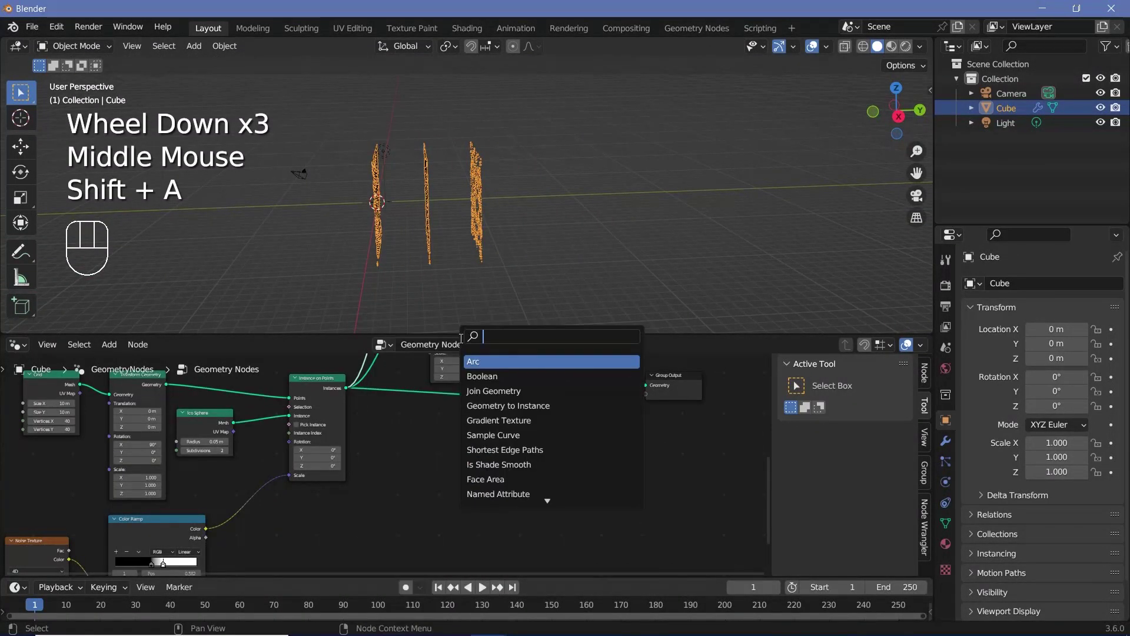
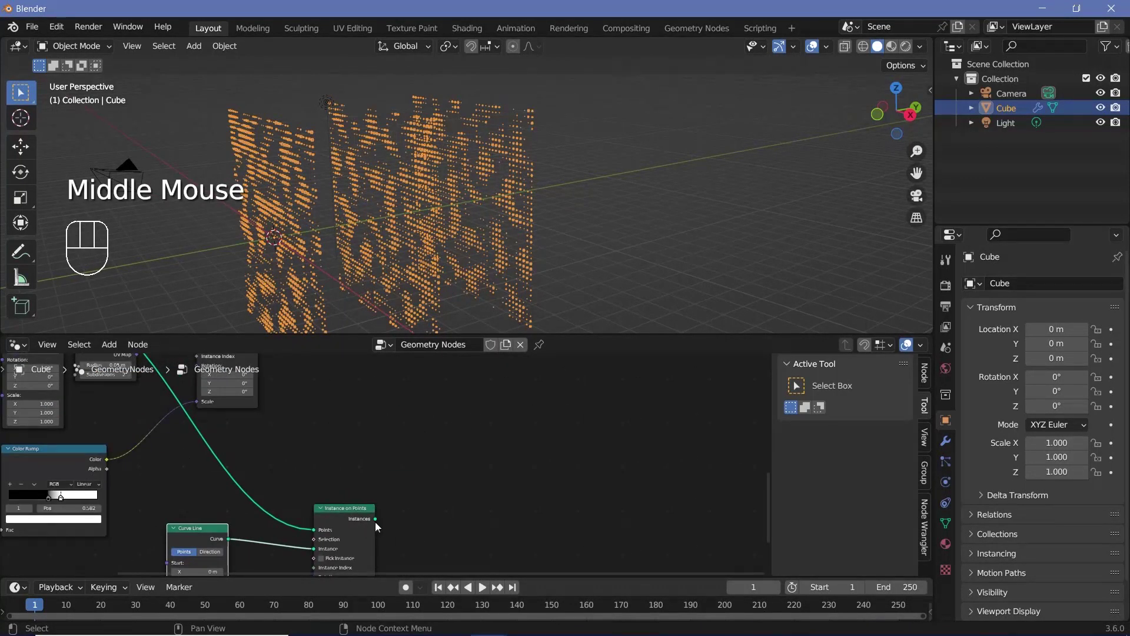
Feed the Curve Line instances into Join Geometry as rods rotated 90° on X, scaled -15 on Z
{"action": "left_click_drag", "start_coordinate": [380, 520], "coordinate": [286, 231]}
{"action": "middle_click", "coordinate": [318, 211]}
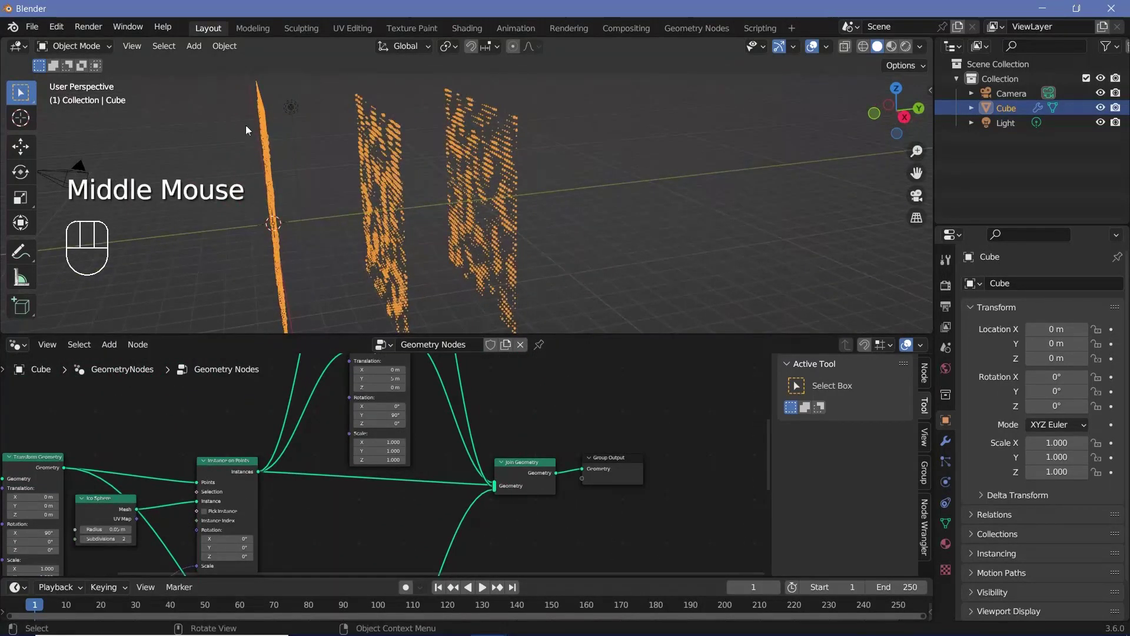
{"action": "left_click_drag", "start_coordinate": [385, 256], "coordinate": [419, 251]}
{"action": "left_click_drag", "start_coordinate": [383, 234], "coordinate": [365, 235]}
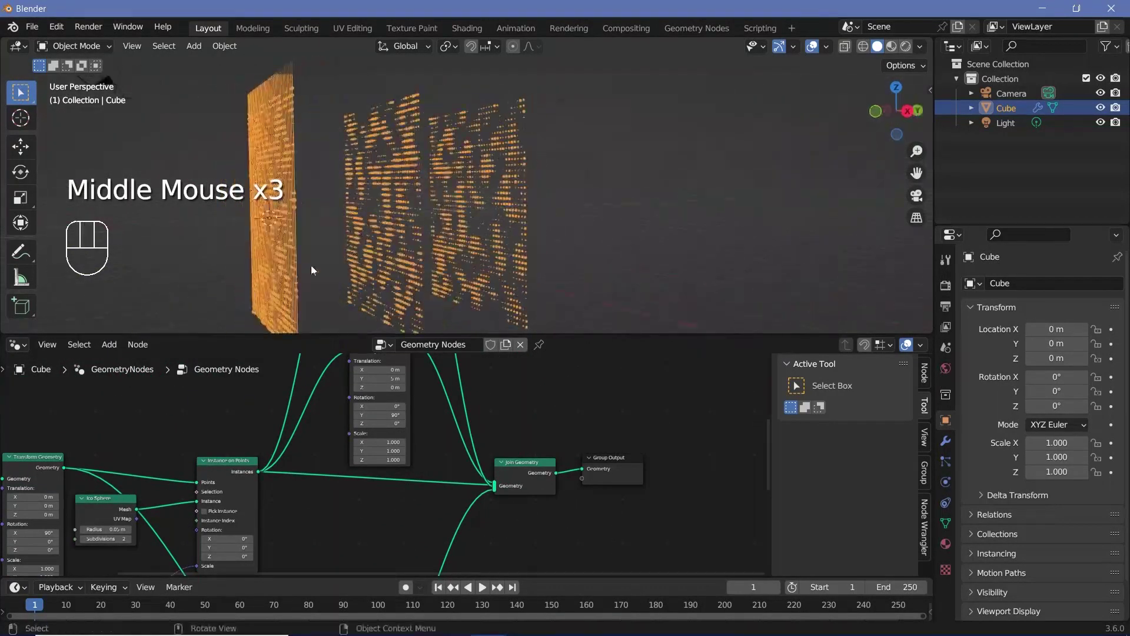
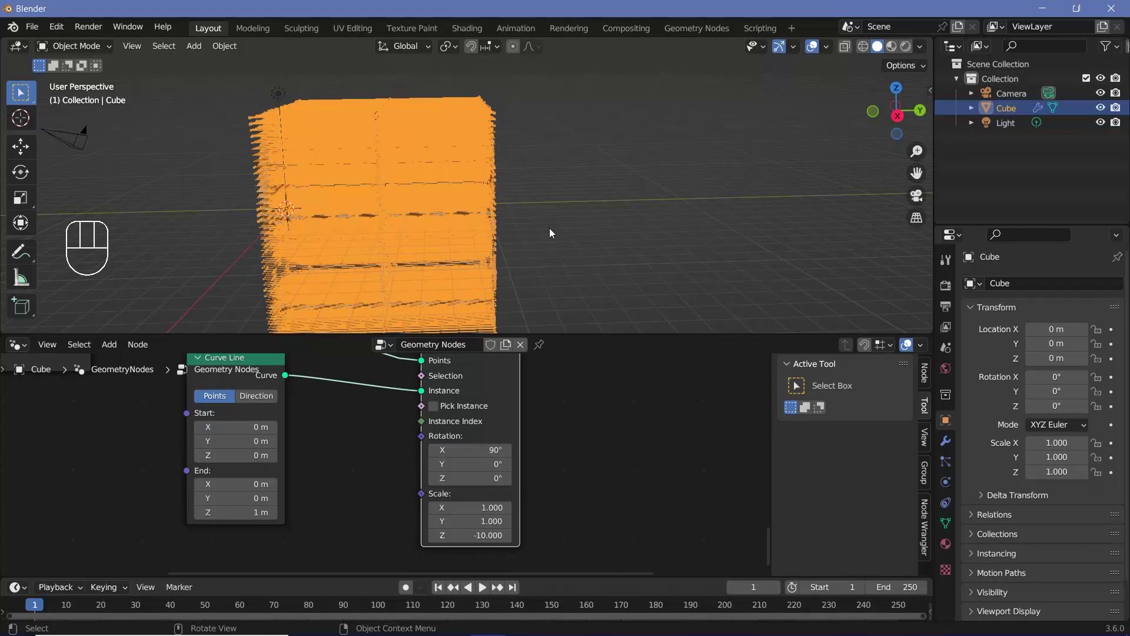
{"action": "left_click_drag", "start_coordinate": [503, 243], "coordinate": [429, 264]}
{"action": "left_click_drag", "start_coordinate": [387, 165], "coordinate": [389, 153]}
{"action": "middle_click", "coordinate": [407, 231]}
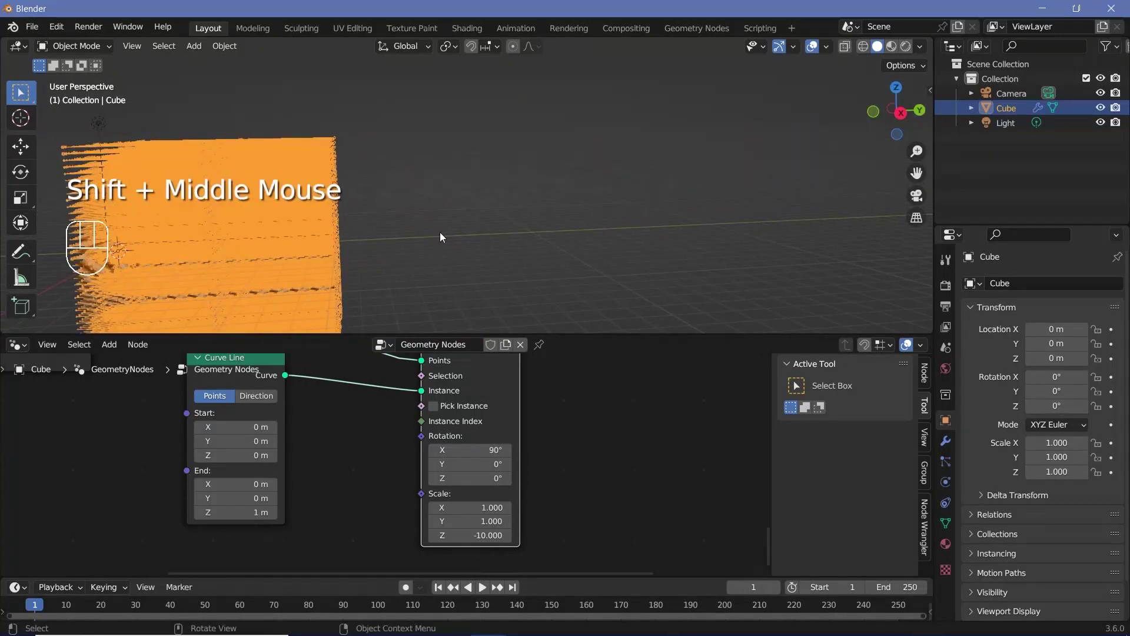
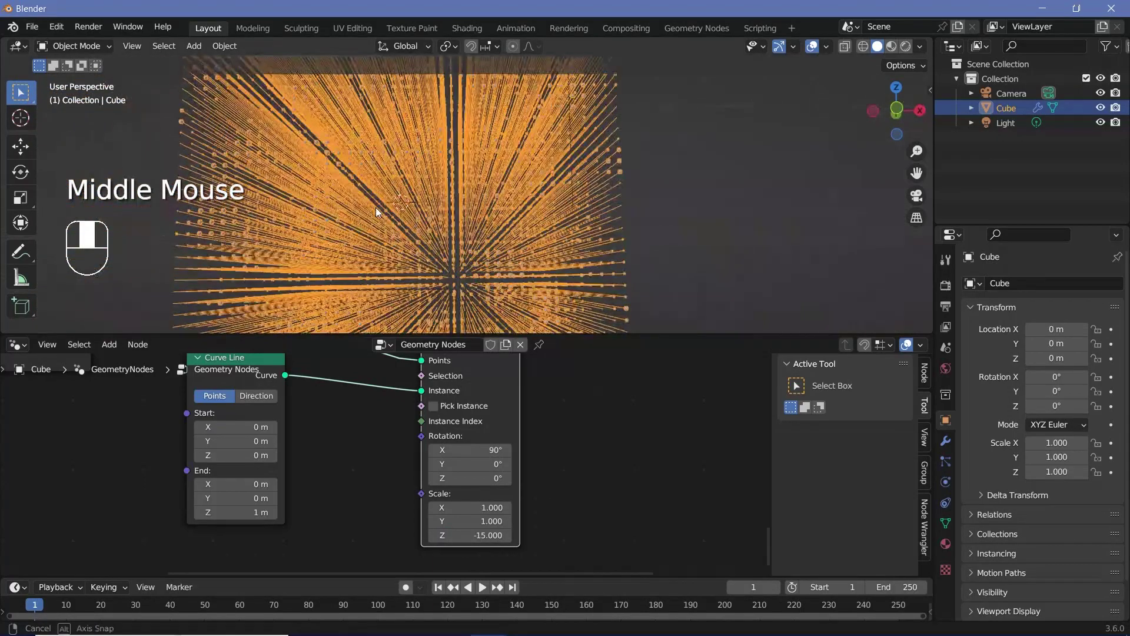
{"action": "scroll", "scroll_direction": "down", "scroll_amount": 3}
{"action": "middle_click", "coordinate": [449, 216]}
{"action": "scroll", "scroll_direction": "up", "scroll_amount": 3}
Drive the rod instances' Selection with a Random Value node set to Boolean
{"action": "left_click_drag", "start_coordinate": [445, 230], "coordinate": [416, 214]}
{"action": "scroll", "scroll_direction": "down", "scroll_amount": 3}
{"action": "left_click_drag", "start_coordinate": [277, 399], "coordinate": [315, 458]}
{"action": "left_click", "coordinate": [394, 397]}
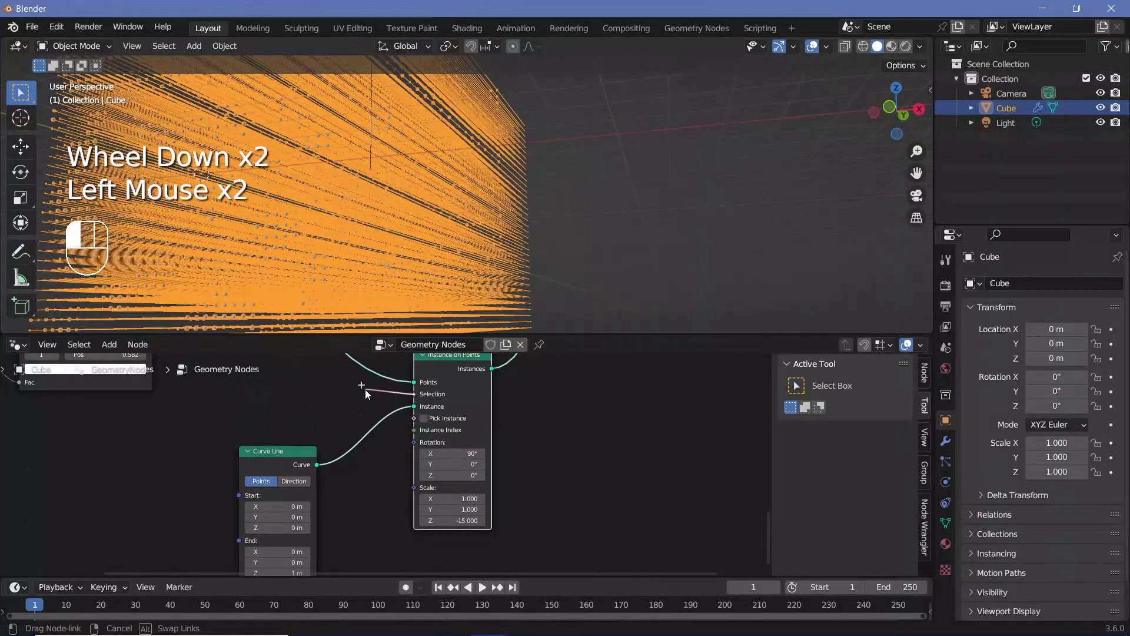
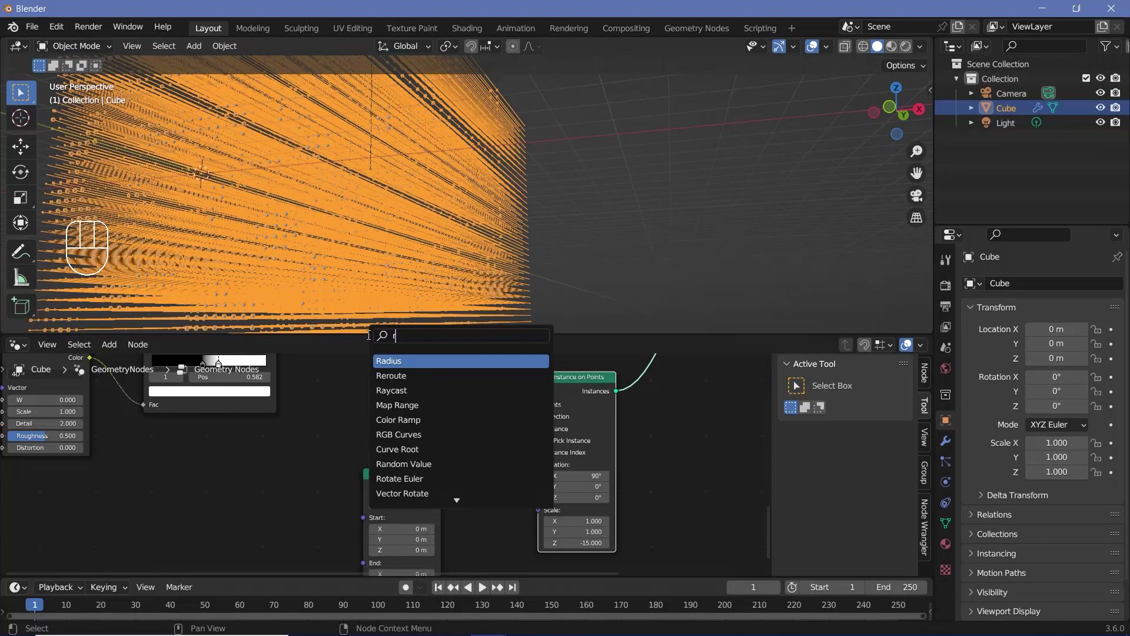
{"action": "left_click_drag", "start_coordinate": [361, 406], "coordinate": [355, 449]}
{"action": "left_click_drag", "start_coordinate": [364, 382], "coordinate": [441, 399]}
{"action": "left_click", "coordinate": [441, 394]}
With probability 0.1, orbit and view along an axis to inspect the thinned rods
{"action": "left_click_drag", "start_coordinate": [531, 416], "coordinate": [550, 422]}
{"action": "scroll", "scroll_direction": "down", "scroll_amount": 3}
{"action": "left_click_drag", "start_coordinate": [411, 269], "coordinate": [386, 270]}
{"action": "scroll", "scroll_direction": "up", "scroll_amount": 3}
{"action": "left_click_drag", "start_coordinate": [436, 261], "coordinate": [479, 272]}
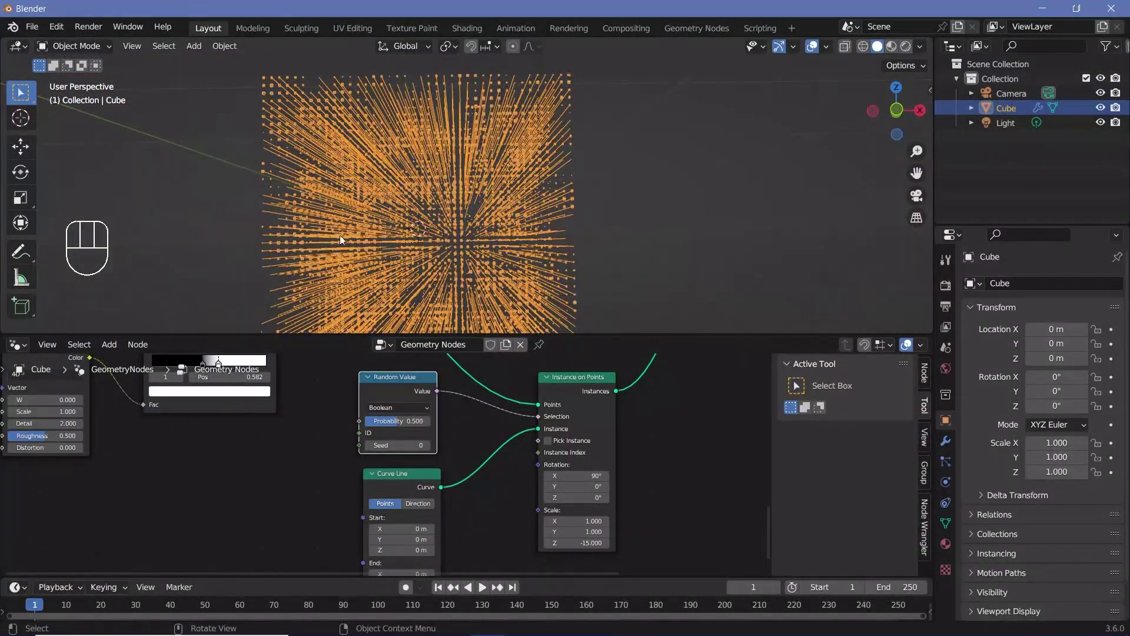
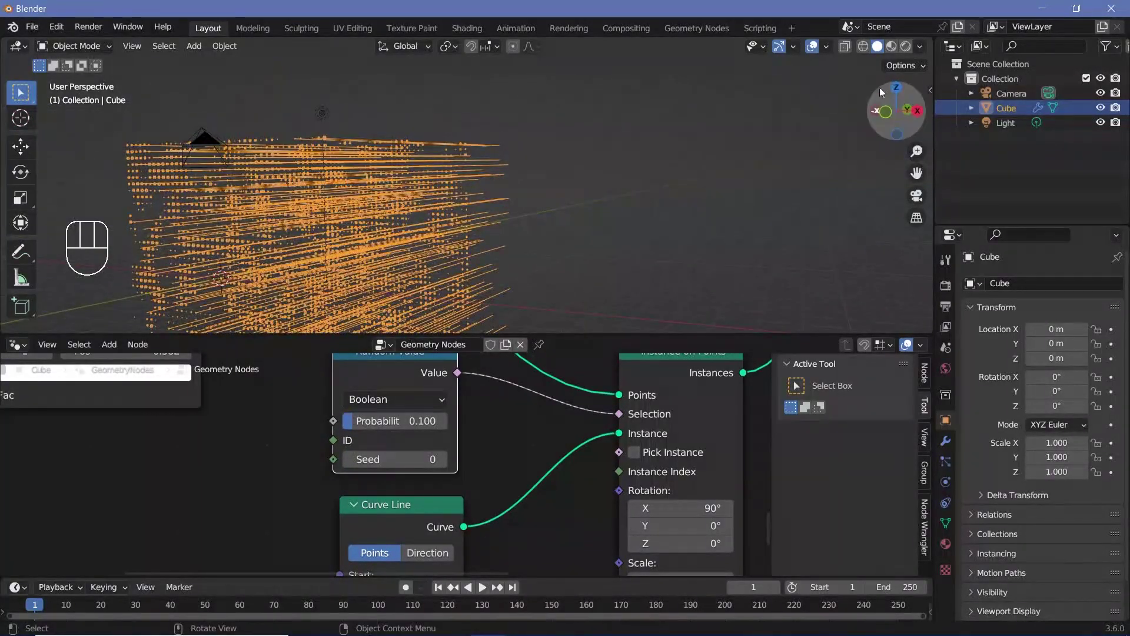
{"action": "left_click", "coordinate": [432, 246]}
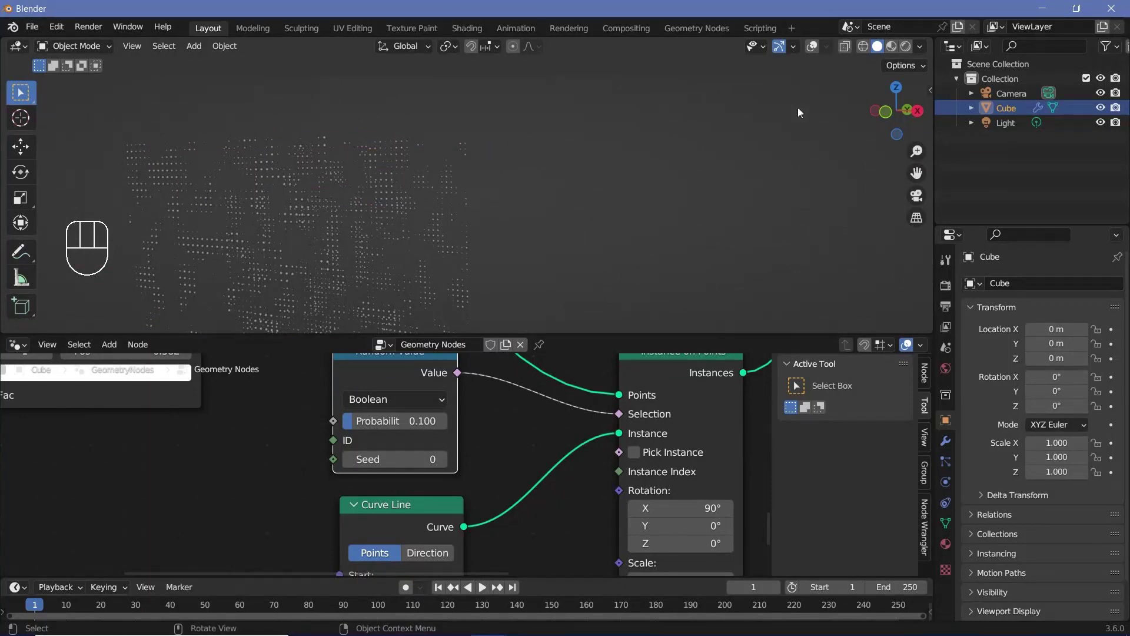
{"action": "left_click", "coordinate": [817, 50]}
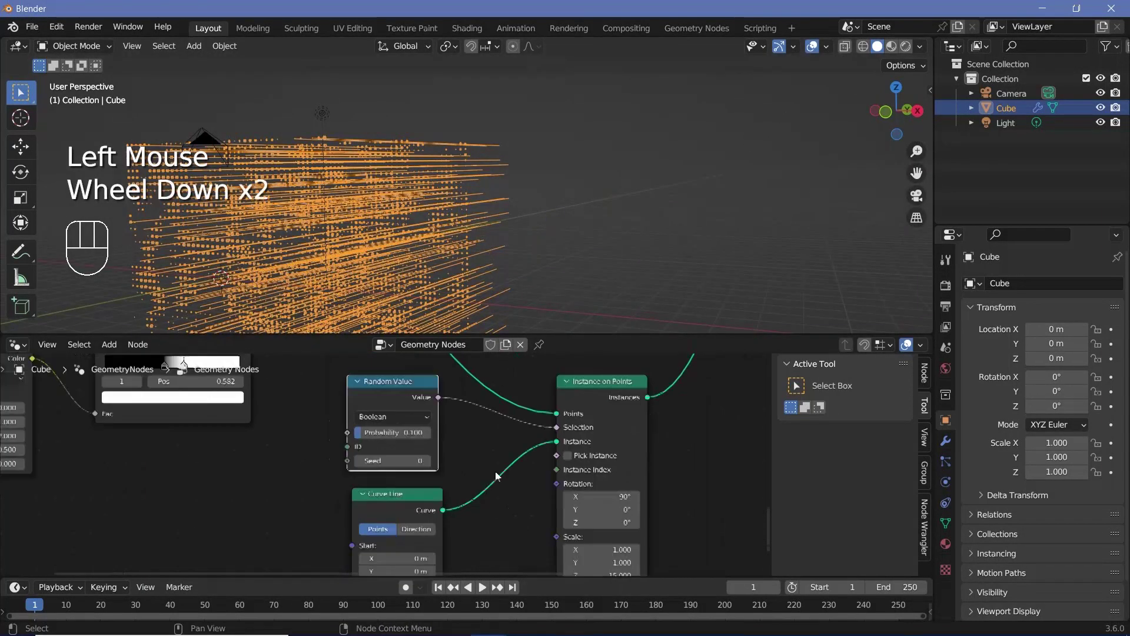
{"action": "scroll", "scroll_direction": "down", "scroll_amount": 3}
{"action": "middle_click", "coordinate": [382, 510]}
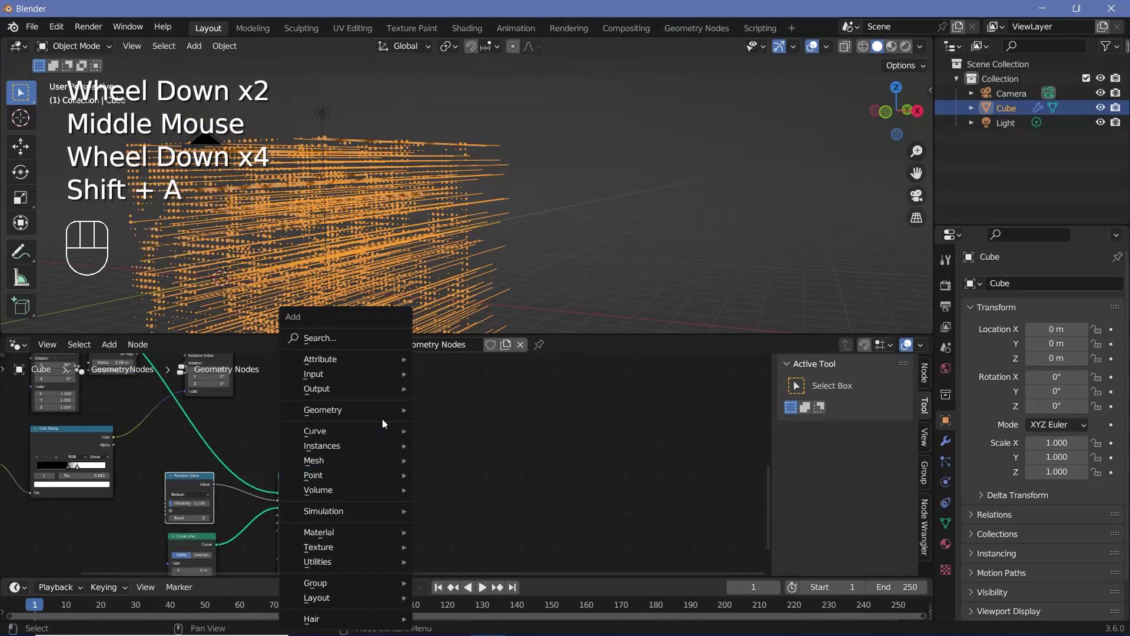
Insert Curve to Mesh after the rod instances into Join Geometry, then search for Set Material
{"action": "key", "text": "shift+a"}
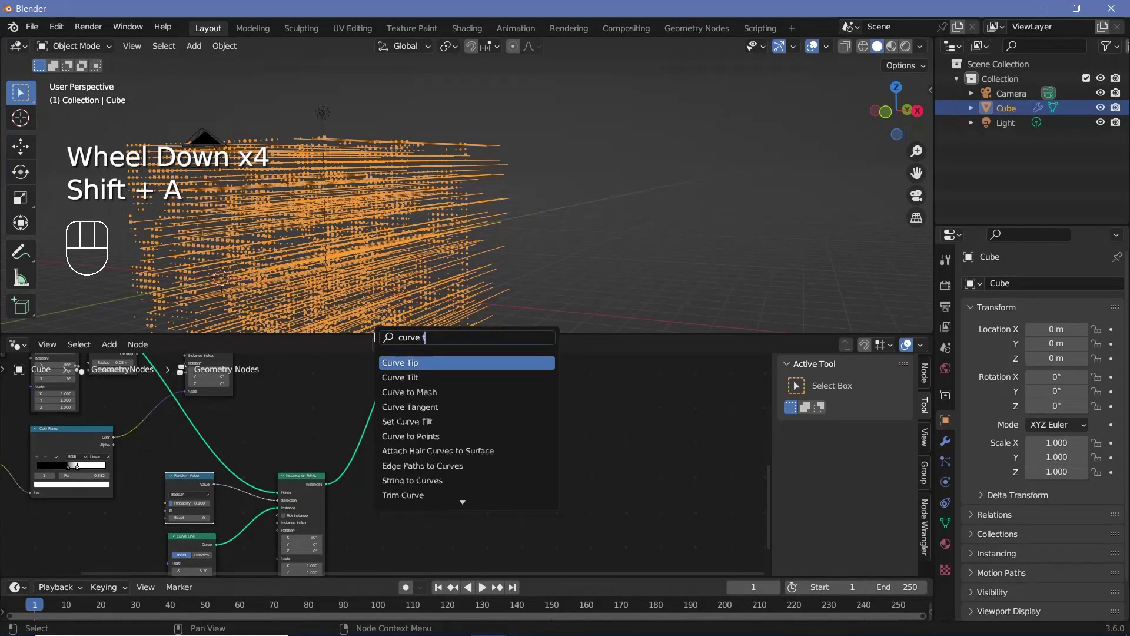
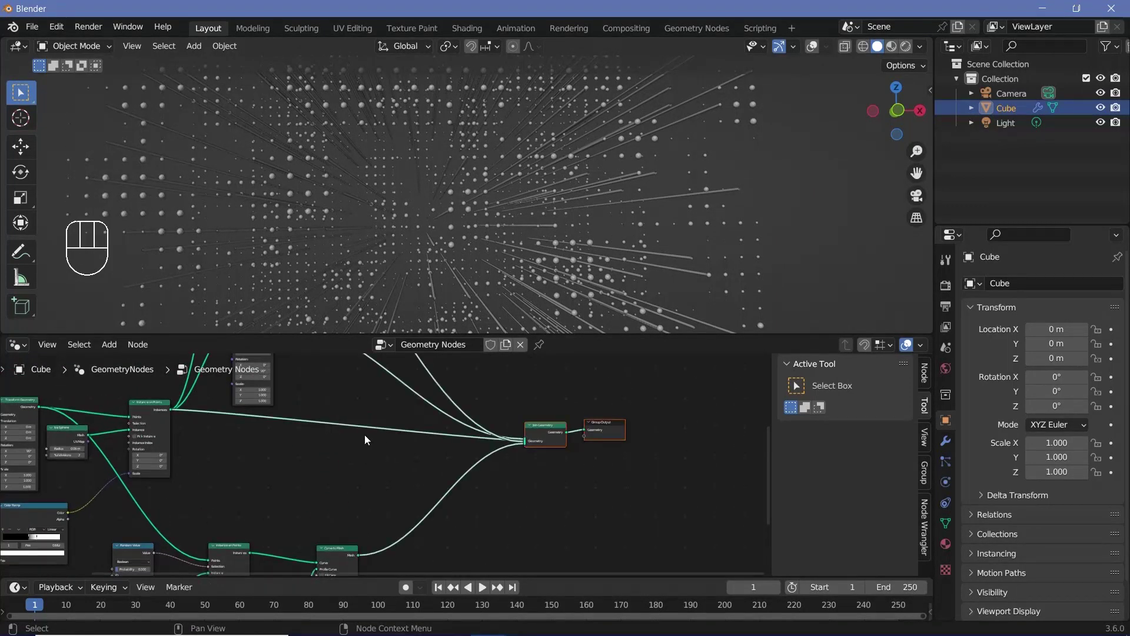
{"action": "left_click_drag", "start_coordinate": [451, 234], "coordinate": [456, 242]}
{"action": "scroll", "scroll_direction": "down", "scroll_amount": 3}
{"action": "left_click_drag", "start_coordinate": [383, 488], "coordinate": [398, 341]}
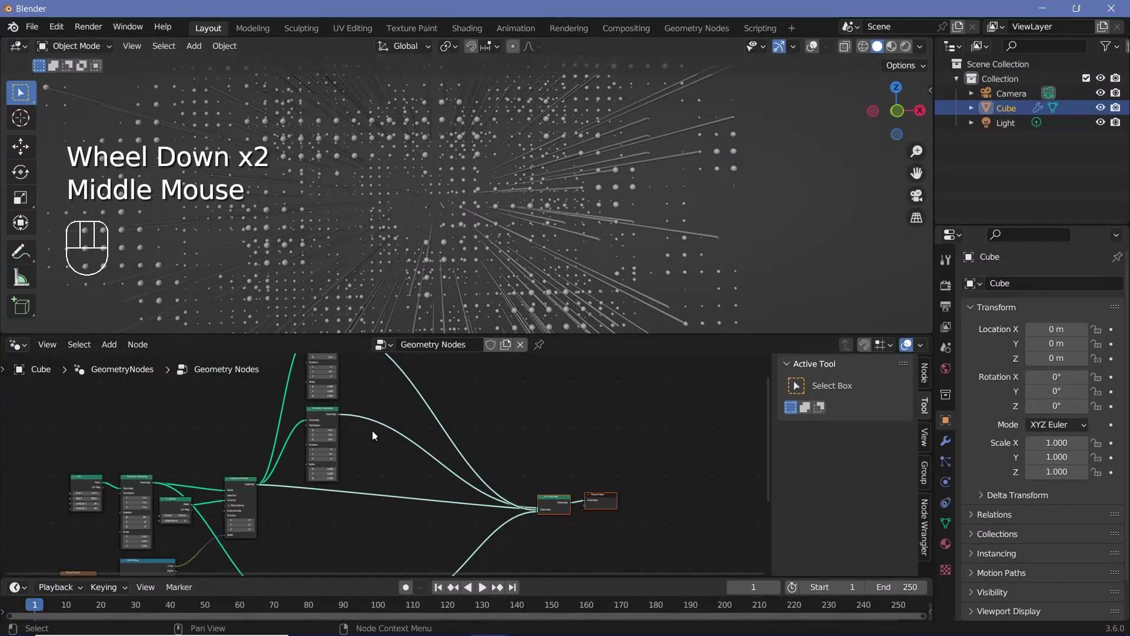
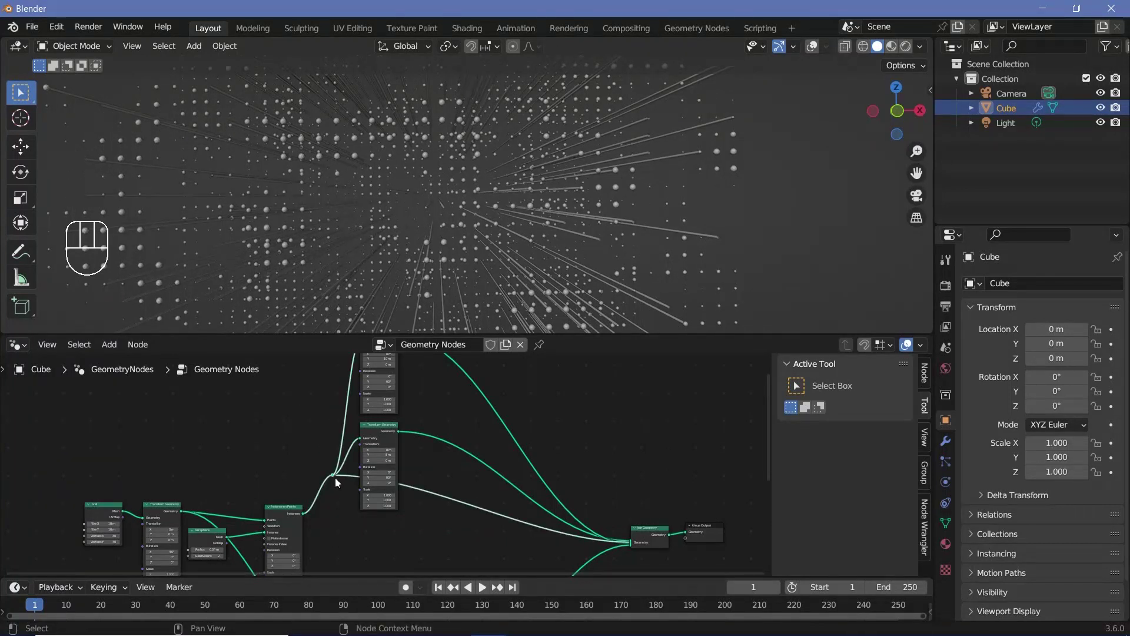
{"action": "scroll", "scroll_direction": "down", "scroll_amount": 3}
{"action": "left_click_drag", "start_coordinate": [356, 385], "coordinate": [420, 463]}
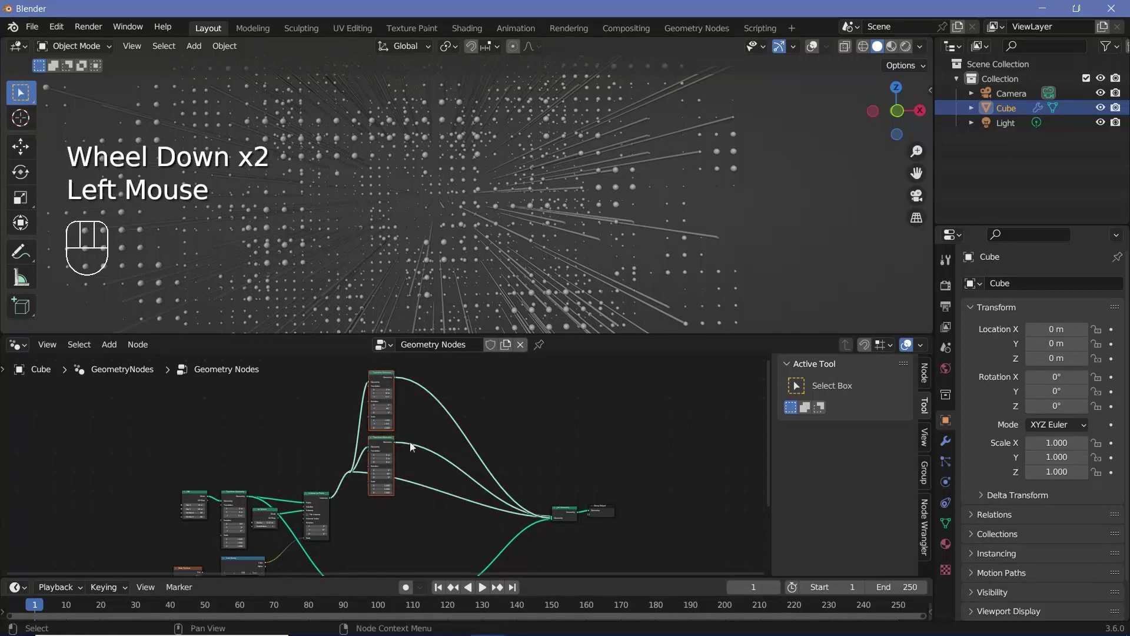
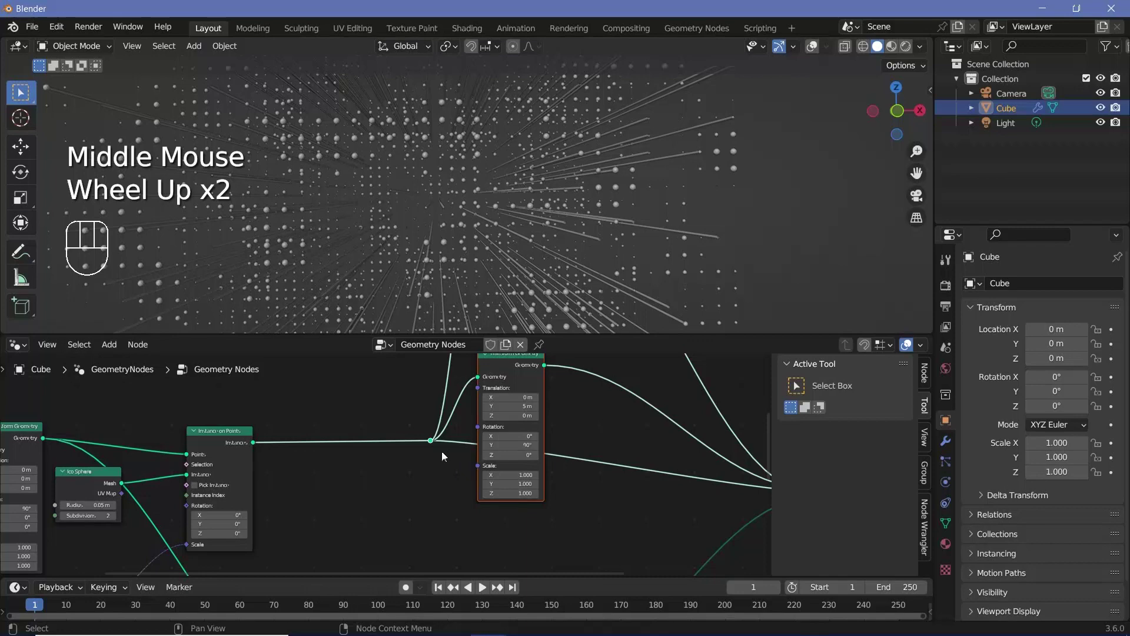
{"action": "scroll", "scroll_direction": "up", "scroll_amount": 3}
Insert Set Material nodes after the dot instances and the rod mesh, feeding Join Geometry
{"action": "key", "text": "shift+a"}
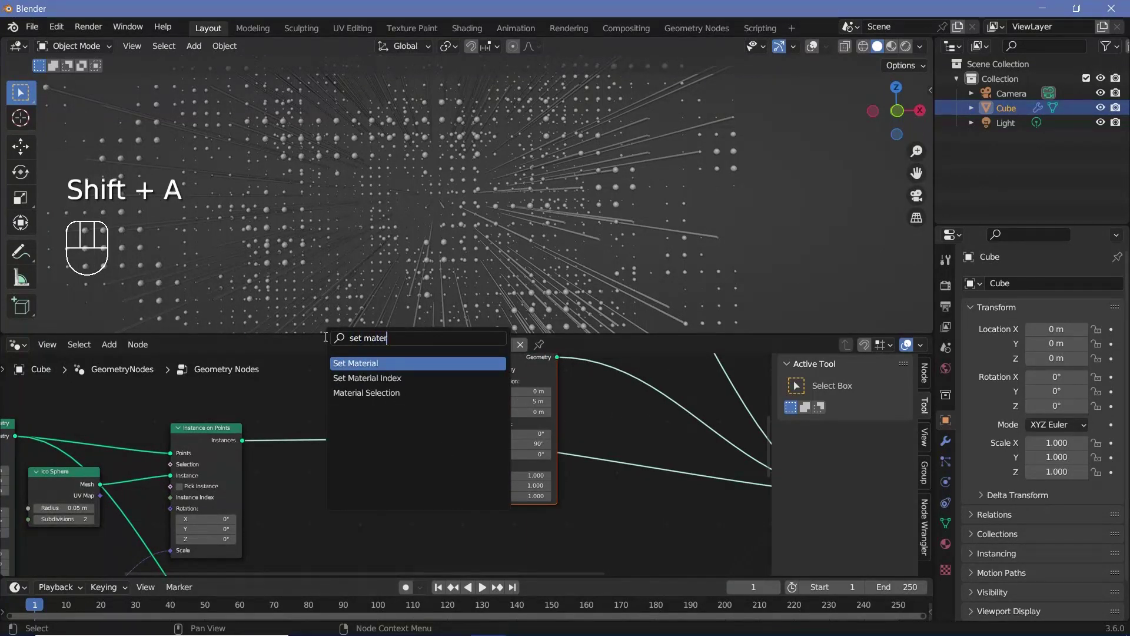
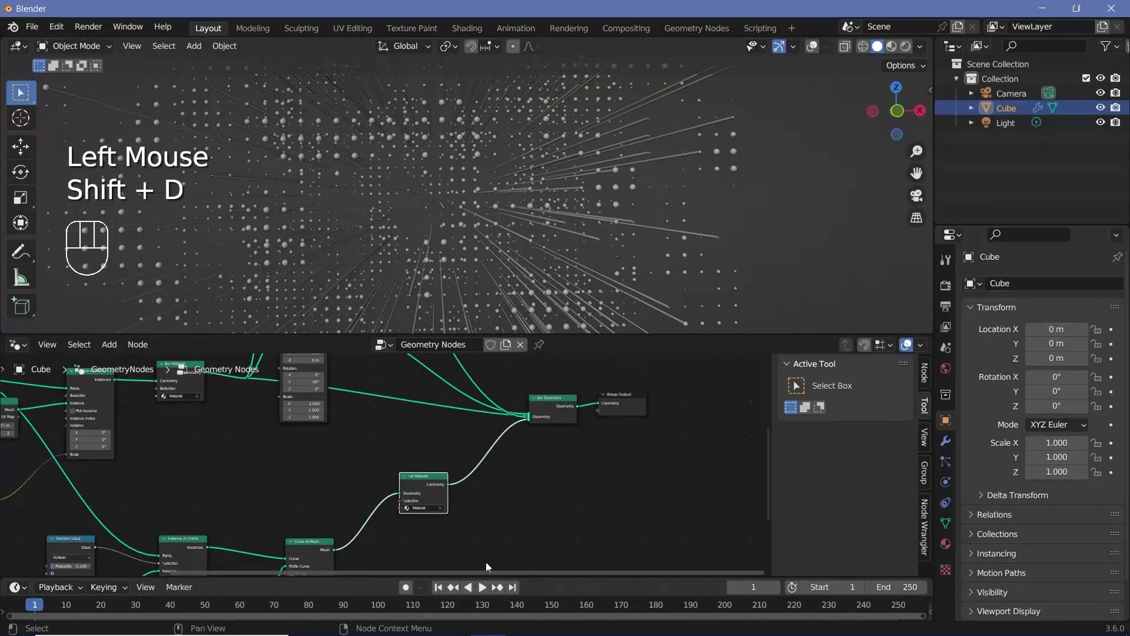
{"action": "middle_click", "coordinate": [450, 514]}
{"action": "scroll", "scroll_direction": "up", "scroll_amount": 3}
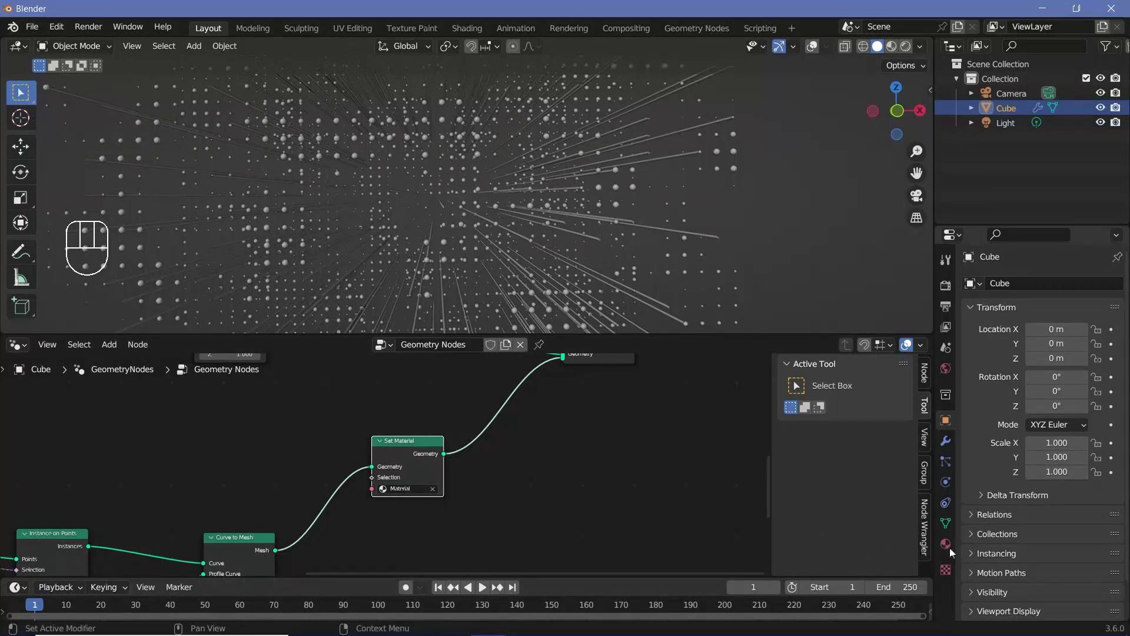
Add a second material slot on the Cube and create the Spheres and Lines materials
{"action": "left_click", "coordinate": [951, 551]}
{"action": "left_click", "coordinate": [1122, 289]}
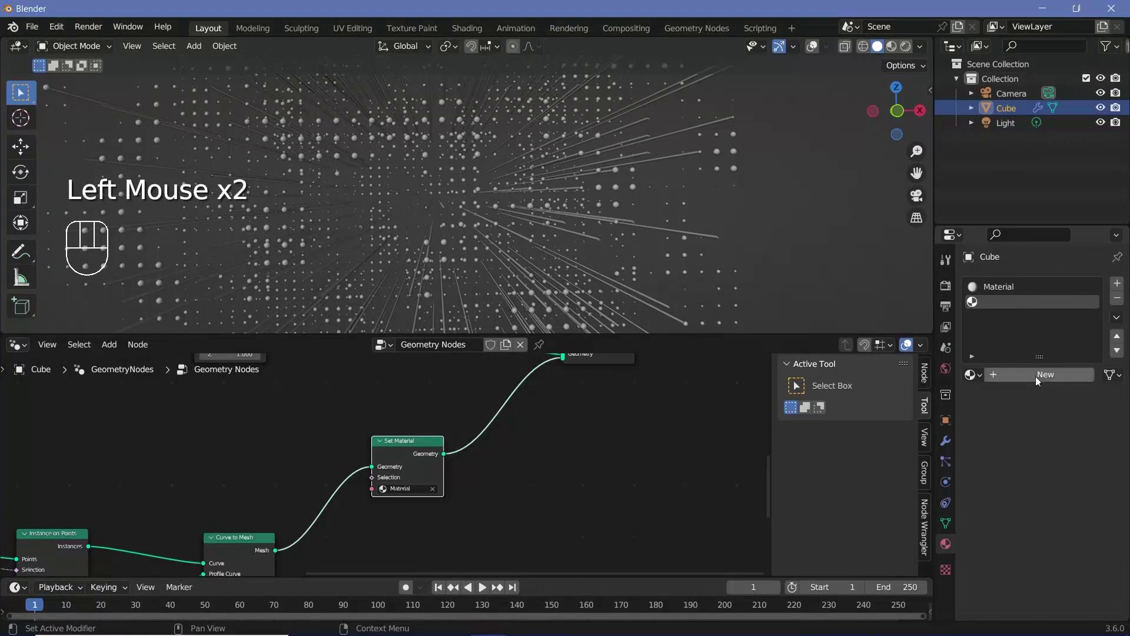
{"action": "left_click_drag", "start_coordinate": [1039, 381], "coordinate": [1047, 412]}
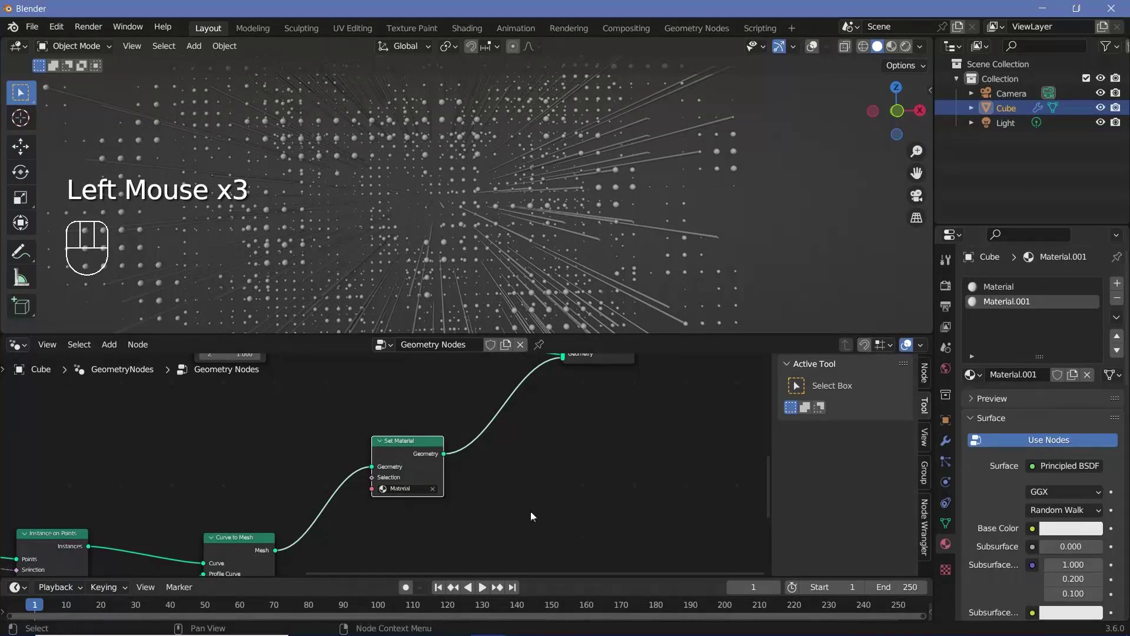
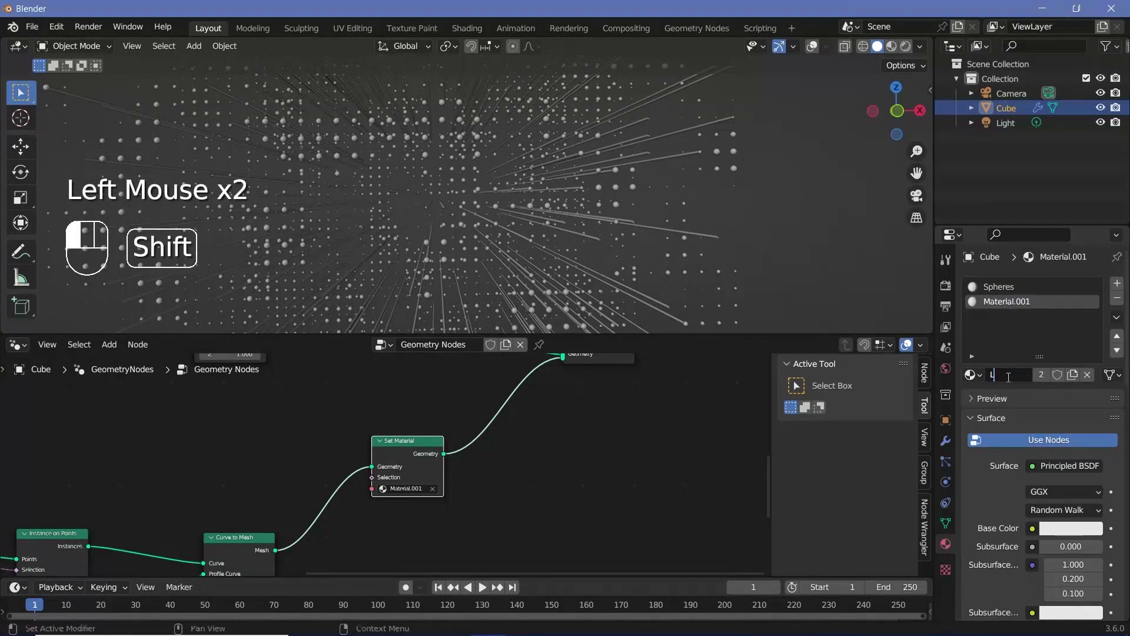
Pick Spheres and Lines in the dots' and rods' Set Material nodes
{"action": "scroll", "scroll_direction": "down", "scroll_amount": 3}
{"action": "middle_click", "coordinate": [561, 450]}
{"action": "left_click", "coordinate": [474, 497]}
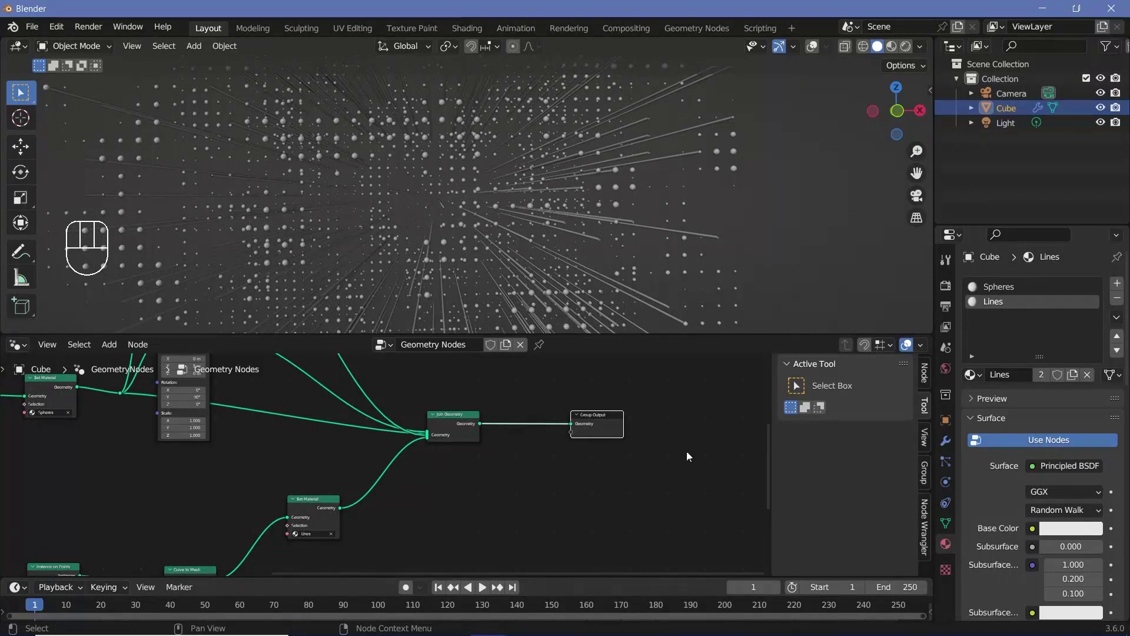
Set render output to FFmpeg video, MPEG-4 container, perceptually lossless quality
{"action": "left_click", "coordinate": [949, 287]}
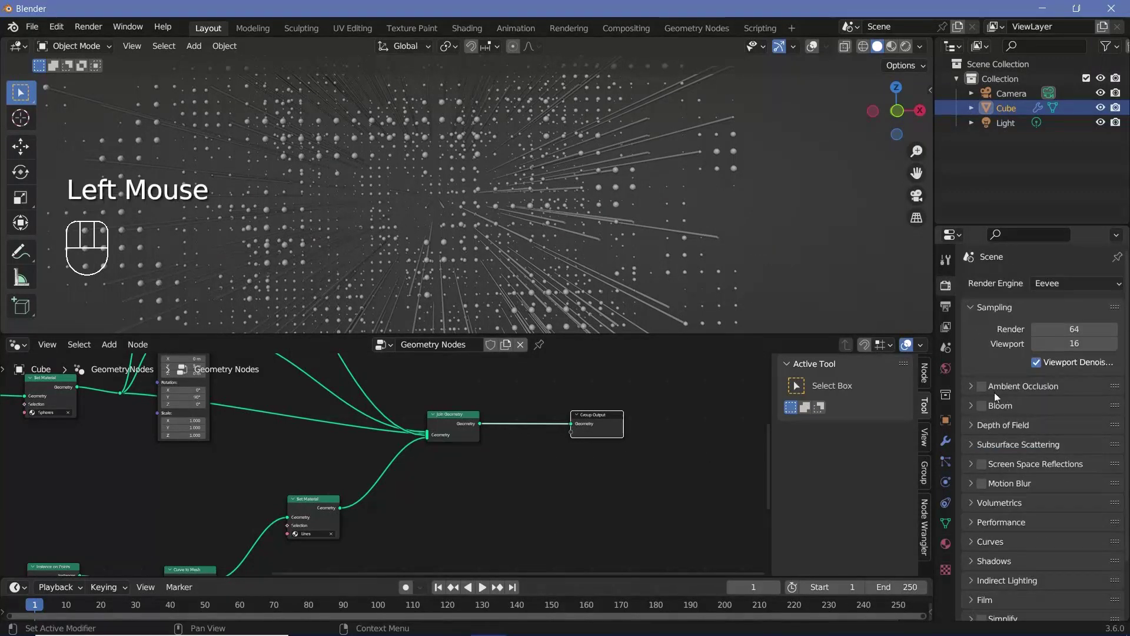
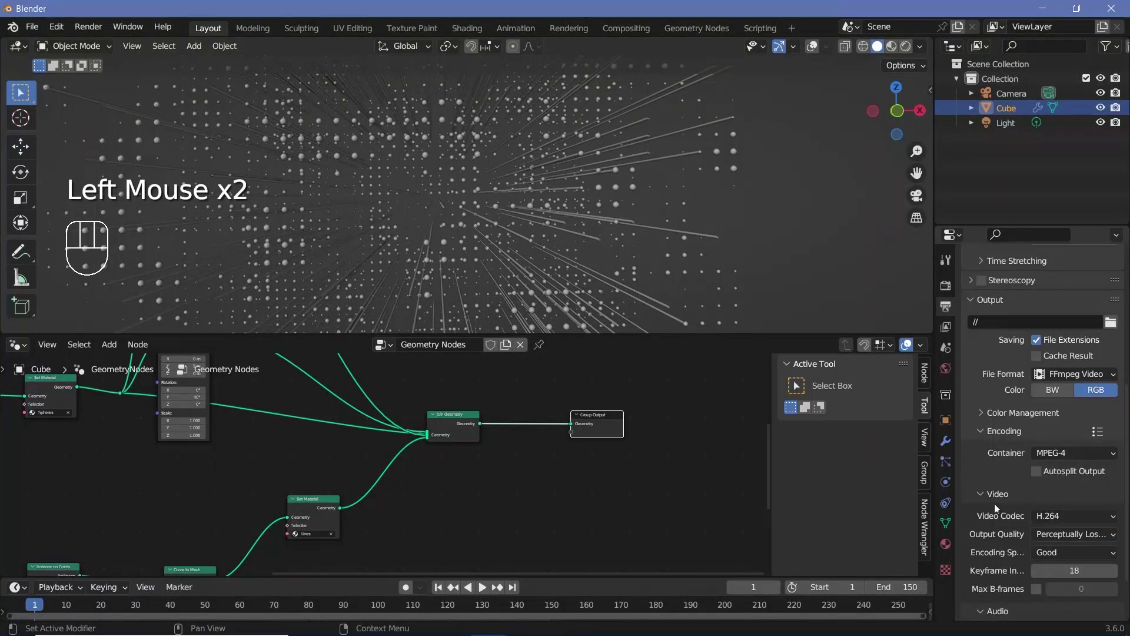
{"action": "scroll", "scroll_direction": "up", "scroll_amount": 3}
{"action": "scroll", "scroll_direction": "up", "scroll_amount": 3}
{"action": "scroll", "scroll_direction": "up", "scroll_amount": 3}
{"action": "scroll", "scroll_direction": "up", "scroll_amount": 3}
Delete the Light so only the camera and dotted cube remain
{"action": "left_click", "coordinate": [663, 187]}
{"action": "middle_click", "coordinate": [584, 215]}
{"action": "left_click", "coordinate": [1006, 122]}
{"action": "key", "text": "Delete"}
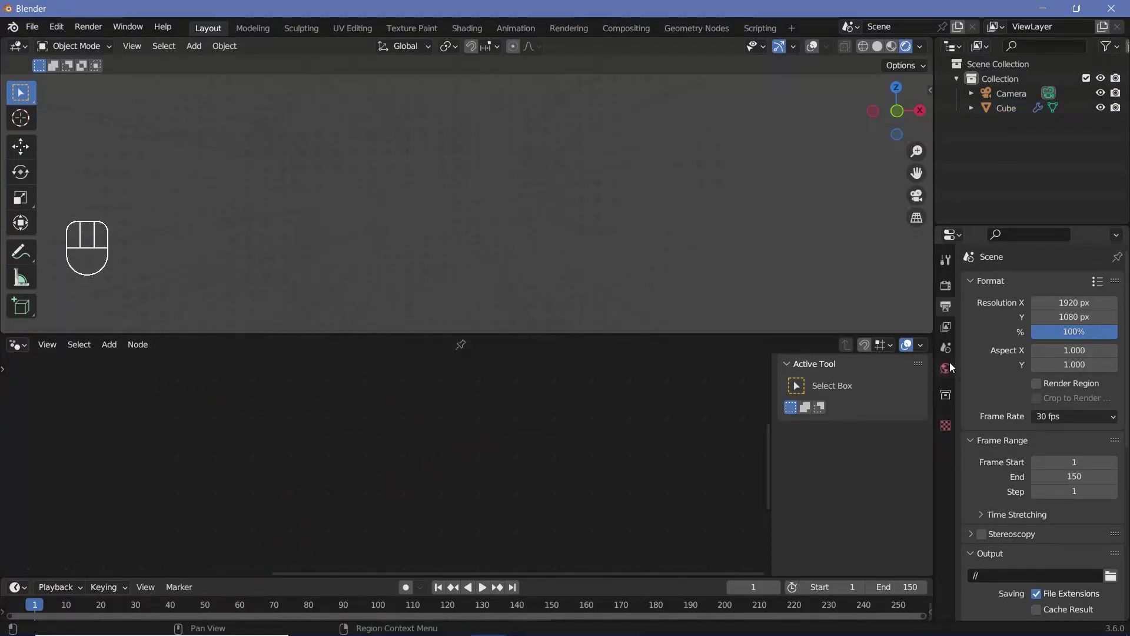
Make the World background black and add a Volume Scatter with density 0
{"action": "left_click", "coordinate": [953, 366]}
{"action": "left_click", "coordinate": [1068, 392]}
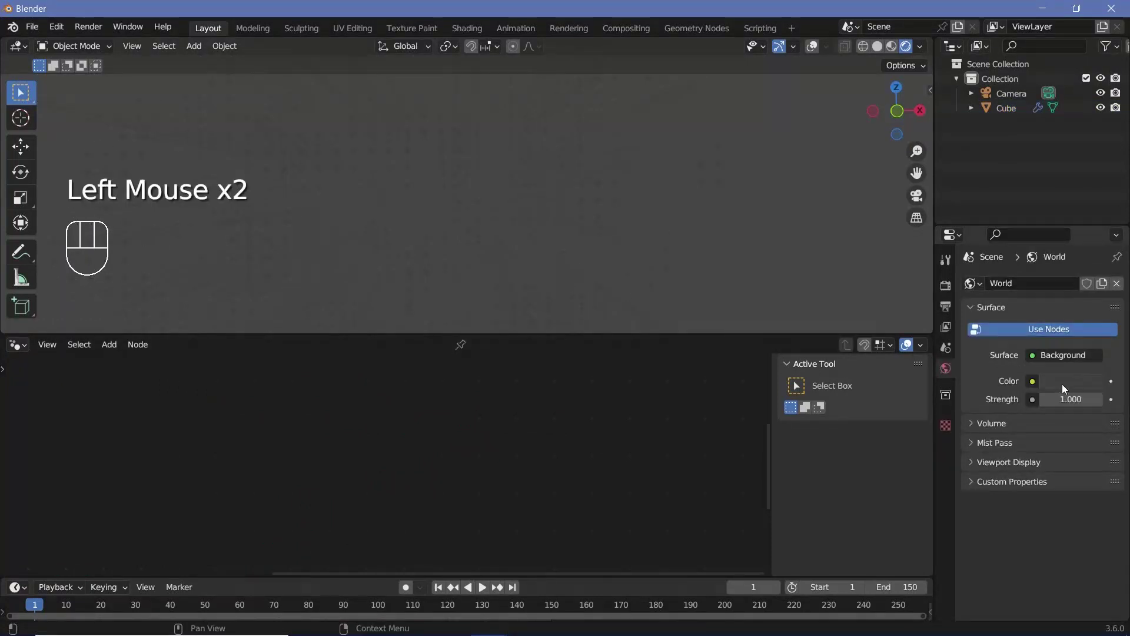
{"action": "left_click", "coordinate": [1064, 388]}
{"action": "left_click", "coordinate": [1057, 519]}
{"action": "left_click_drag", "start_coordinate": [1046, 451], "coordinate": [995, 456]}
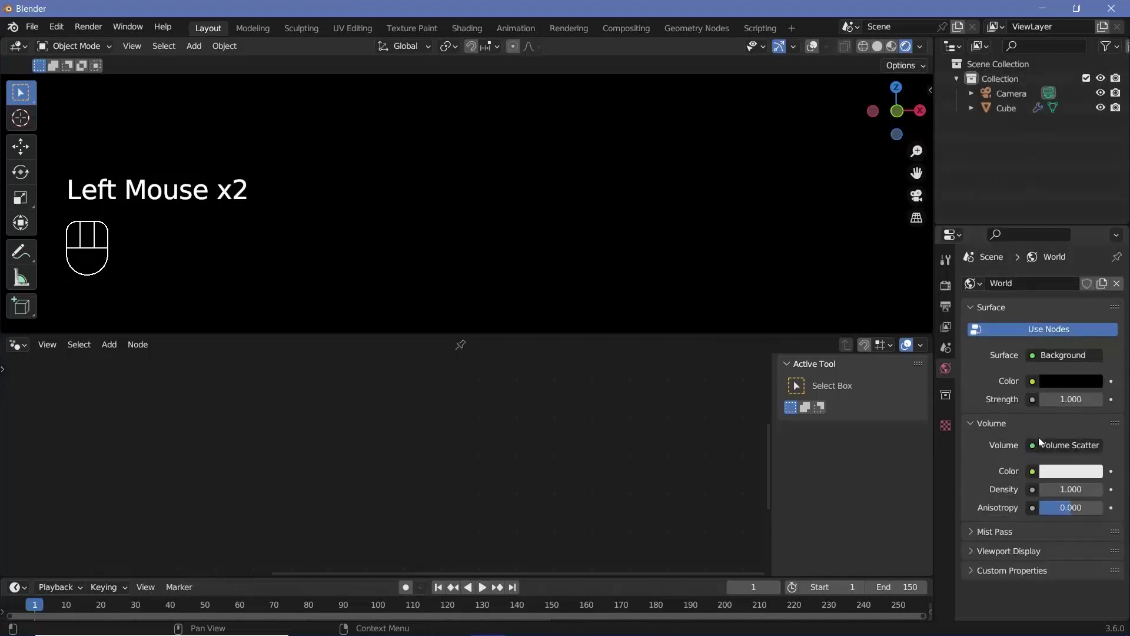
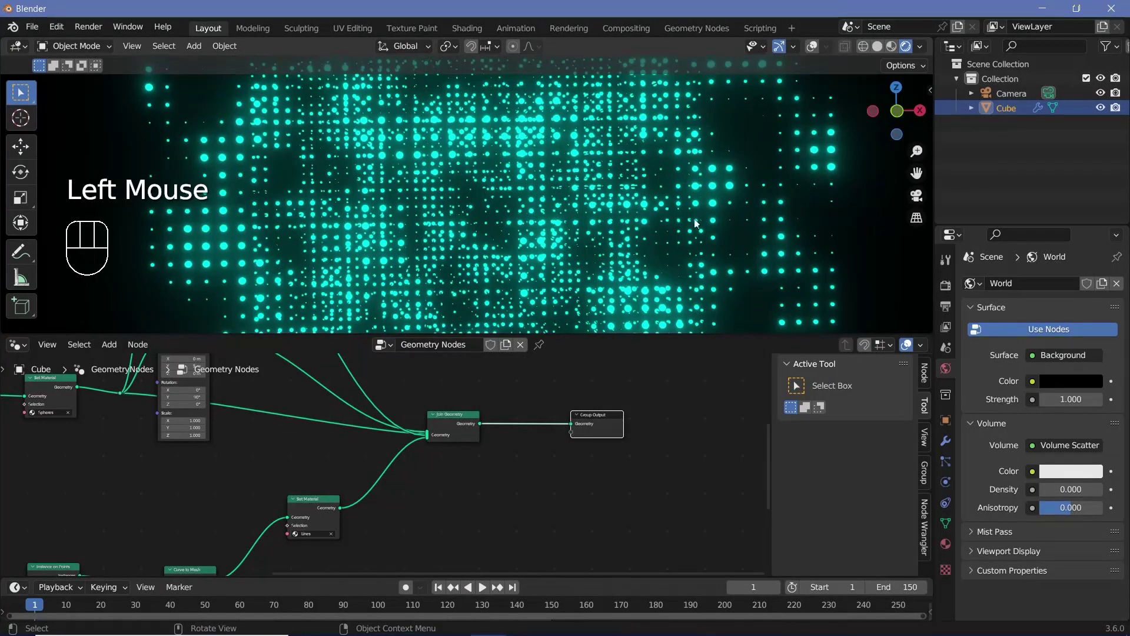
Duplicate the dotted wall three times in a row as Cube.001–Cube.003 to form the corridor
{"action": "scroll", "scroll_direction": "down", "scroll_amount": 3}
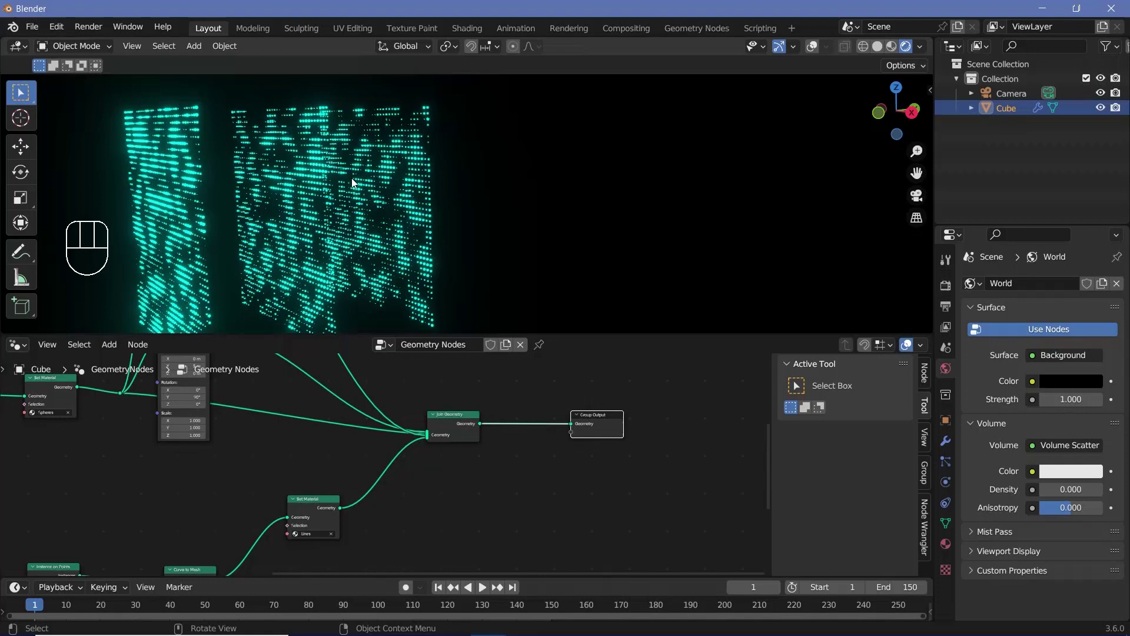
{"action": "left_click", "coordinate": [816, 52]}
{"action": "left_click_drag", "start_coordinate": [493, 257], "coordinate": [468, 259]}
{"action": "scroll", "scroll_direction": "down", "scroll_amount": 3}
{"action": "key", "text": "alt+d"}
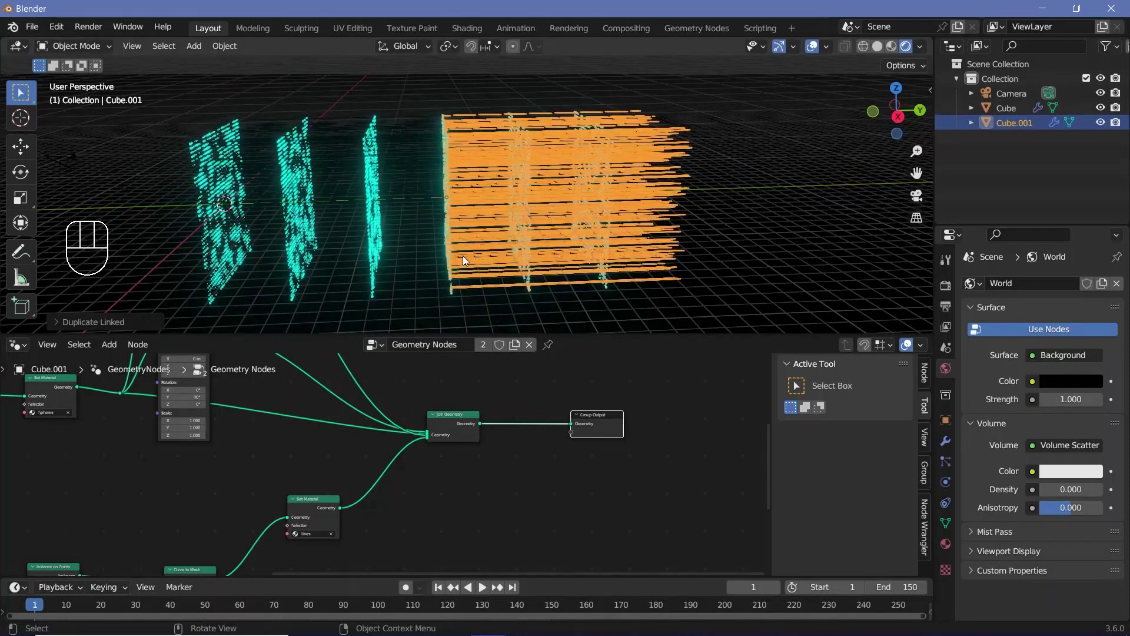
{"action": "key", "text": "shift+r"}
{"action": "key", "text": "shift+r"}
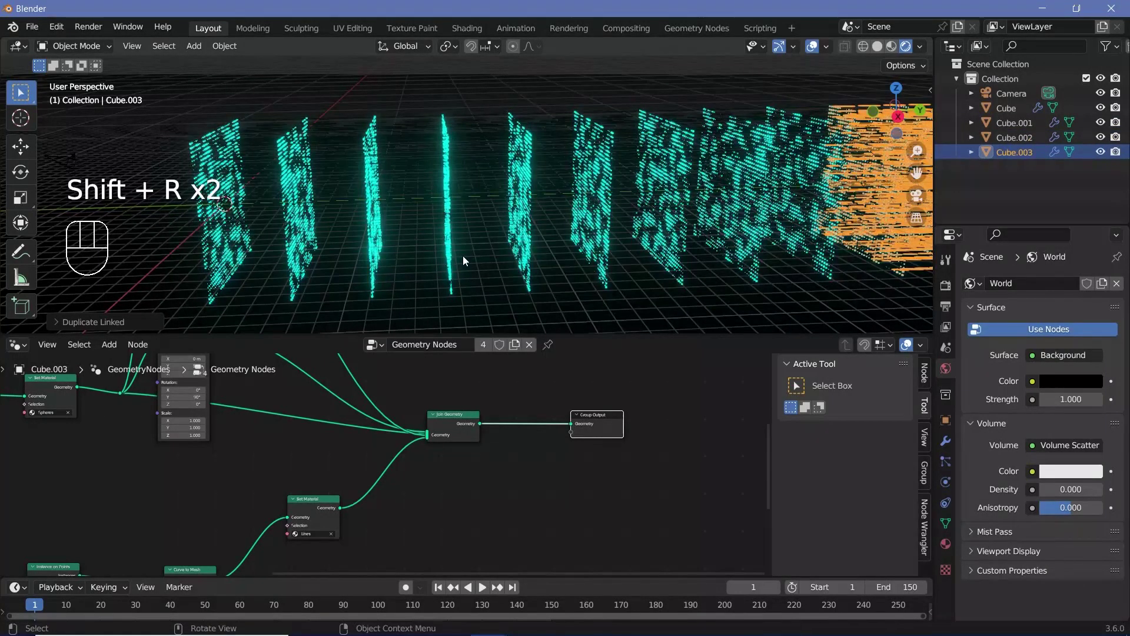
{"action": "left_click_drag", "start_coordinate": [496, 258], "coordinate": [630, 235]}
{"action": "left_click", "coordinate": [813, 50]}
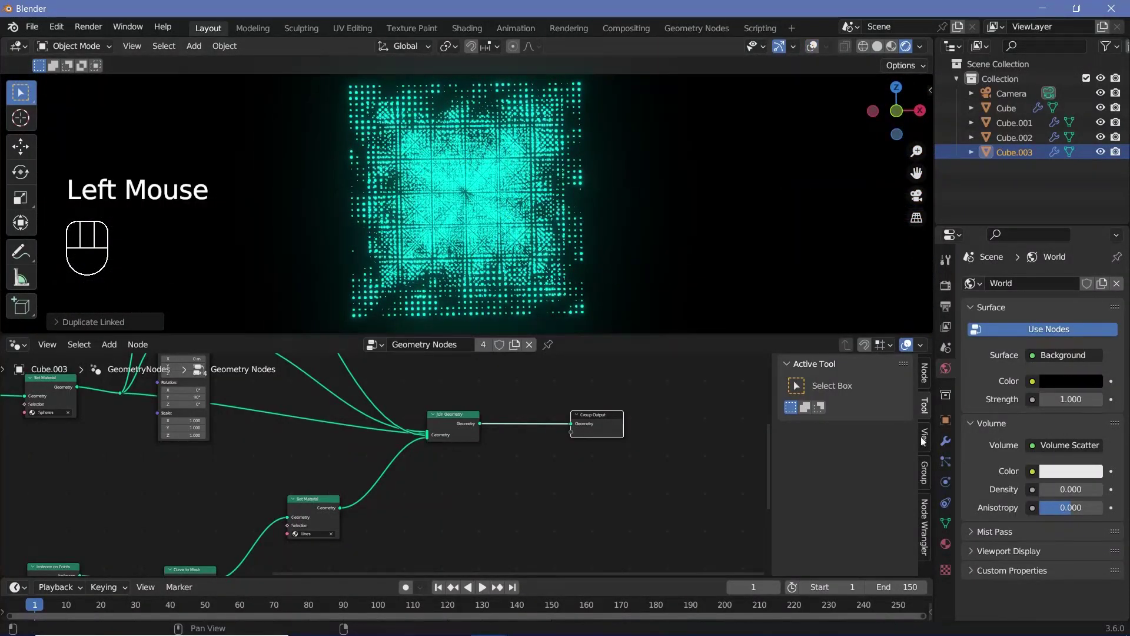
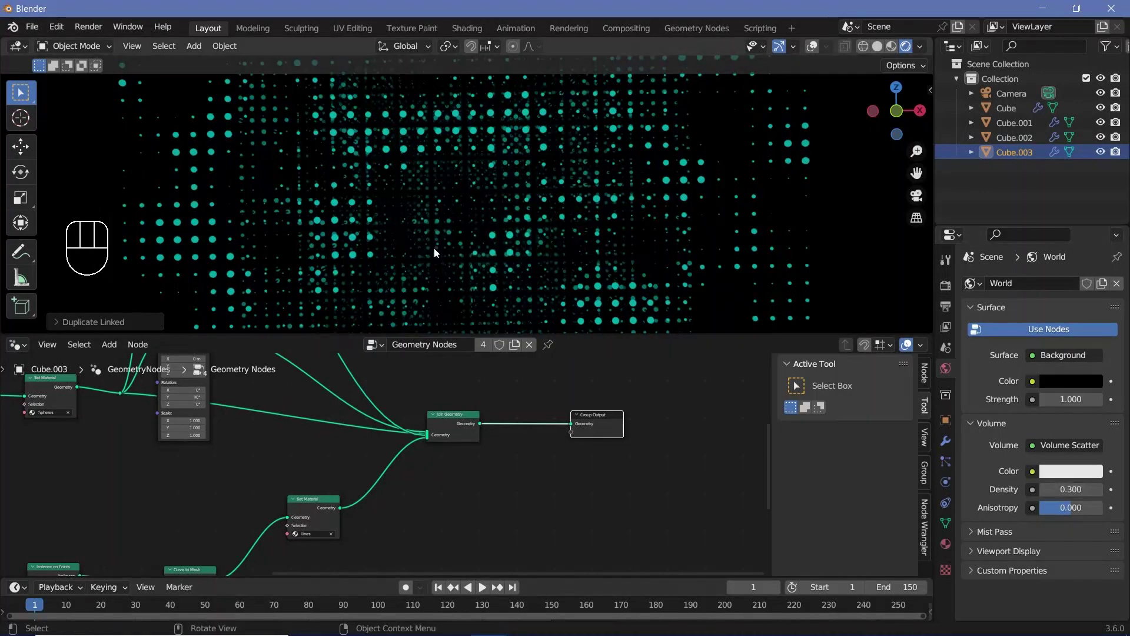
Raise World volume density to 0.3 and select the Lines material slot on the wall
{"action": "scroll", "scroll_direction": "down", "scroll_amount": 3}
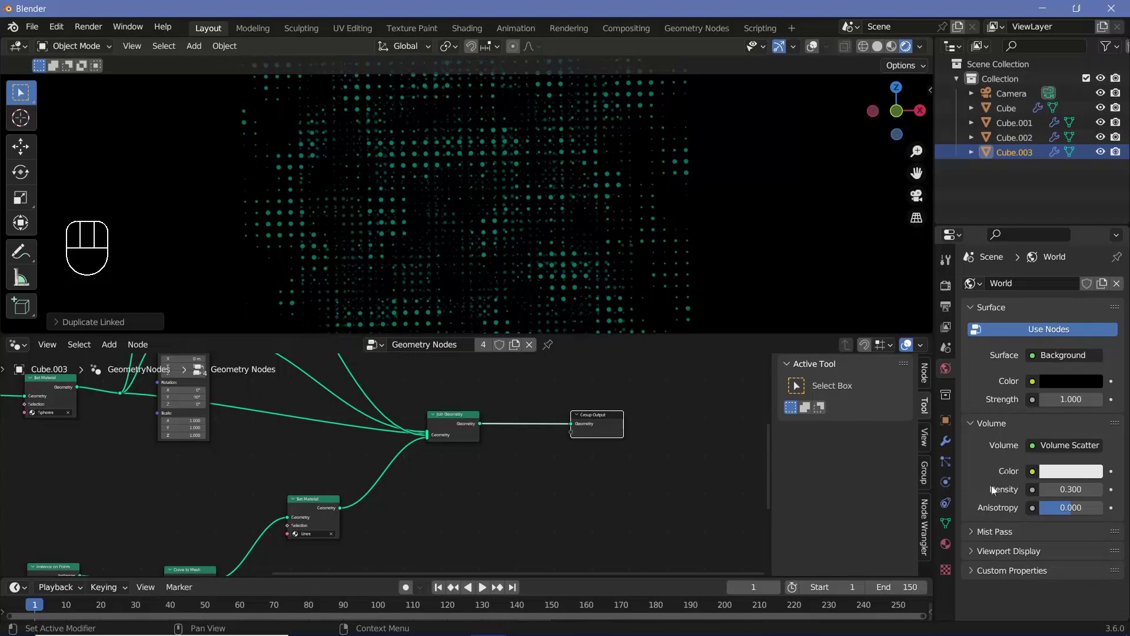
{"action": "left_click", "coordinate": [946, 547]}
{"action": "left_click", "coordinate": [1010, 305]}
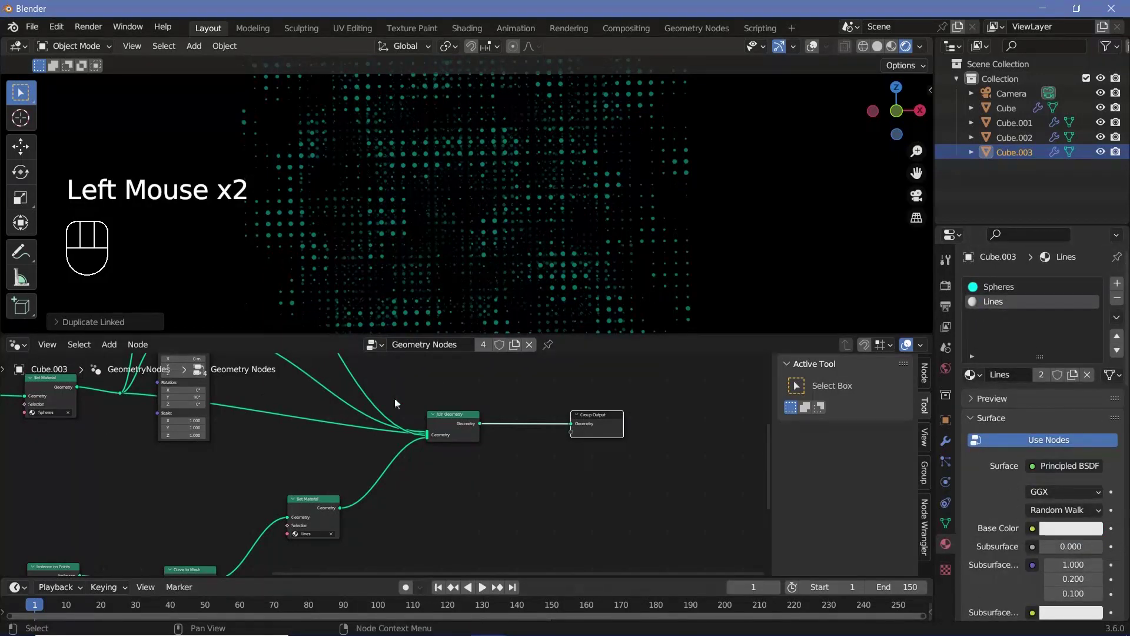
Delete the Lines material's default Principled BSDF nodes
{"action": "left_click_drag", "start_coordinate": [23, 353], "coordinate": [63, 483]}
{"action": "scroll", "scroll_direction": "down", "scroll_amount": 3}
{"action": "middle_click", "coordinate": [504, 192]}
{"action": "scroll", "scroll_direction": "up", "scroll_amount": 3}
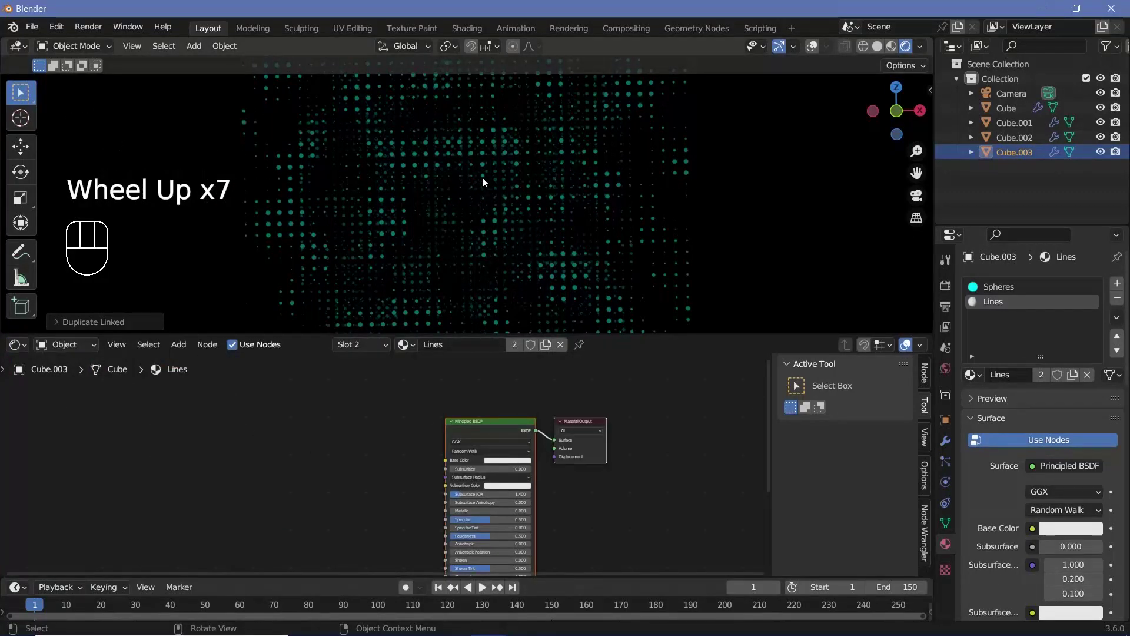
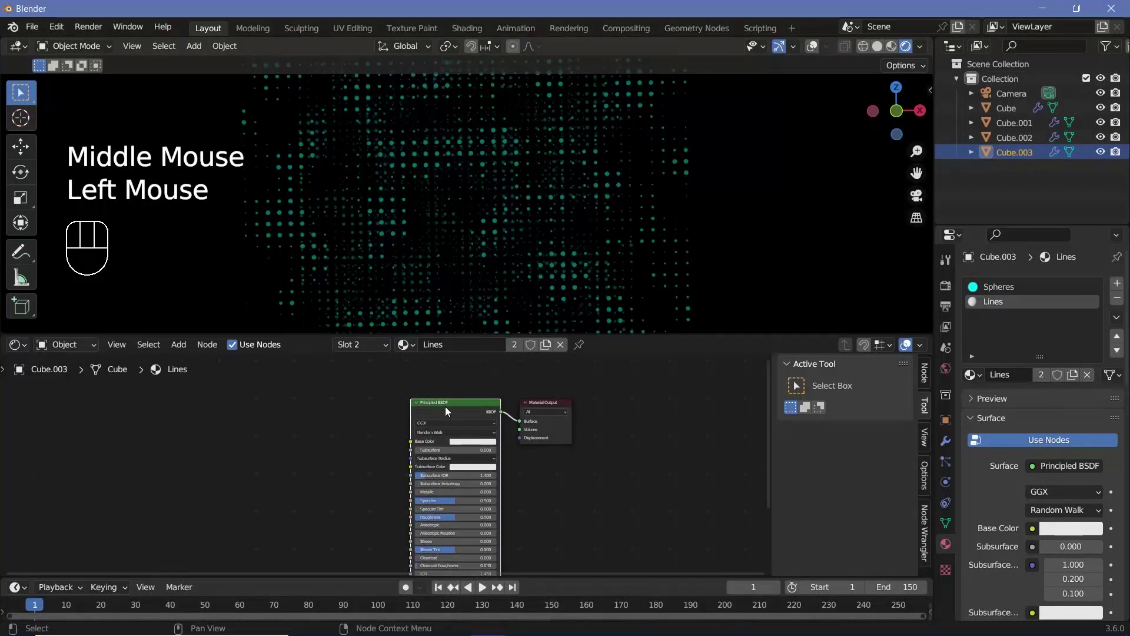
{"action": "key", "text": "x"}
{"action": "key", "text": "shift+a"}
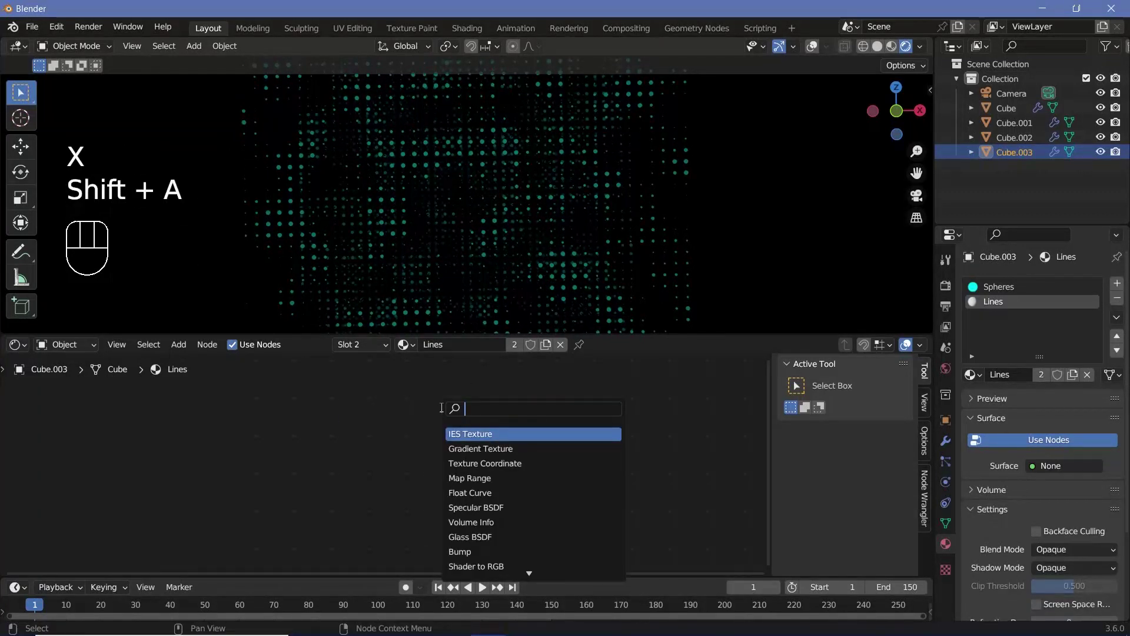
Add an Emission shader and set the material blend mode to Alpha Blend
{"action": "key", "text": "shift+a"}
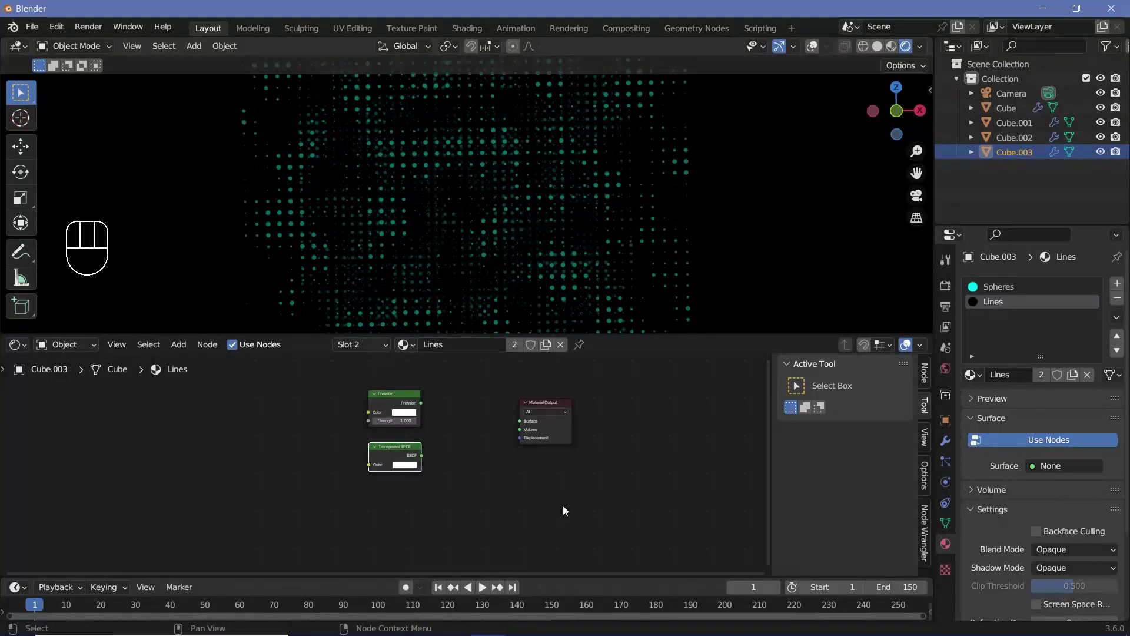
{"action": "scroll", "scroll_direction": "down", "scroll_amount": 3}
{"action": "left_click", "coordinate": [996, 402]}
{"action": "scroll", "scroll_direction": "down", "scroll_amount": 3}
{"action": "left_click_drag", "start_coordinate": [1056, 505], "coordinate": [460, 455]}
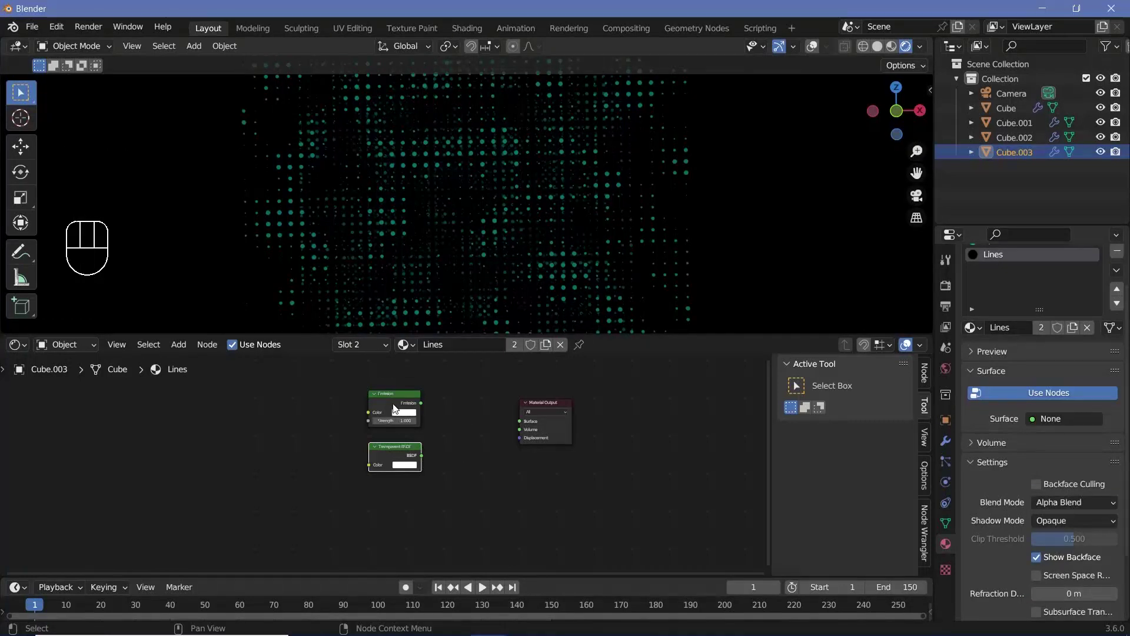
Mix Emission with Transparent BSDF into the output and make the emission cyan at strength 100
{"action": "key", "text": "shift+a"}
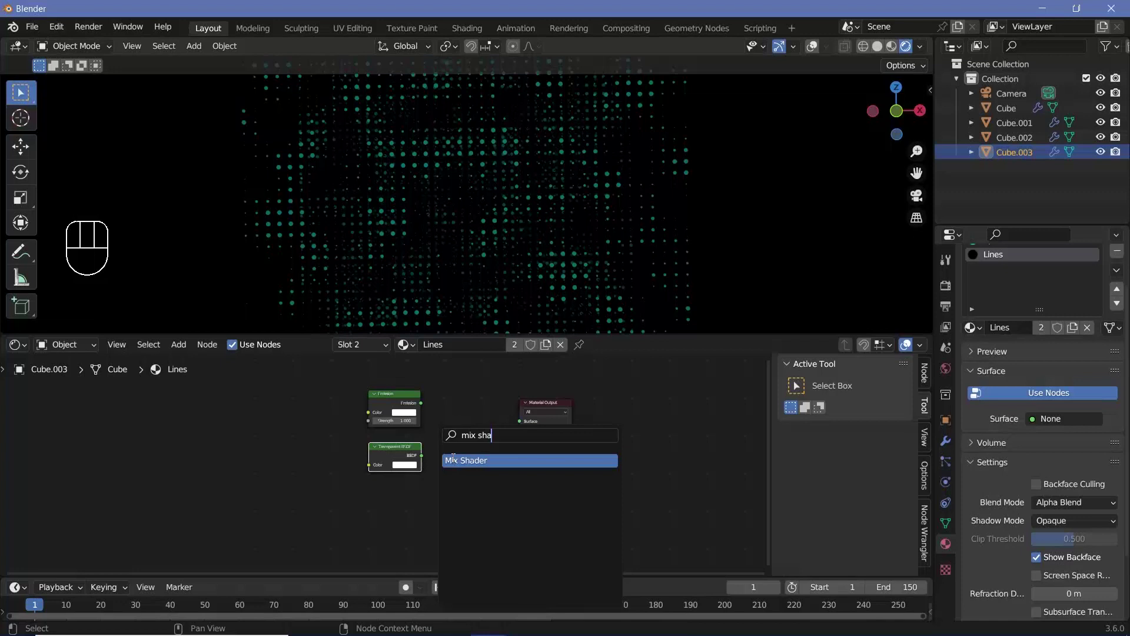
{"action": "left_click_drag", "start_coordinate": [427, 409], "coordinate": [443, 445]}
{"action": "left_click_drag", "start_coordinate": [443, 445], "coordinate": [439, 481]}
{"action": "left_click_drag", "start_coordinate": [445, 449], "coordinate": [517, 459]}
{"action": "middle_click", "coordinate": [424, 435]}
{"action": "left_click", "coordinate": [473, 442]}
{"action": "left_click_drag", "start_coordinate": [494, 448], "coordinate": [479, 439]}
{"action": "scroll", "scroll_direction": "up", "scroll_amount": 3}
{"action": "scroll", "scroll_direction": "down", "scroll_amount": 3}
{"action": "scroll", "scroll_direction": "up", "scroll_amount": 3}
{"action": "scroll", "scroll_direction": "down", "scroll_amount": 3}
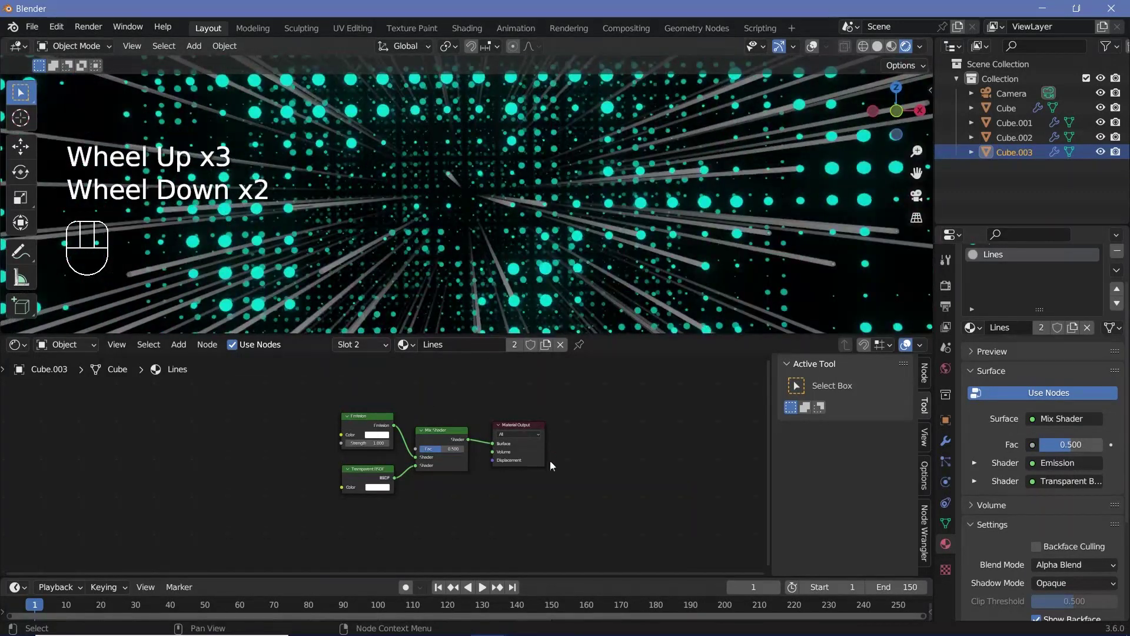
{"action": "scroll", "scroll_direction": "up", "scroll_amount": 3}
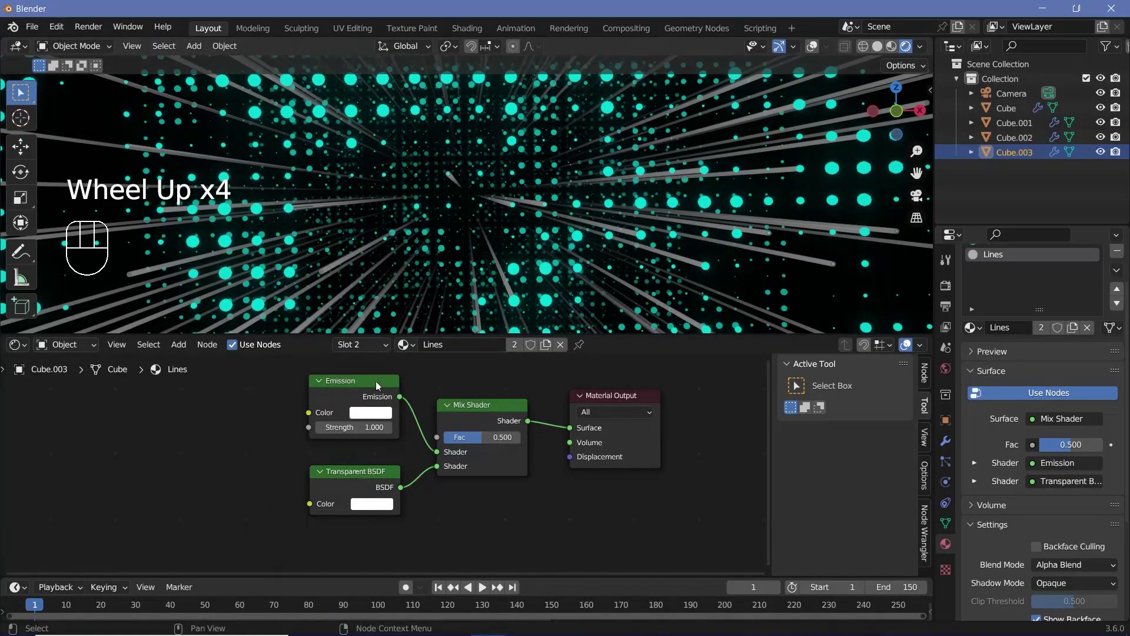
{"action": "left_click", "coordinate": [366, 415]}
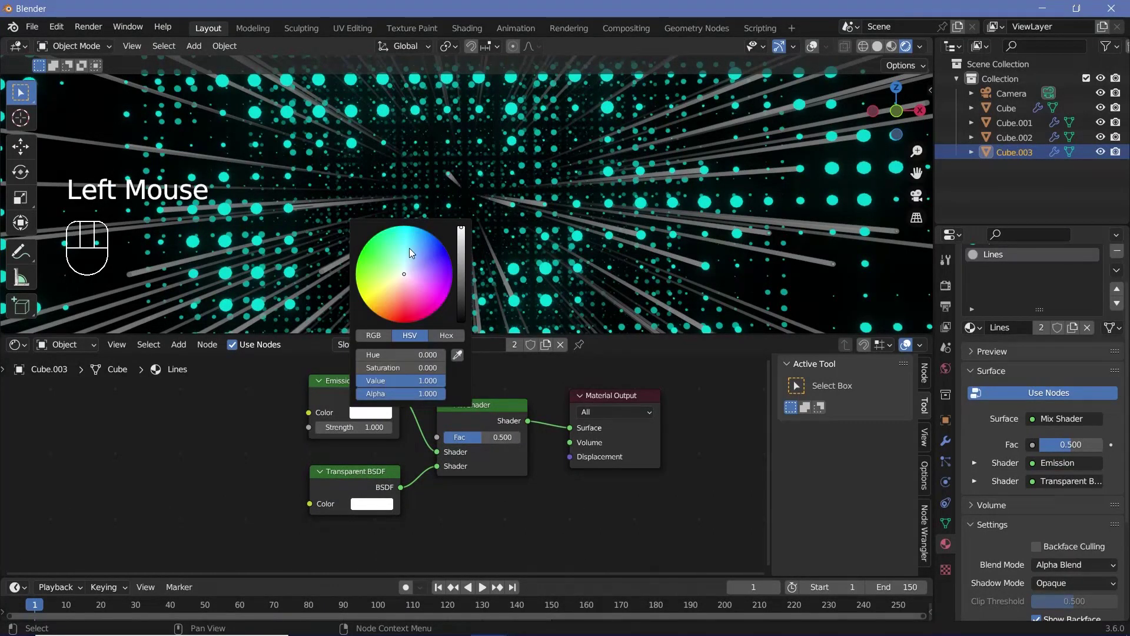
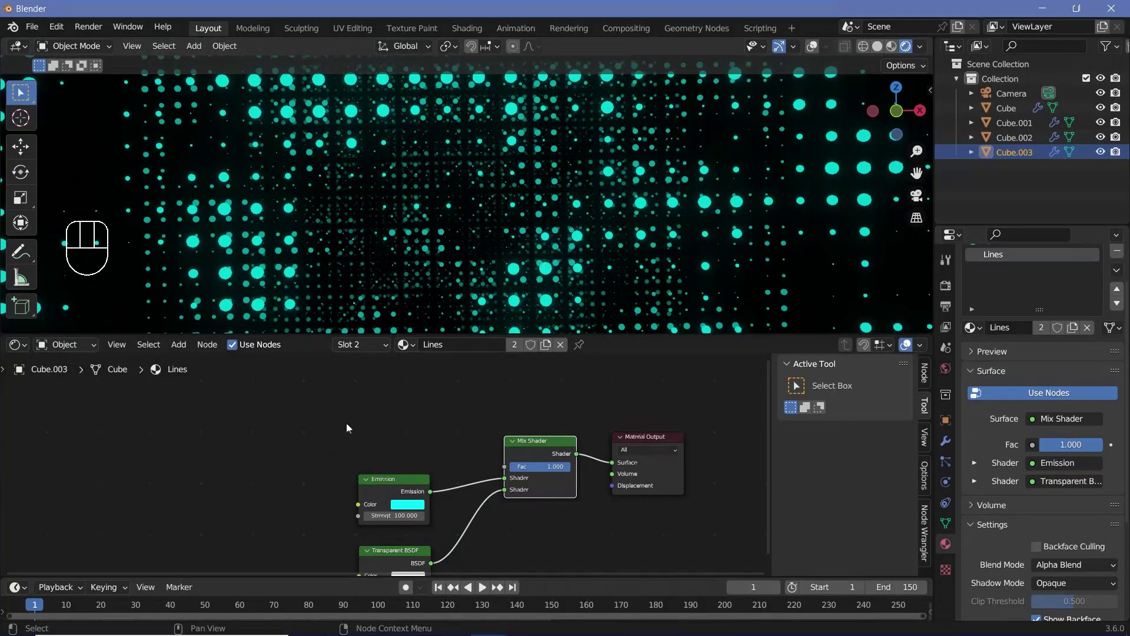
Drive the Mix factor with Layer Weight through a Color Ramp so the rods fade
{"action": "key", "text": "shift+a"}
{"action": "key", "text": "BackSpace"}
{"action": "key", "text": "shift+a"}
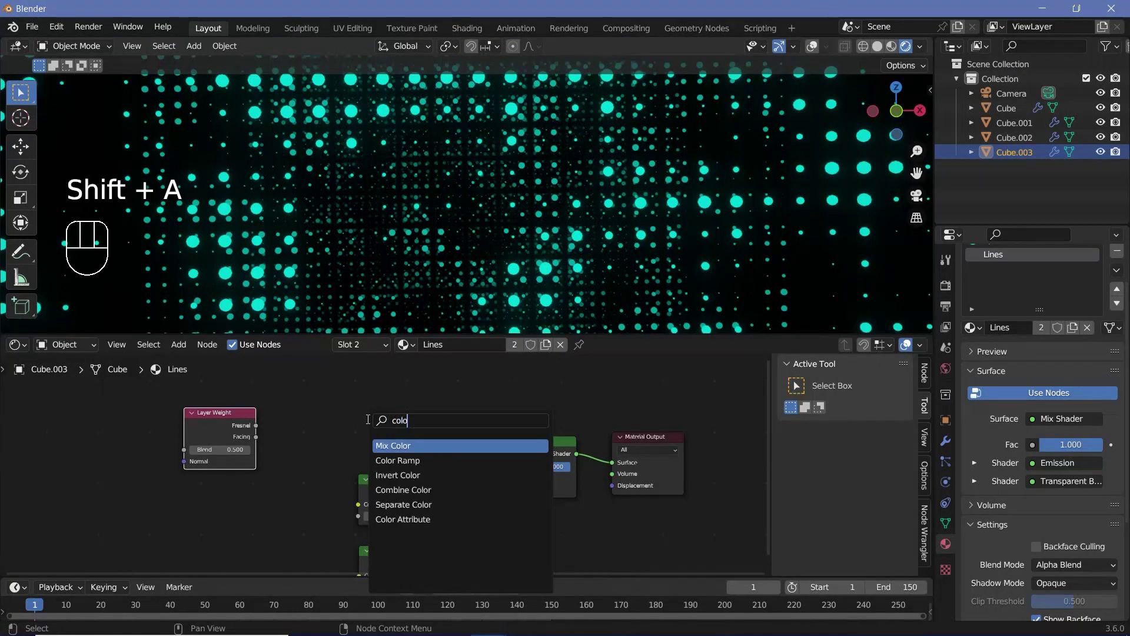
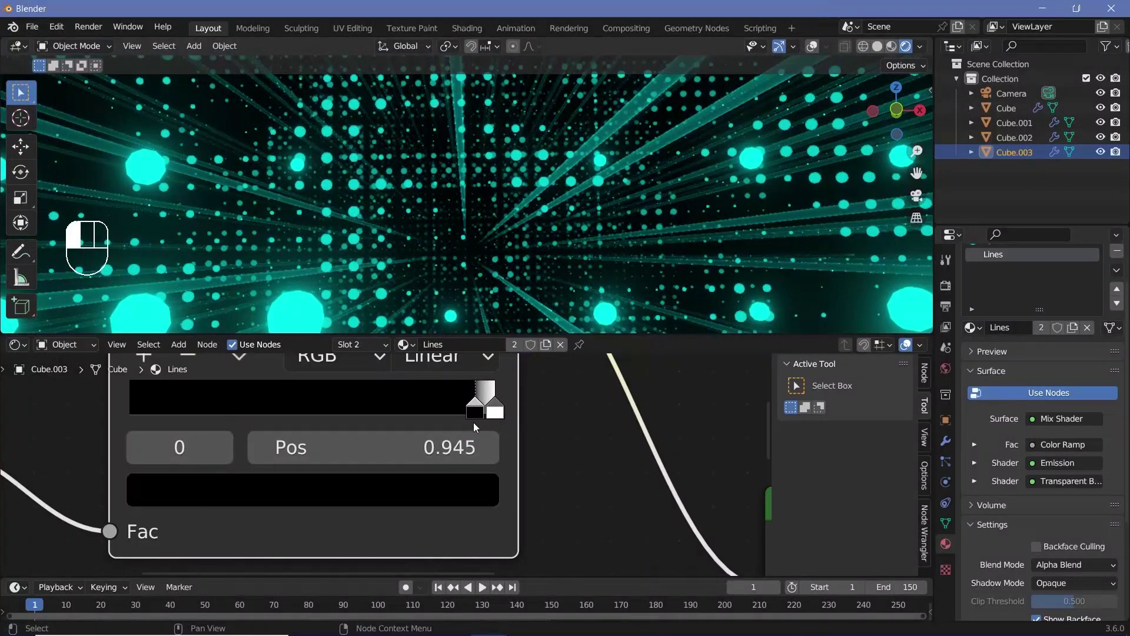
{"action": "scroll", "scroll_direction": "down", "scroll_amount": 3}
{"action": "scroll", "scroll_direction": "up", "scroll_amount": 3}
{"action": "middle_click", "coordinate": [491, 267]}
{"action": "scroll", "scroll_direction": "down", "scroll_amount": 3}
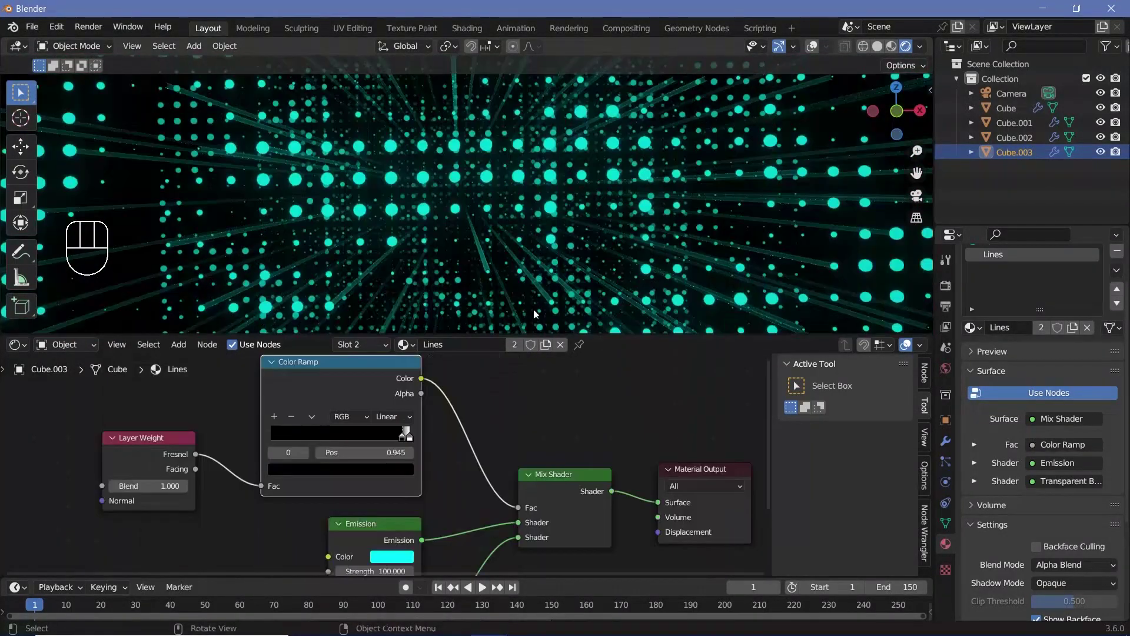
{"action": "scroll", "scroll_direction": "down", "scroll_amount": 3}
{"action": "scroll", "scroll_direction": "up", "scroll_amount": 3}
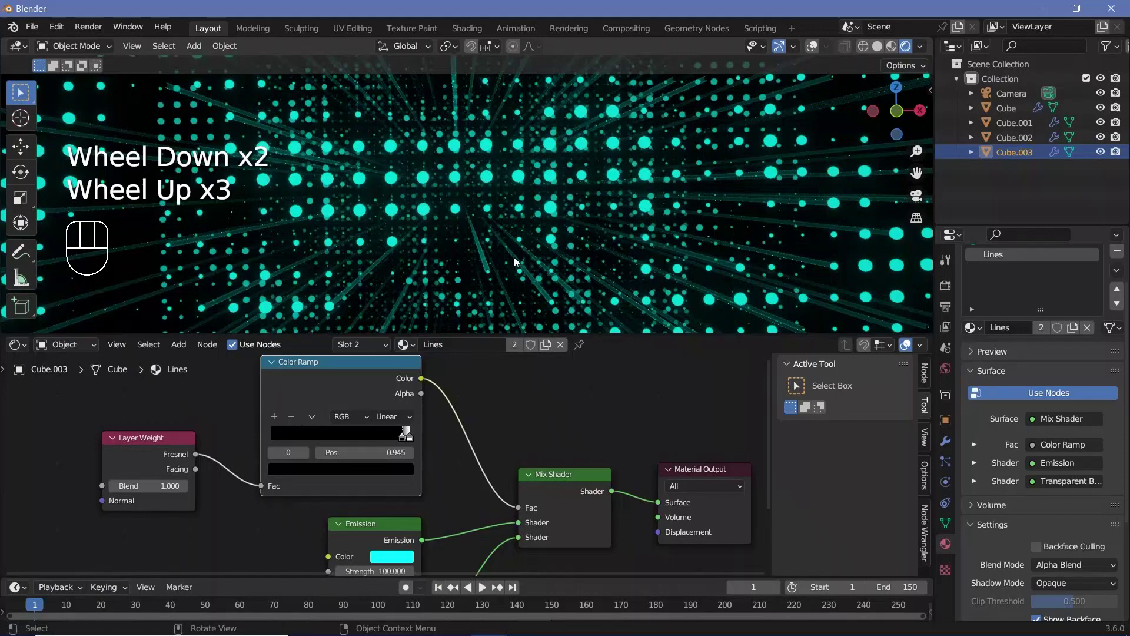
{"action": "left_click_drag", "start_coordinate": [509, 248], "coordinate": [512, 225]}
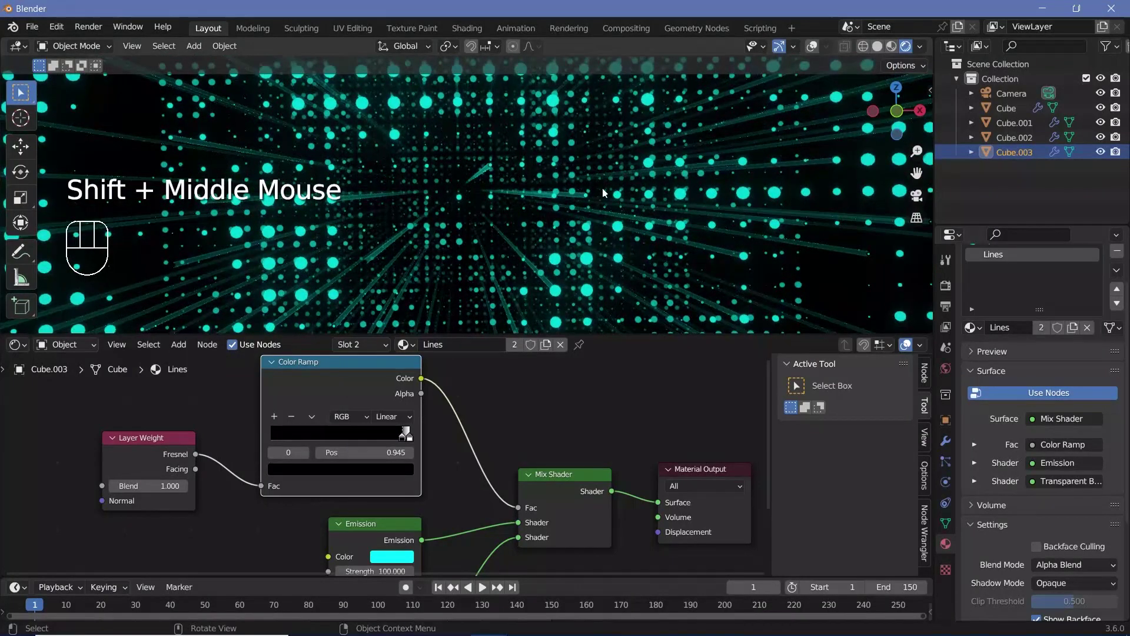
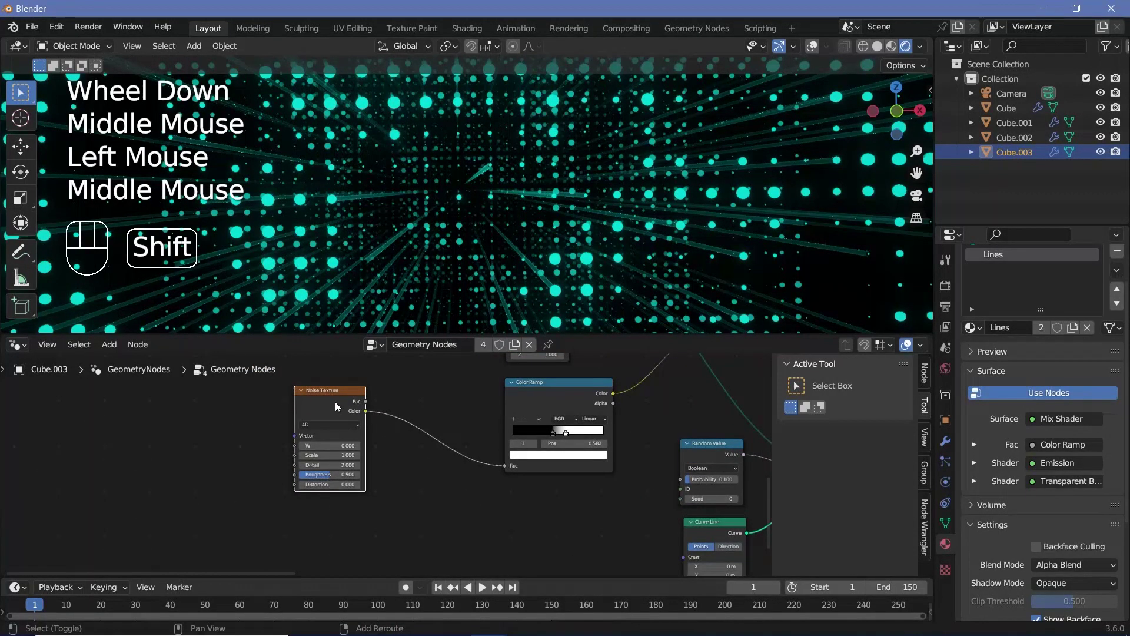
Duplicate the Noise Texture and blend both noises through a Mix node
{"action": "key", "text": "shift+d"}
{"action": "key", "text": "shift+a"}
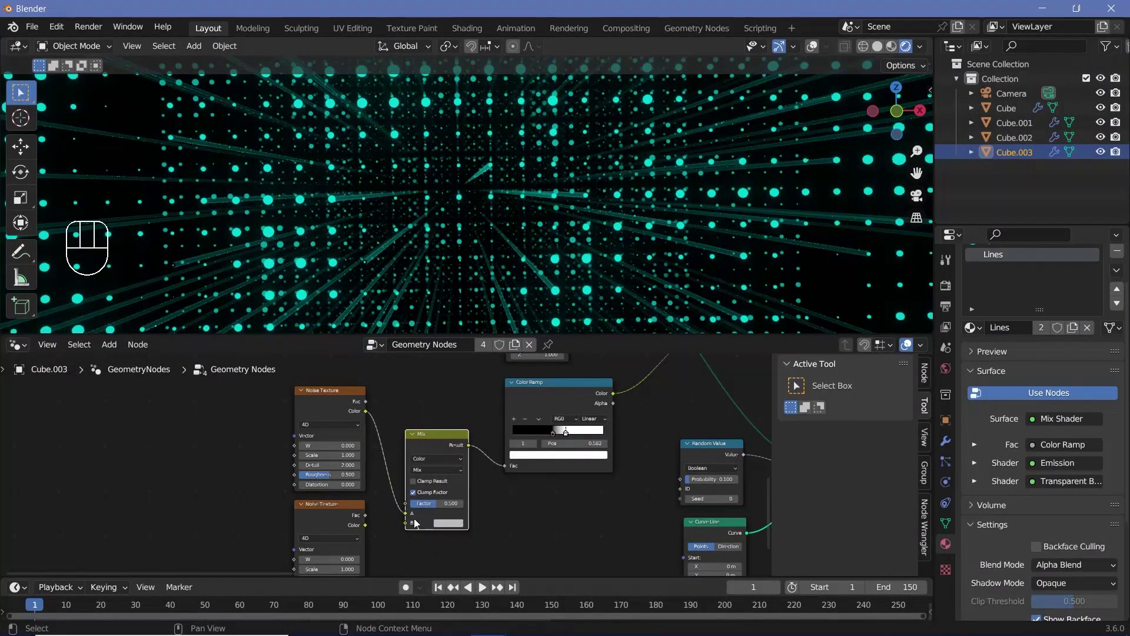
{"action": "left_click_drag", "start_coordinate": [370, 528], "coordinate": [437, 552]}
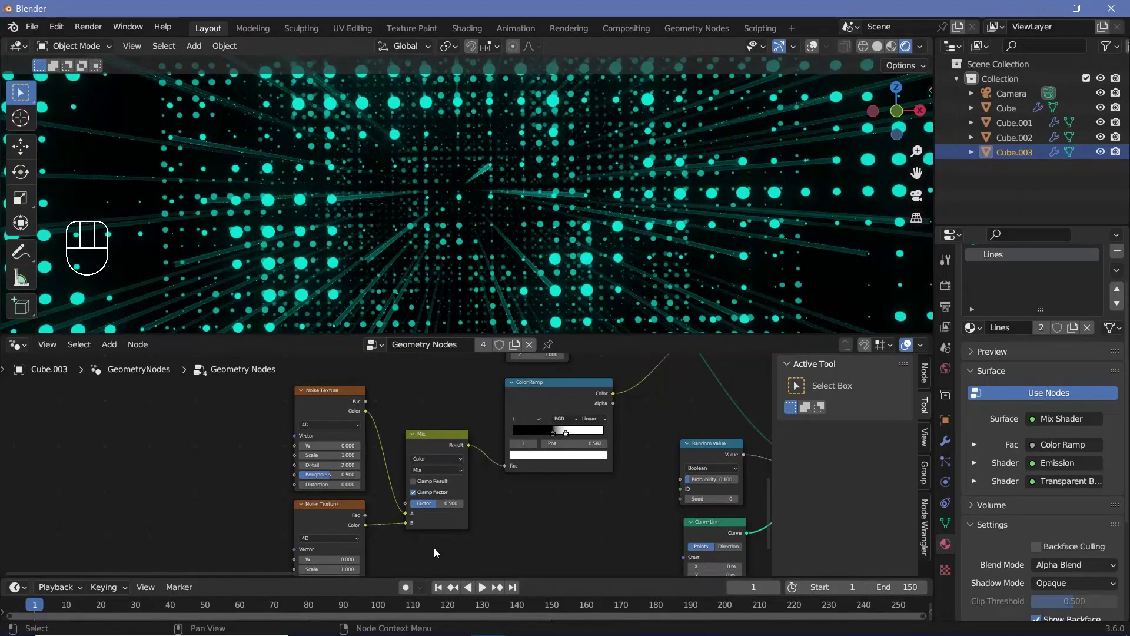
{"action": "scroll", "scroll_direction": "up", "scroll_amount": 3}
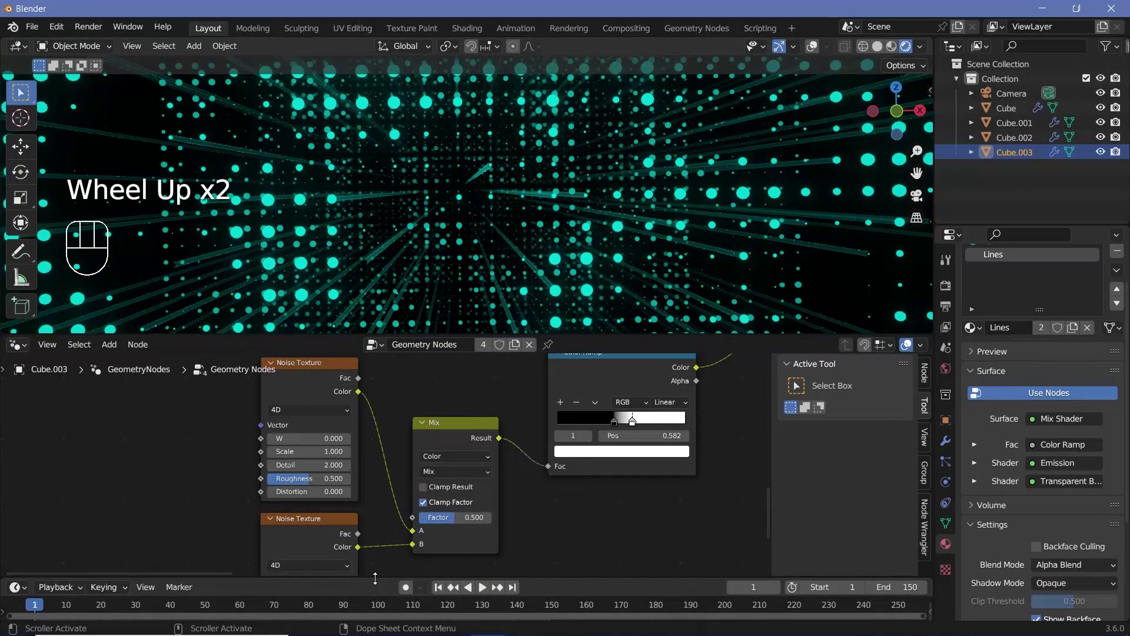
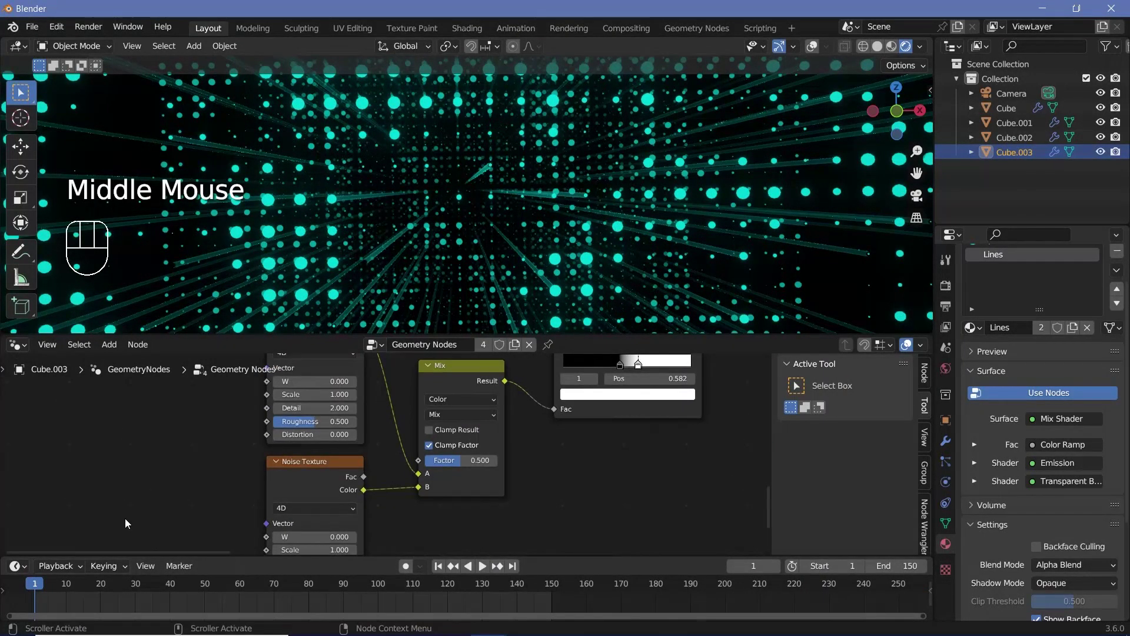
Keyframe both noise W values and the mix factor at frame 0 and changed values at frame 150
{"action": "key", "text": "Left"}
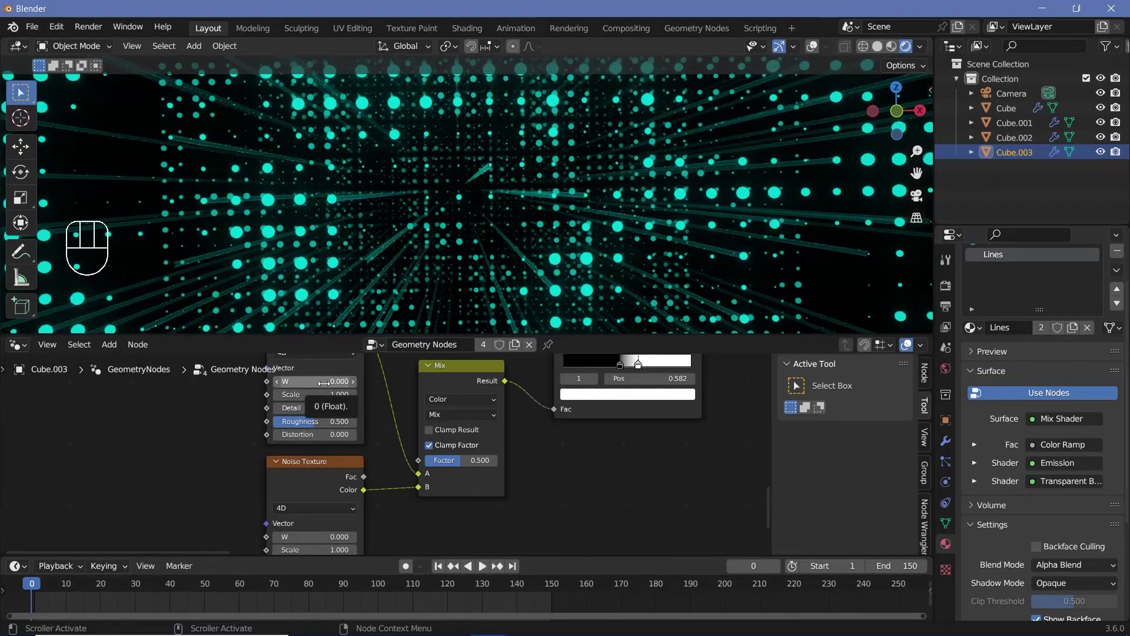
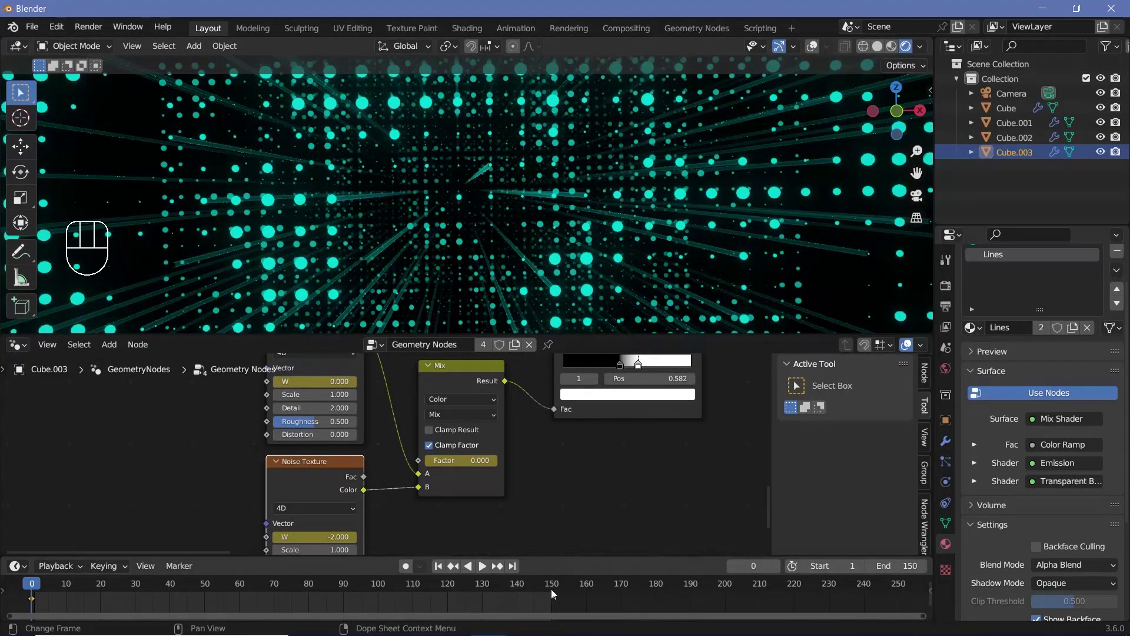
{"action": "left_click", "coordinate": [556, 594]}
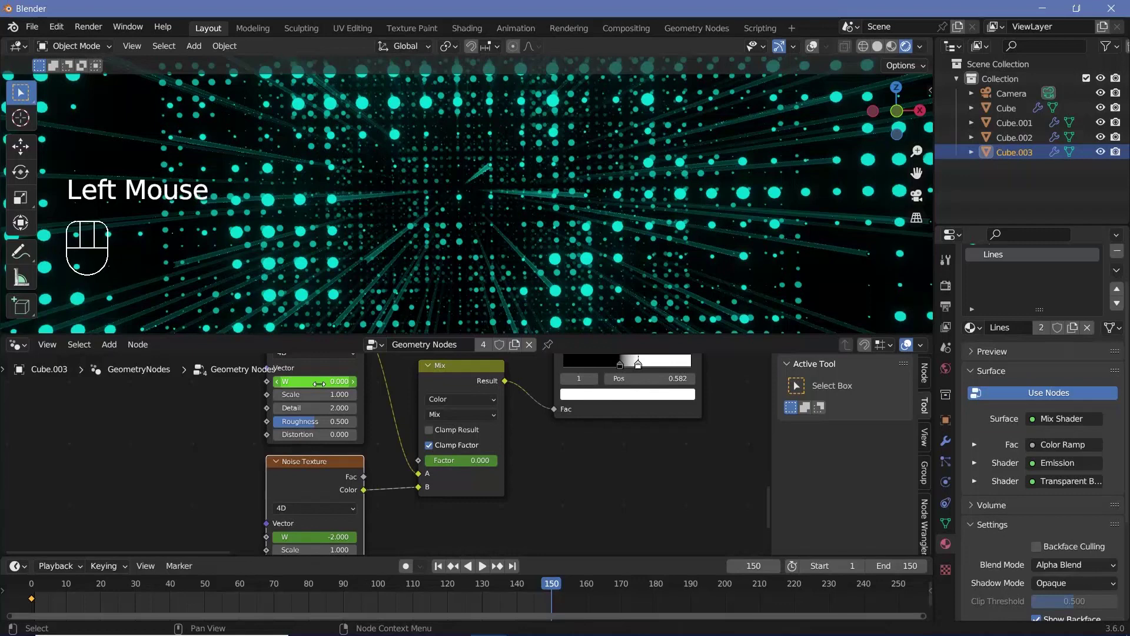
{"action": "left_click", "coordinate": [483, 565]}
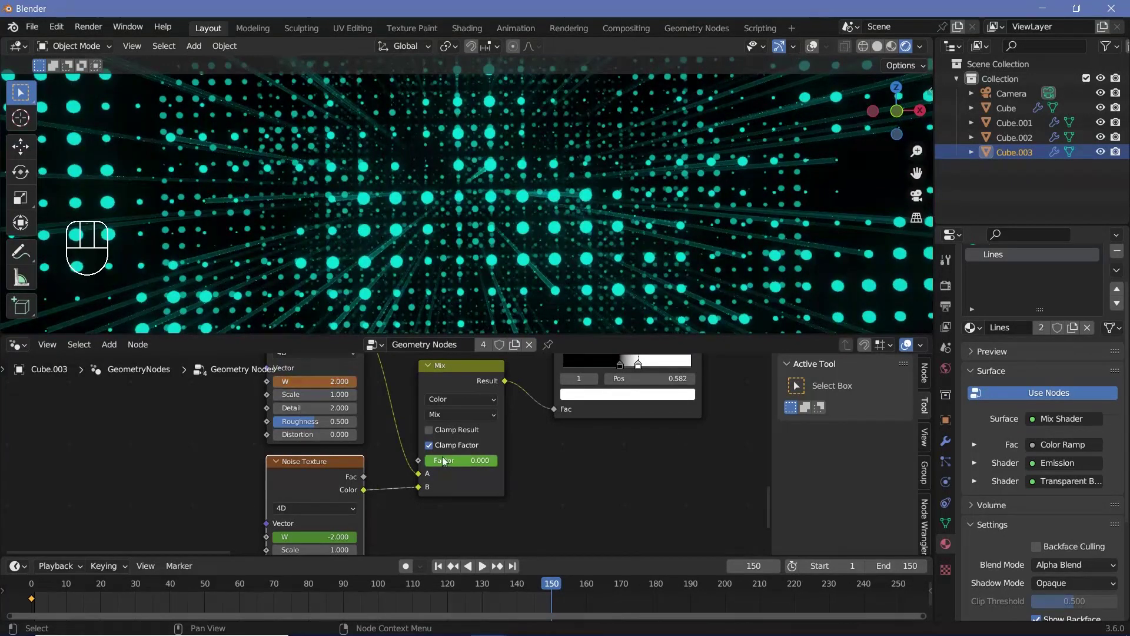
{"action": "left_click", "coordinate": [482, 566]}
{"action": "left_click", "coordinate": [483, 566]}
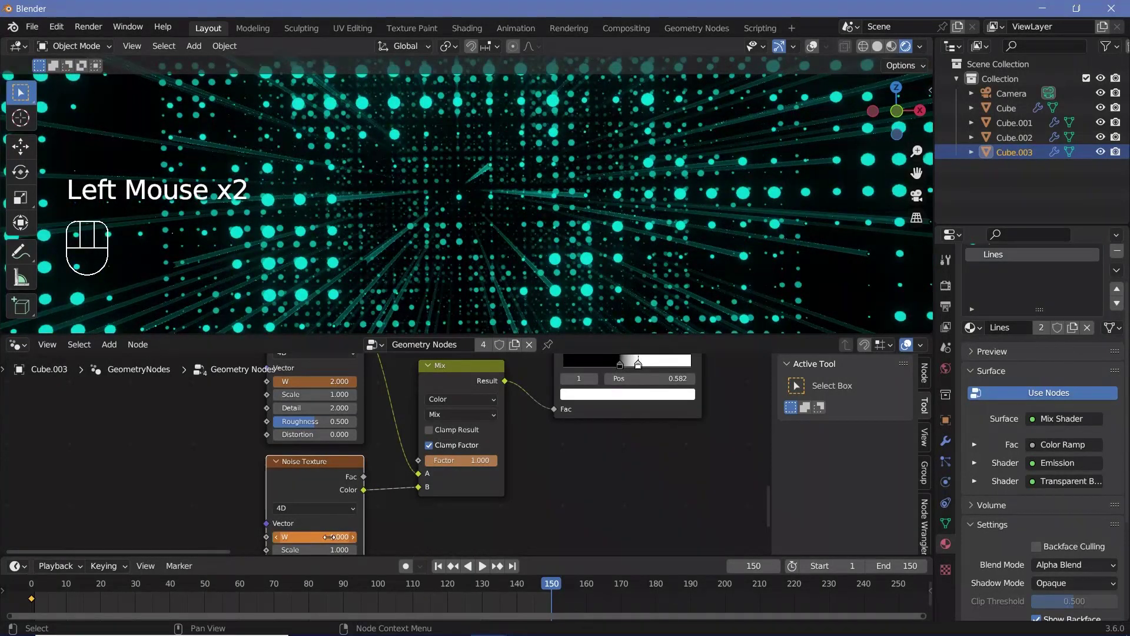
{"action": "key", "text": "i"}
{"action": "key", "text": "i"}
{"action": "key", "text": "i"}
Frame the node tree and select the new keyframes in the timeline
{"action": "middle_click", "coordinate": [482, 566]}
{"action": "scroll", "scroll_direction": "down", "scroll_amount": 3}
{"action": "left_click", "coordinate": [429, 411]}
{"action": "left_click", "coordinate": [483, 565]}
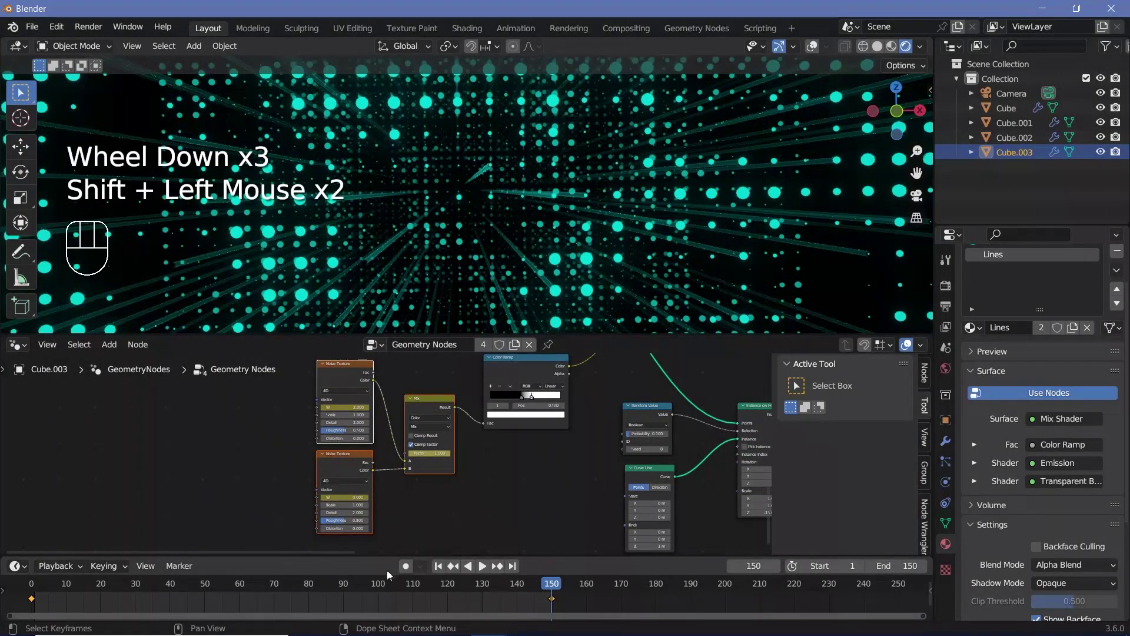
Set the noise keyframes' interpolation type and play back the animated corridor
{"action": "key", "text": "t"}
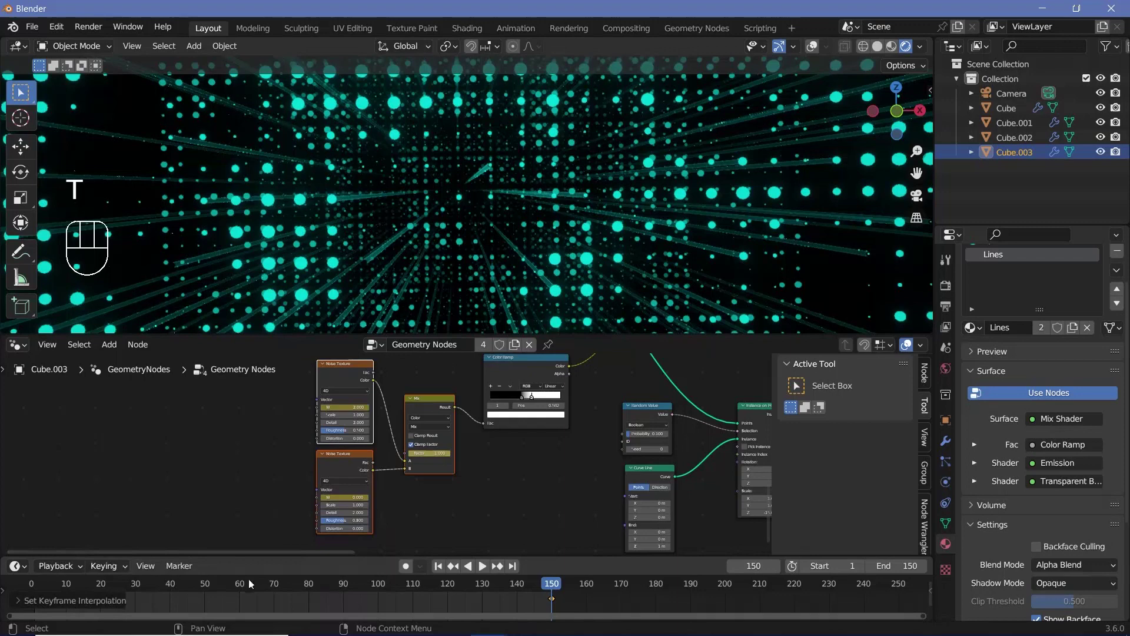
{"action": "left_click", "coordinate": [115, 583]}
{"action": "key", "text": "space"}
{"action": "scroll", "scroll_direction": "down", "scroll_amount": 3}
{"action": "scroll", "scroll_direction": "up", "scroll_amount": 3}
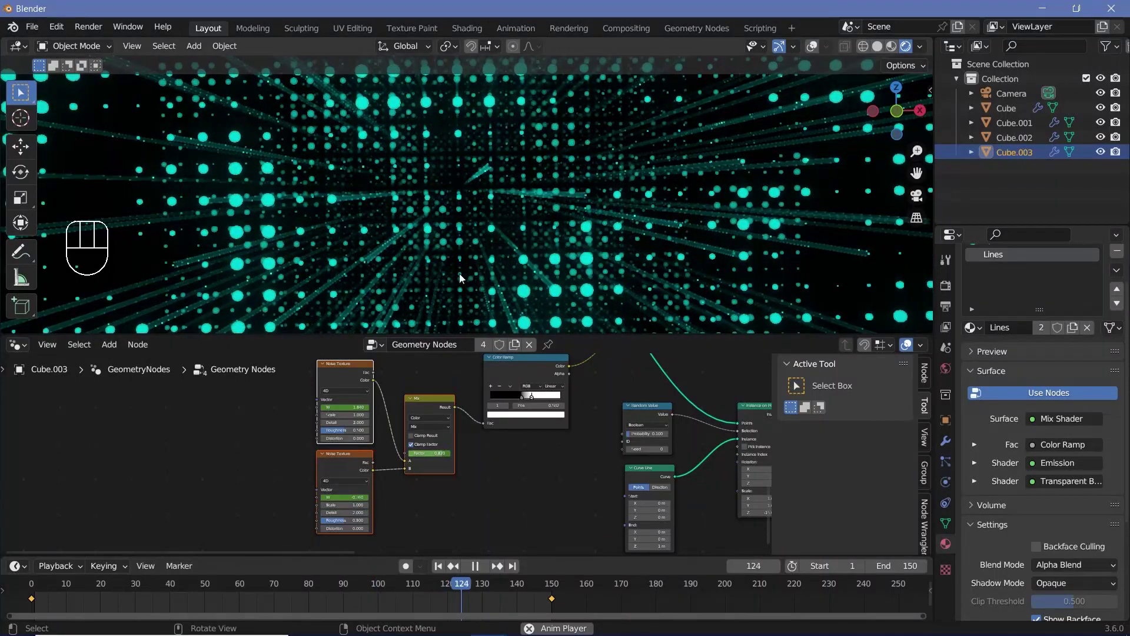
{"action": "key", "text": "space"}
{"action": "key", "text": "space"}
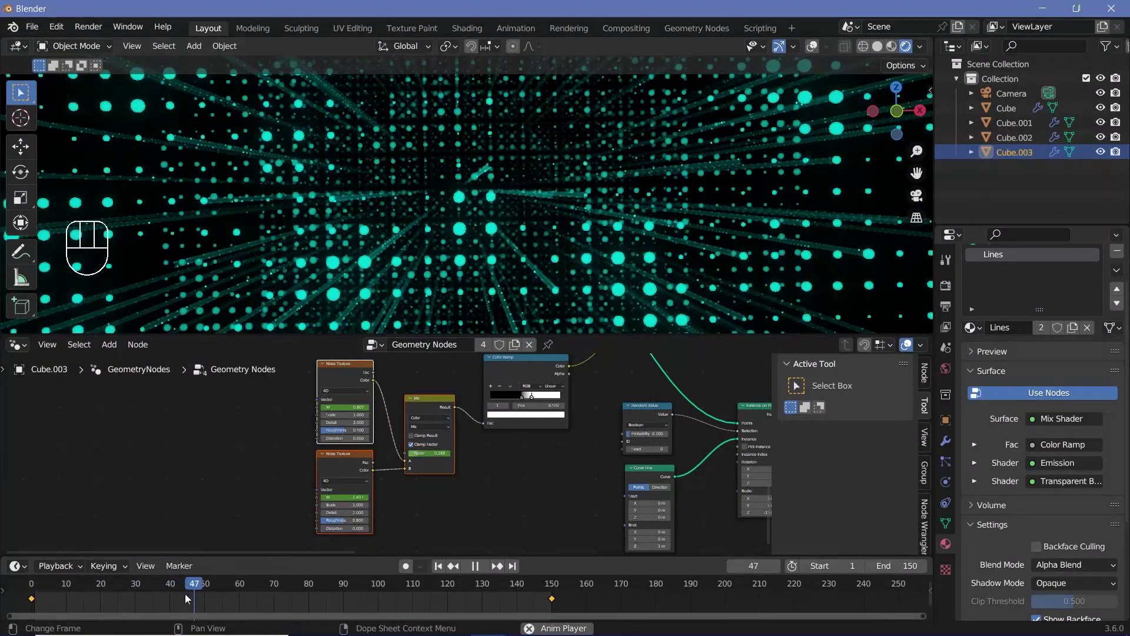
{"action": "key", "text": "space"}
{"action": "left_click_drag", "start_coordinate": [75, 570], "coordinate": [35, 595]}
{"action": "left_click", "coordinate": [35, 594]}
{"action": "key", "text": "space"}
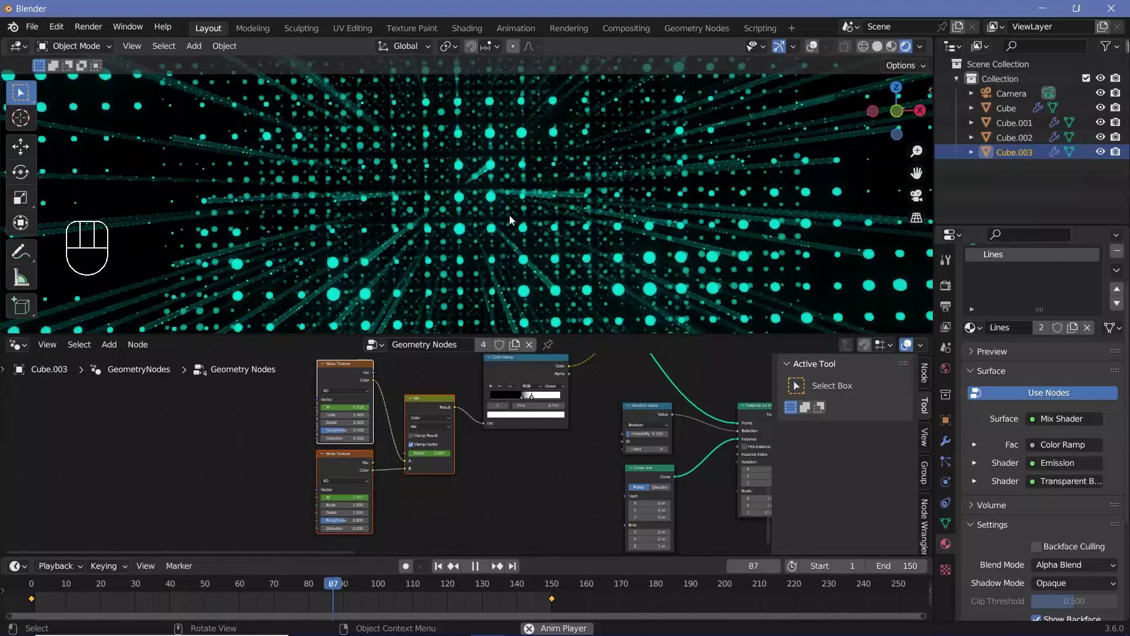
{"action": "key", "text": "space"}
Look inside the corridor and select the Camera to show its properties
{"action": "scroll", "scroll_direction": "down", "scroll_amount": 3}
{"action": "left_click_drag", "start_coordinate": [497, 232], "coordinate": [558, 245]}
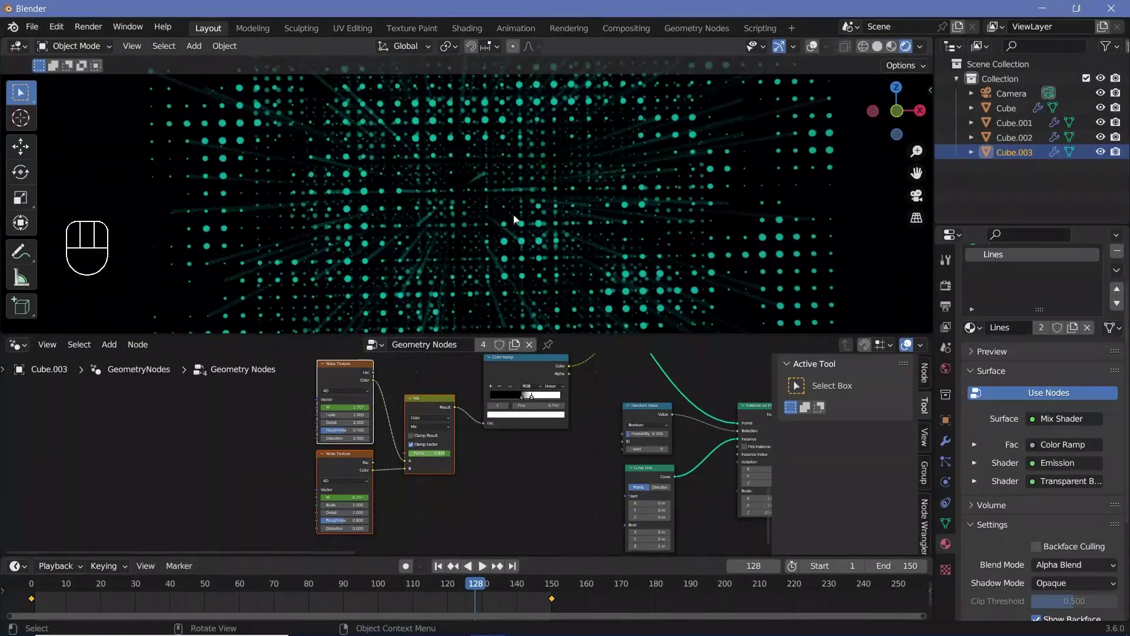
{"action": "left_click", "coordinate": [1021, 99]}
{"action": "scroll", "scroll_direction": "down", "scroll_amount": 3}
Reset the camera's location and rotation and switch the viewport to solid shading
{"action": "left_click_drag", "start_coordinate": [512, 249], "coordinate": [490, 259]}
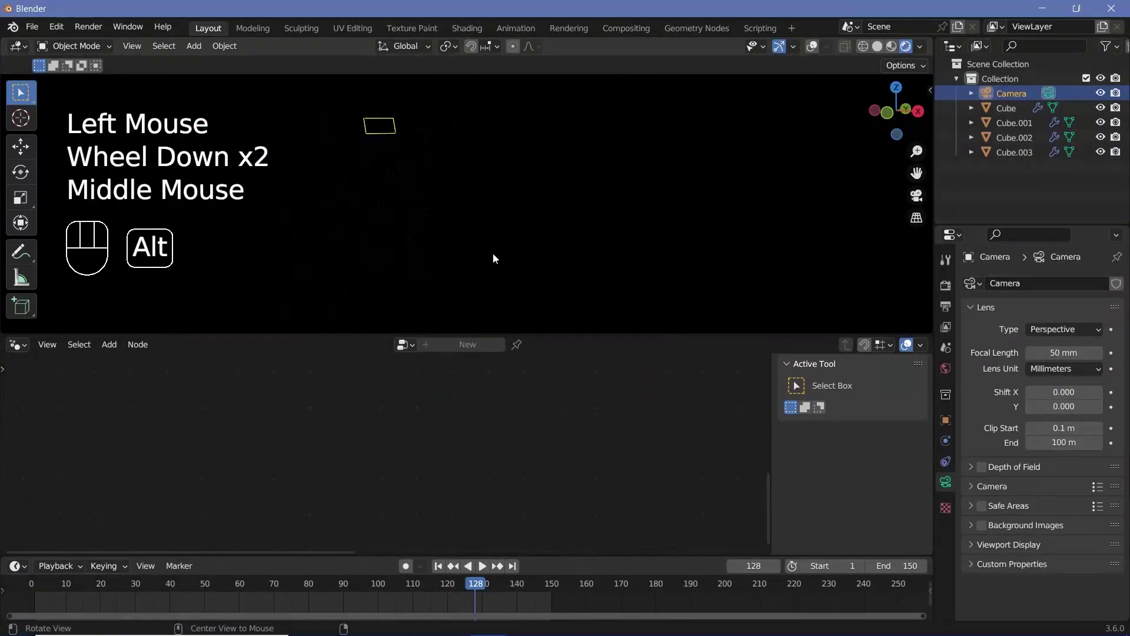
{"action": "key", "text": "alt+g"}
{"action": "key", "text": "alt+r"}
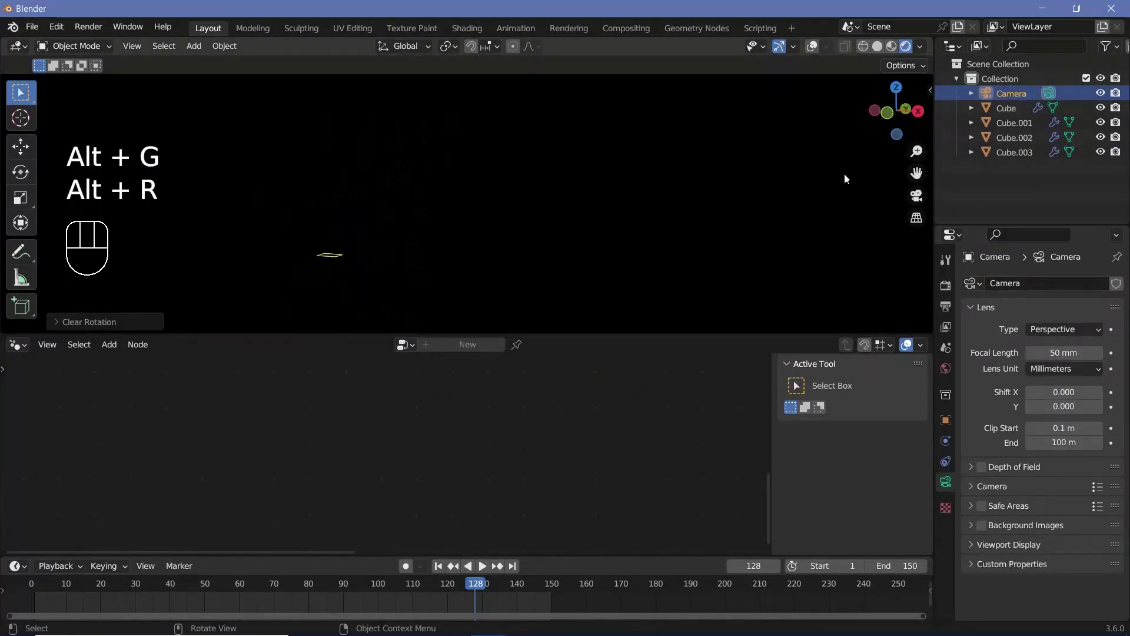
{"action": "left_click", "coordinate": [879, 50]}
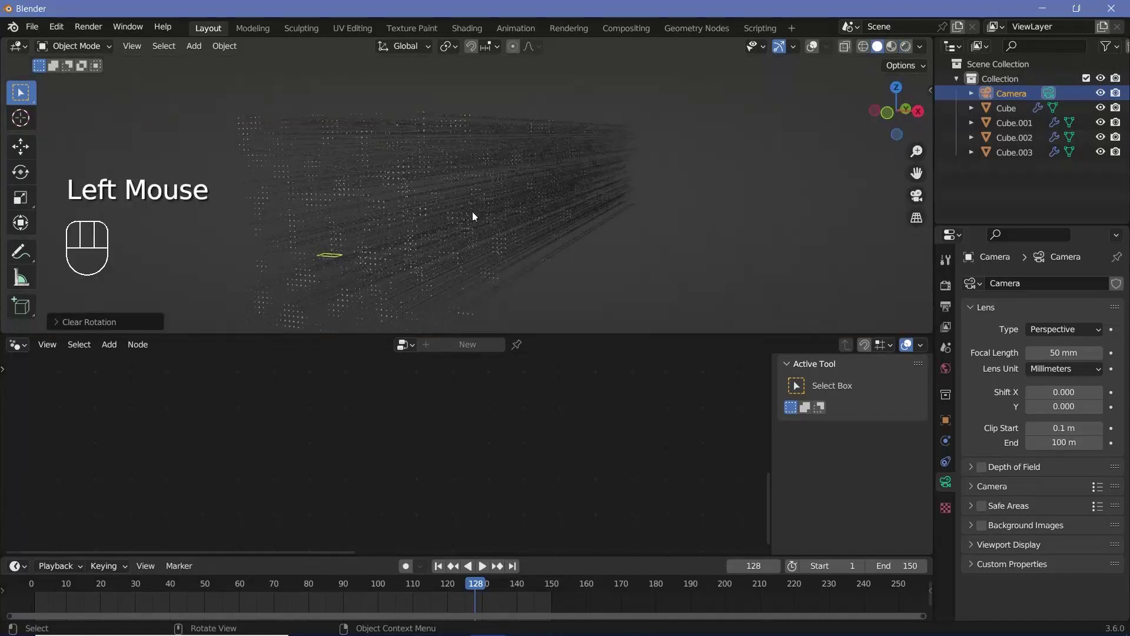
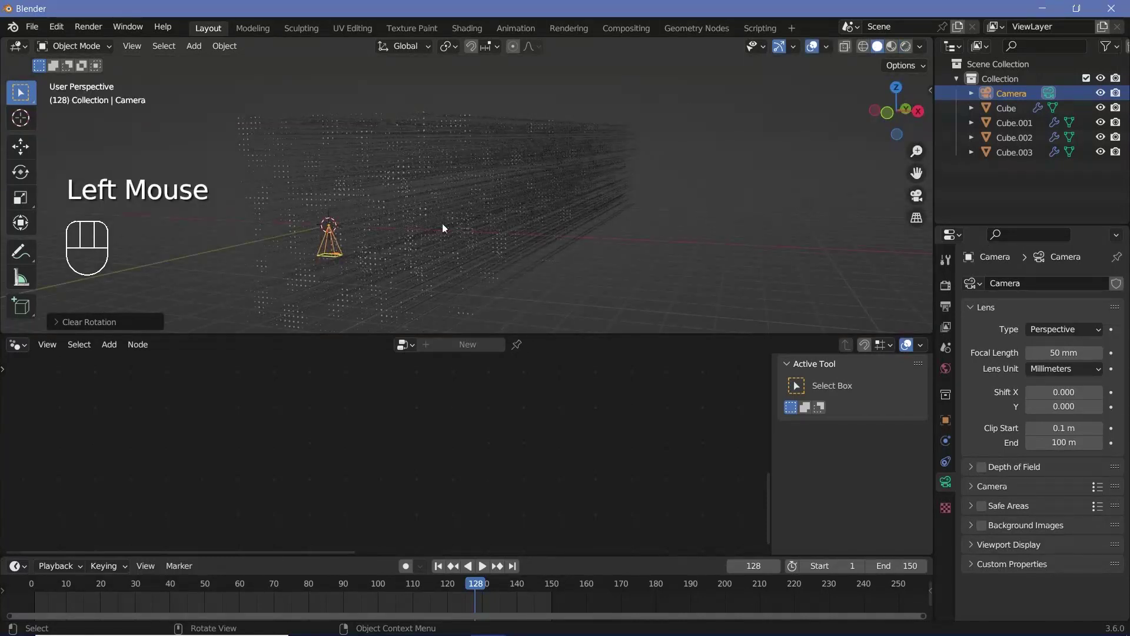
At frame 0 keyframe the camera's Location, Rotation & Scale
{"action": "left_click_drag", "start_coordinate": [392, 238], "coordinate": [346, 251]}
{"action": "key", "text": "r"}
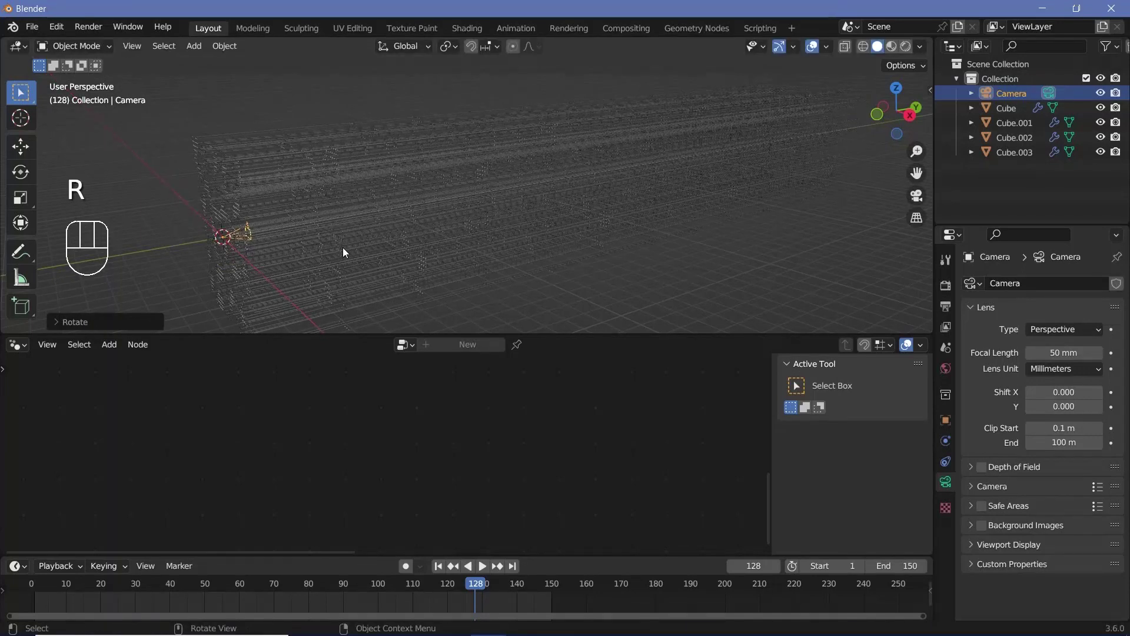
{"action": "left_click_drag", "start_coordinate": [36, 596], "coordinate": [89, 587]}
{"action": "key", "text": "i"}
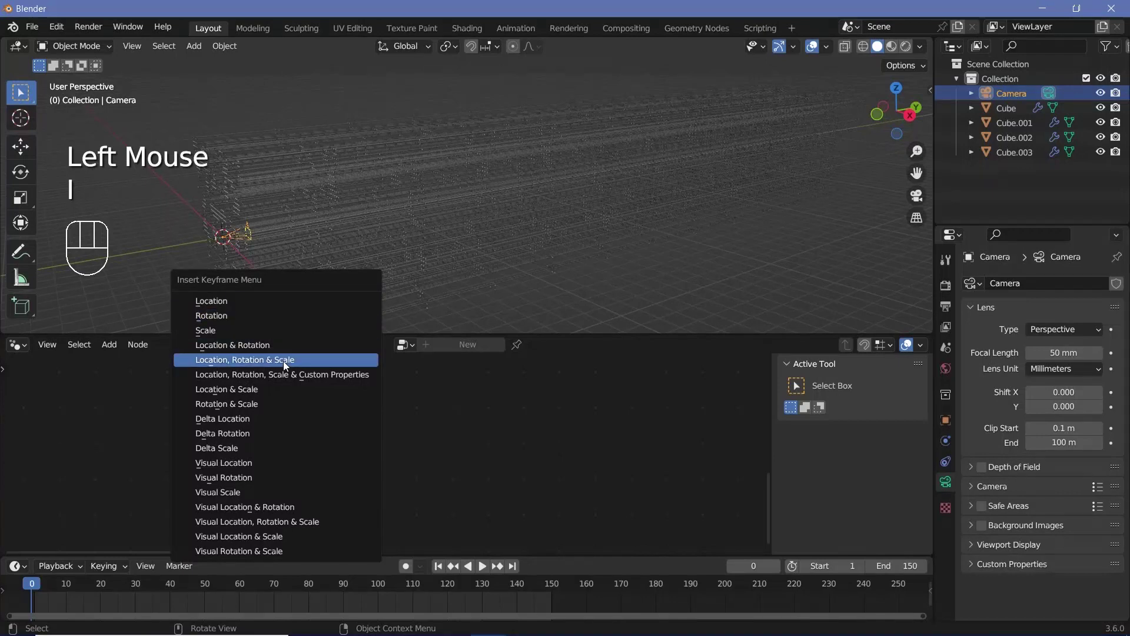
{"action": "left_click_drag", "start_coordinate": [351, 227], "coordinate": [332, 225]}
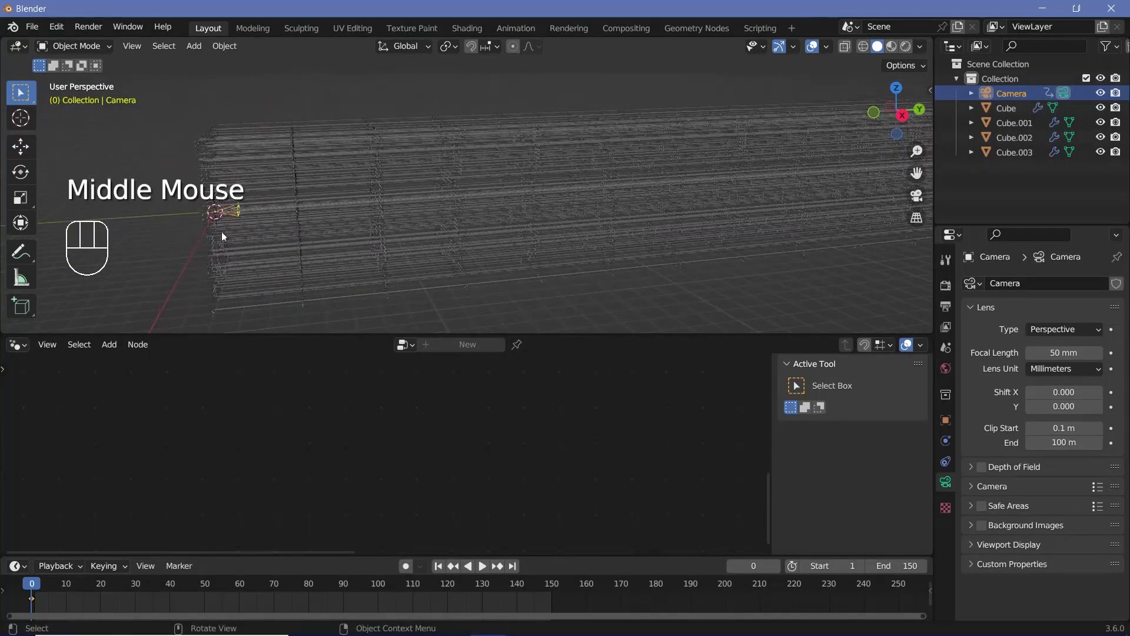
At frame 150 slide the camera along Y through the corridor, keyframe it, set interpolation and play back
{"action": "left_click", "coordinate": [465, 140]}
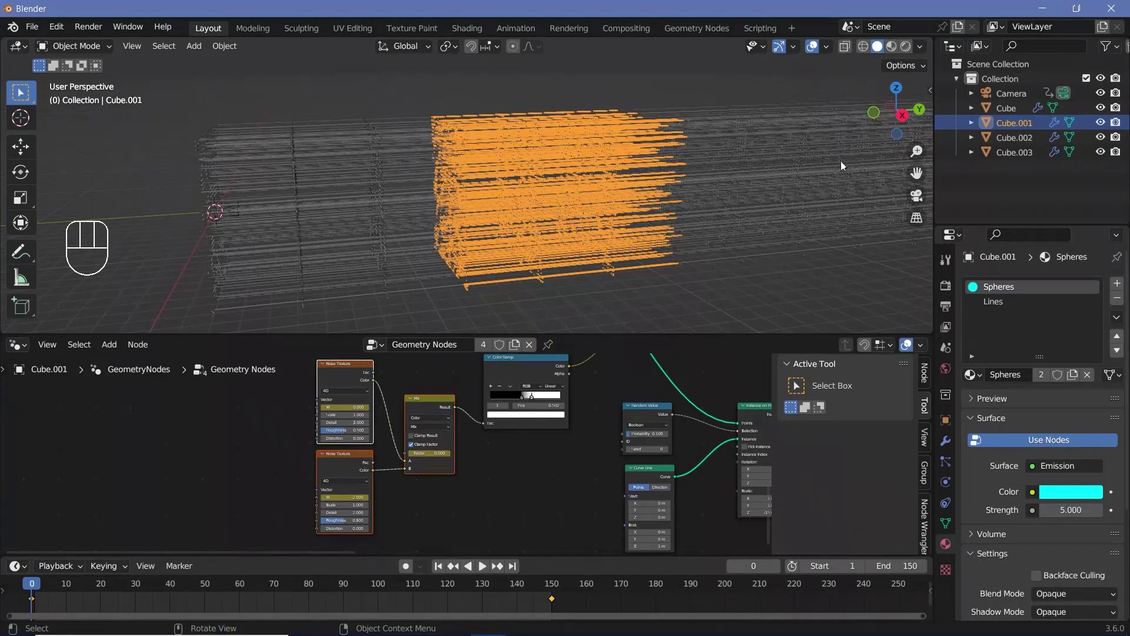
{"action": "left_click", "coordinate": [1011, 98]}
{"action": "key", "text": "g"}
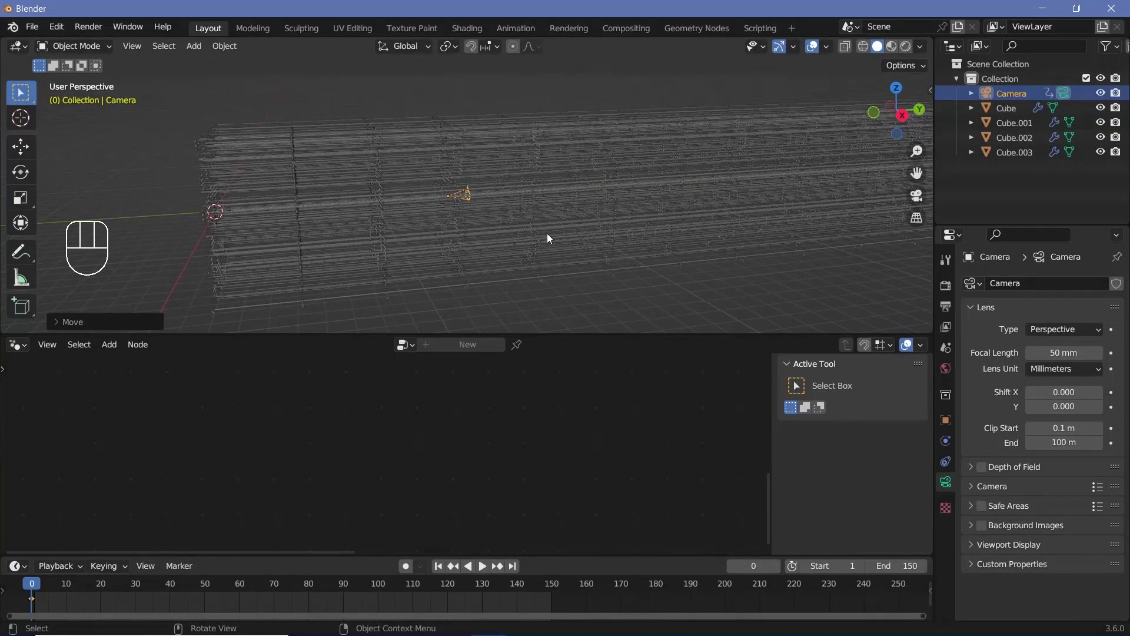
{"action": "key", "text": "r"}
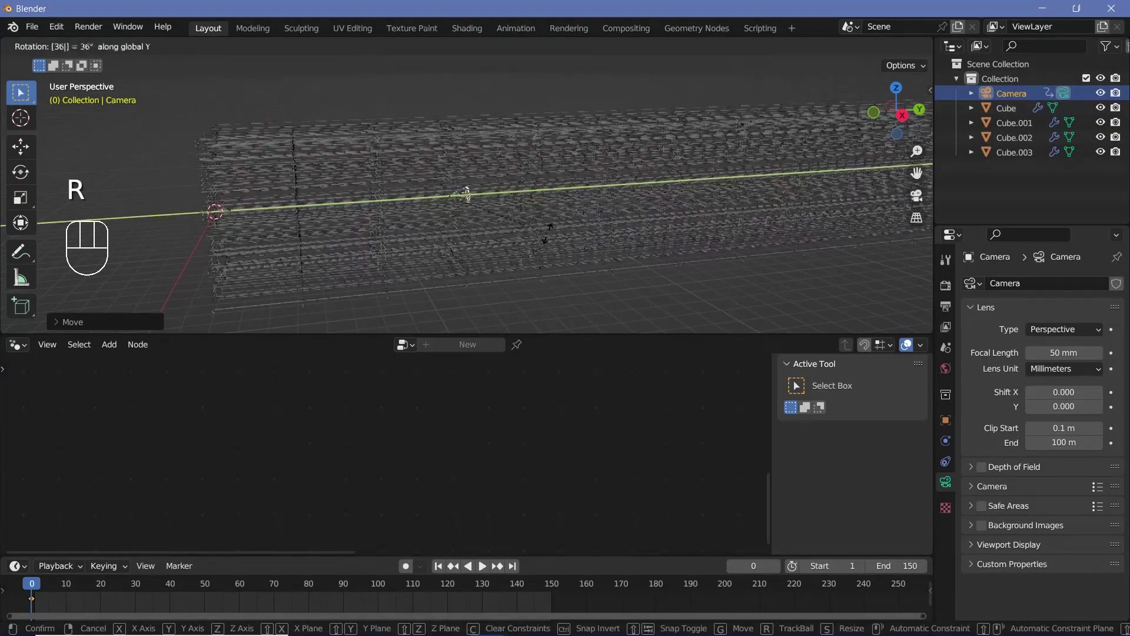
{"action": "key", "text": "i"}
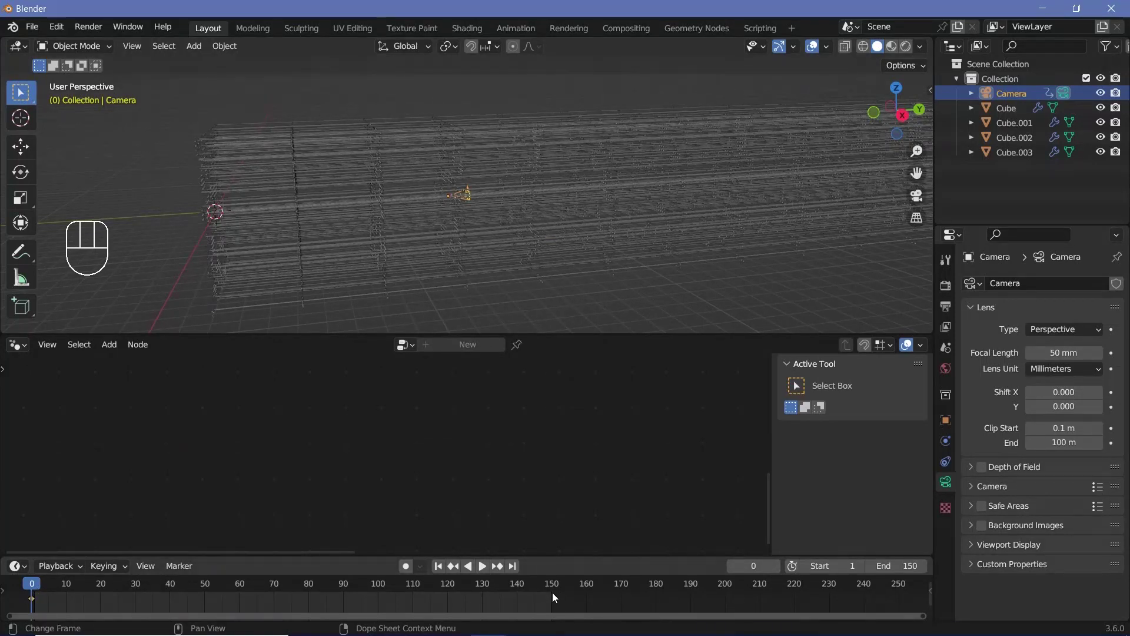
{"action": "key", "text": "ctrl+z"}
{"action": "left_click", "coordinate": [555, 590]}
{"action": "key", "text": "g"}
{"action": "key", "text": "r"}
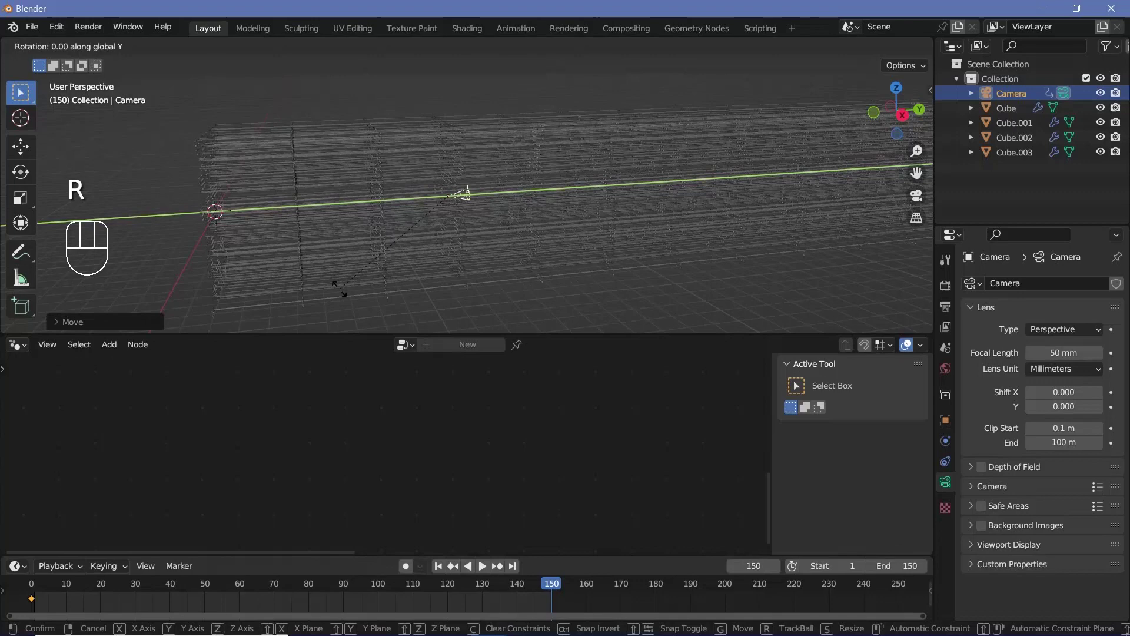
{"action": "key", "text": "i"}
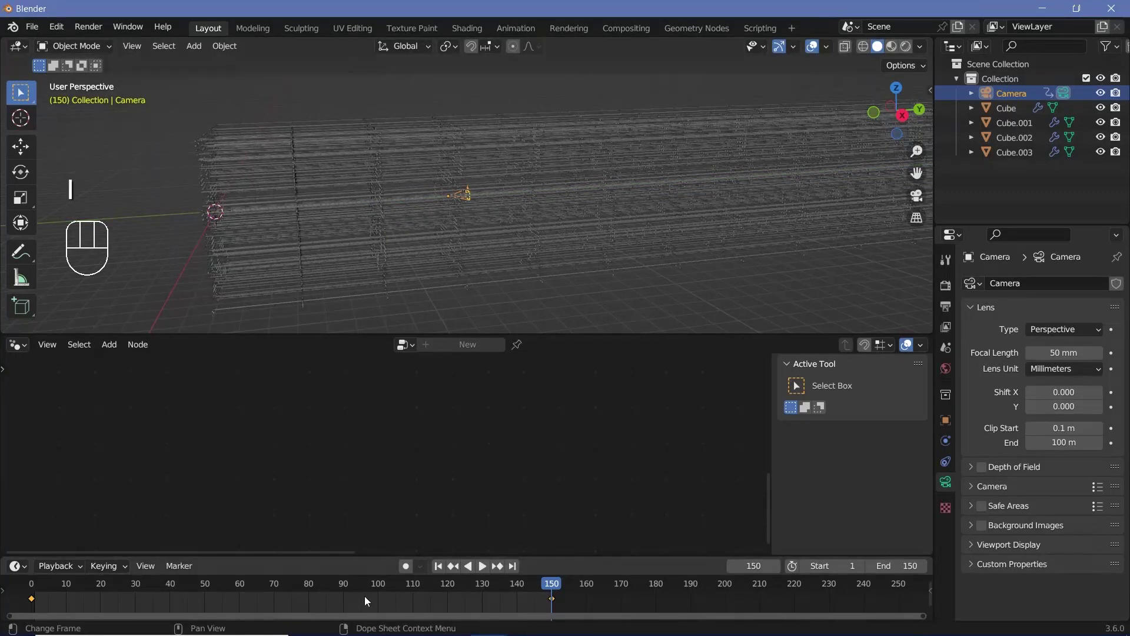
{"action": "key", "text": "t"}
{"action": "key", "text": "space"}
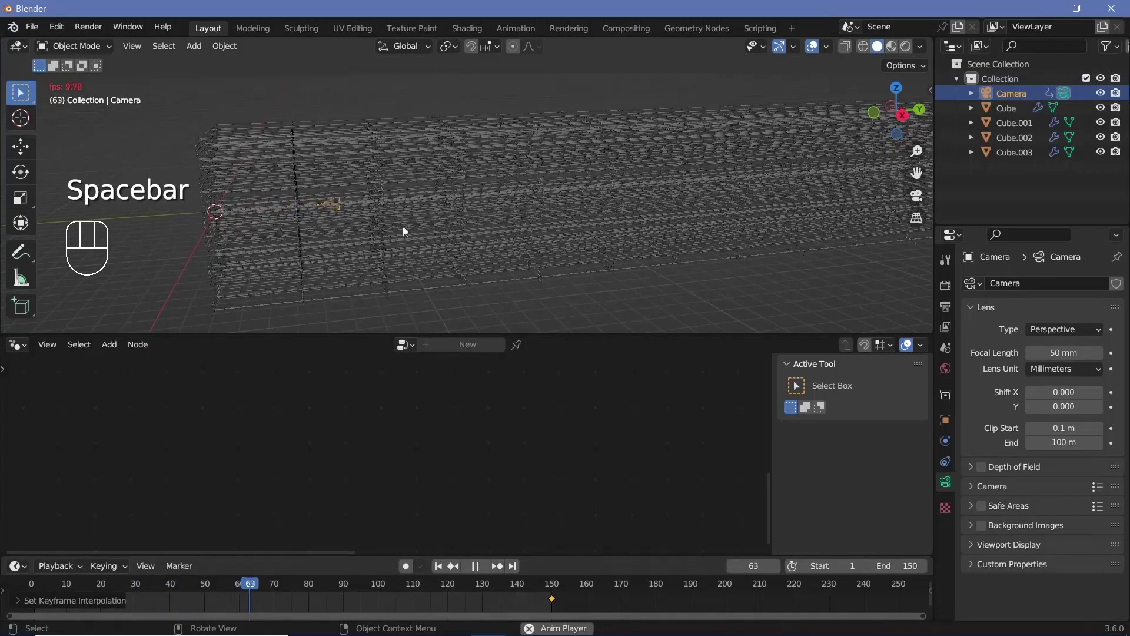
{"action": "key", "text": "space"}
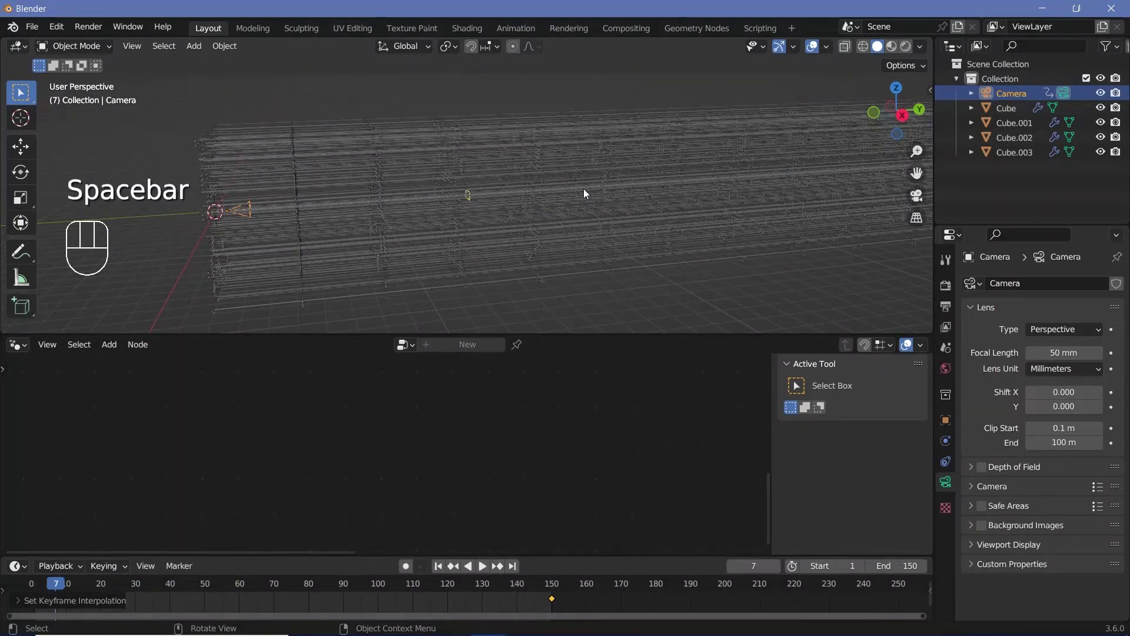
View the fly-through from the camera in rendered shading with overlays hidden, then go to World settings
{"action": "key", "text": "KP_0"}
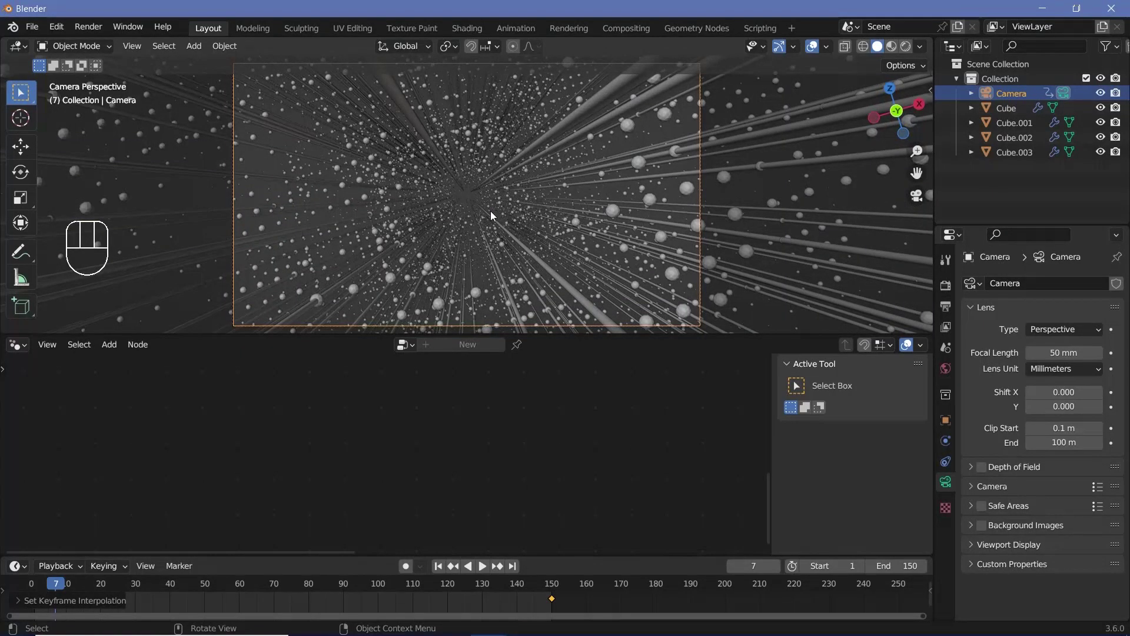
{"action": "left_click_drag", "start_coordinate": [141, 49], "coordinate": [499, 254]}
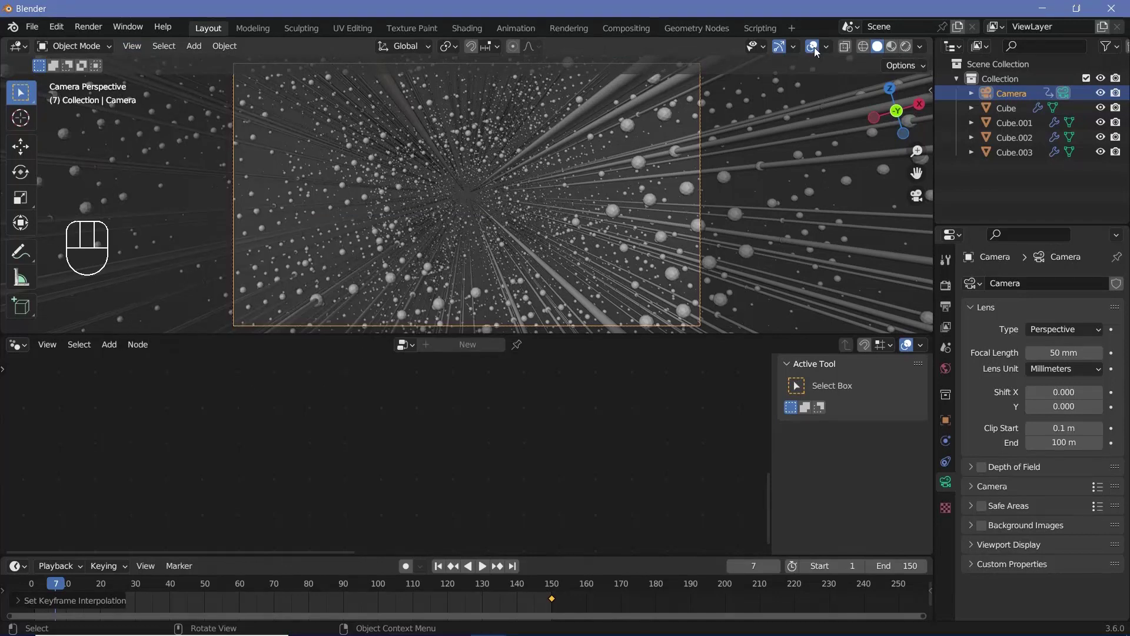
{"action": "left_click", "coordinate": [818, 51]}
{"action": "left_click", "coordinate": [911, 53]}
{"action": "key", "text": "space"}
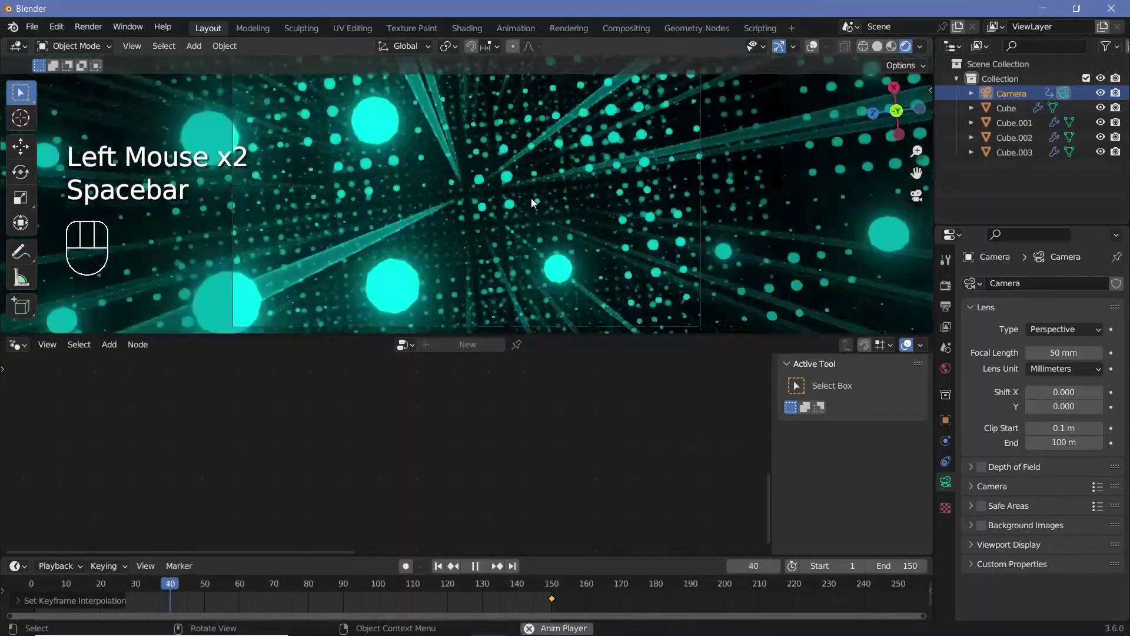
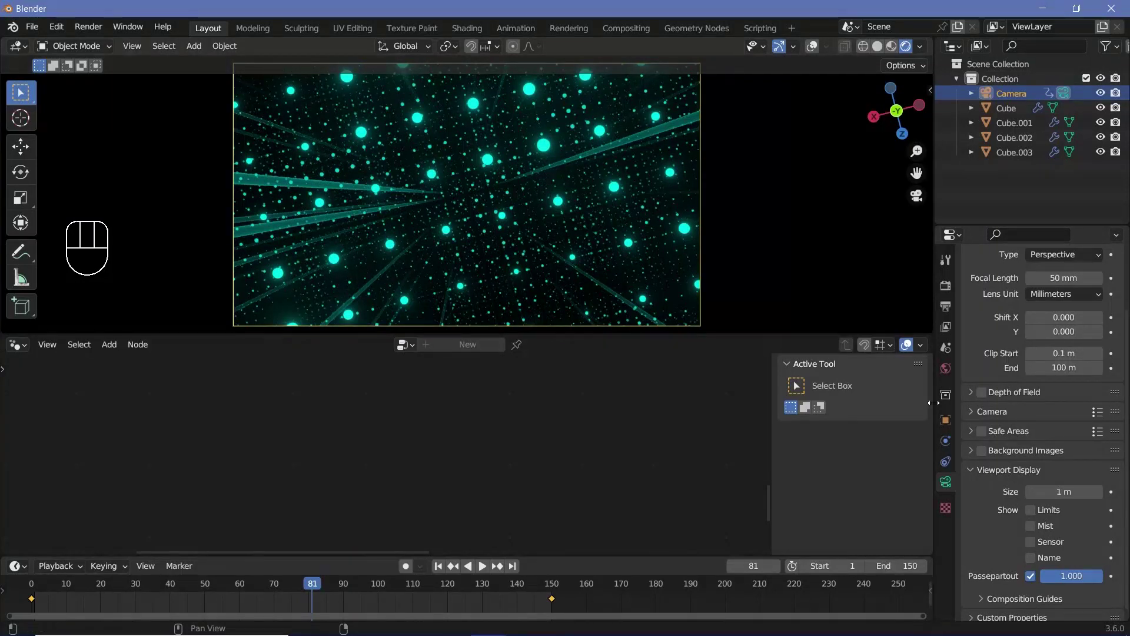
{"action": "left_click", "coordinate": [949, 373]}
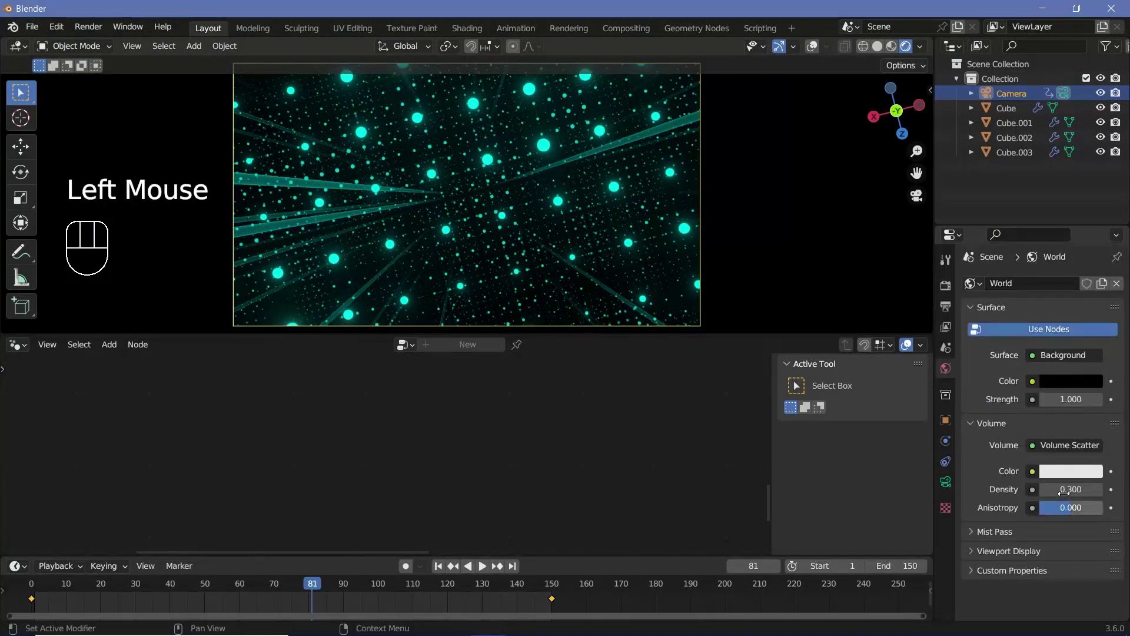